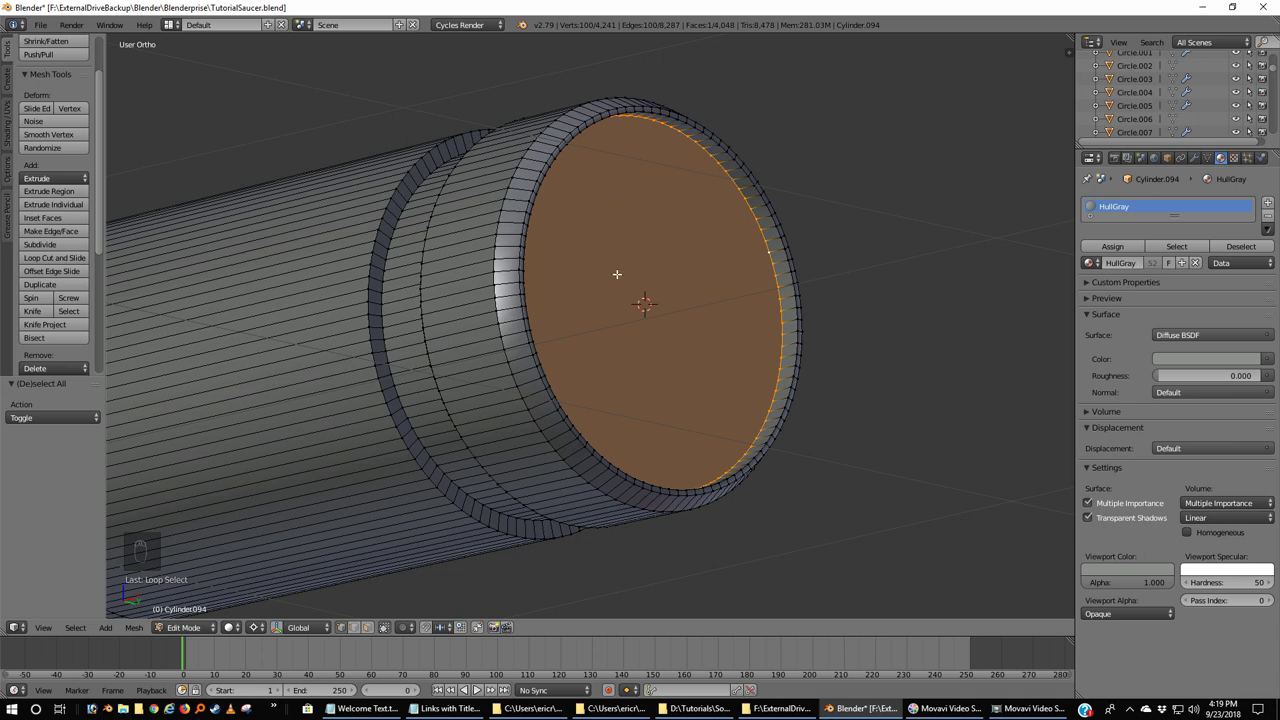
- Snap the 3D cursor to the nacelle's end-cap face, deselect, and return to Object Mode in front view
key(shift+s)
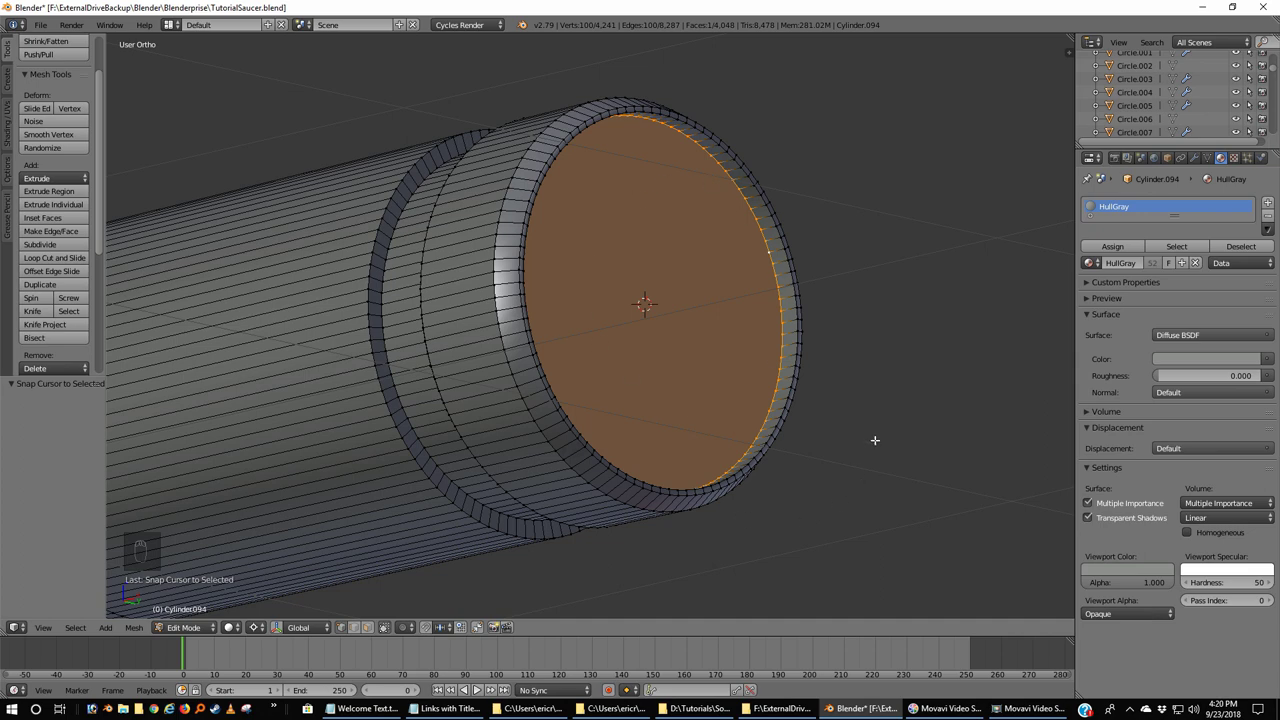
key(a)
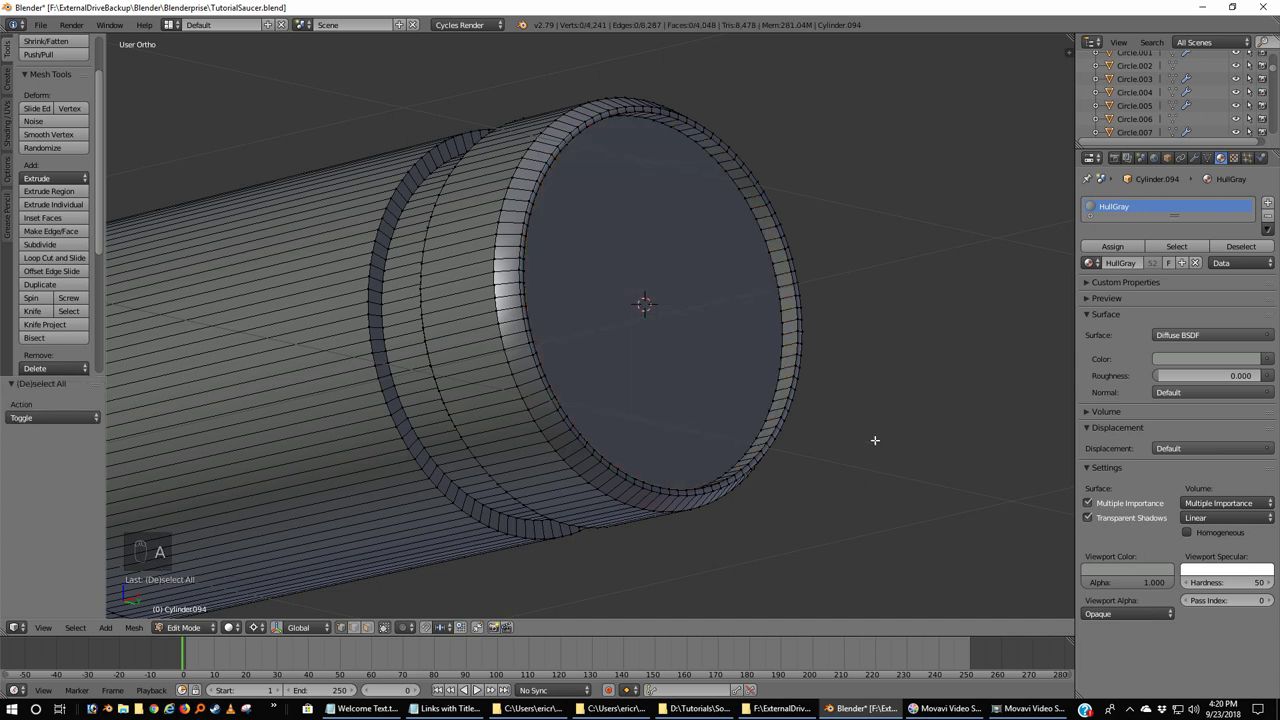
key(Tab)
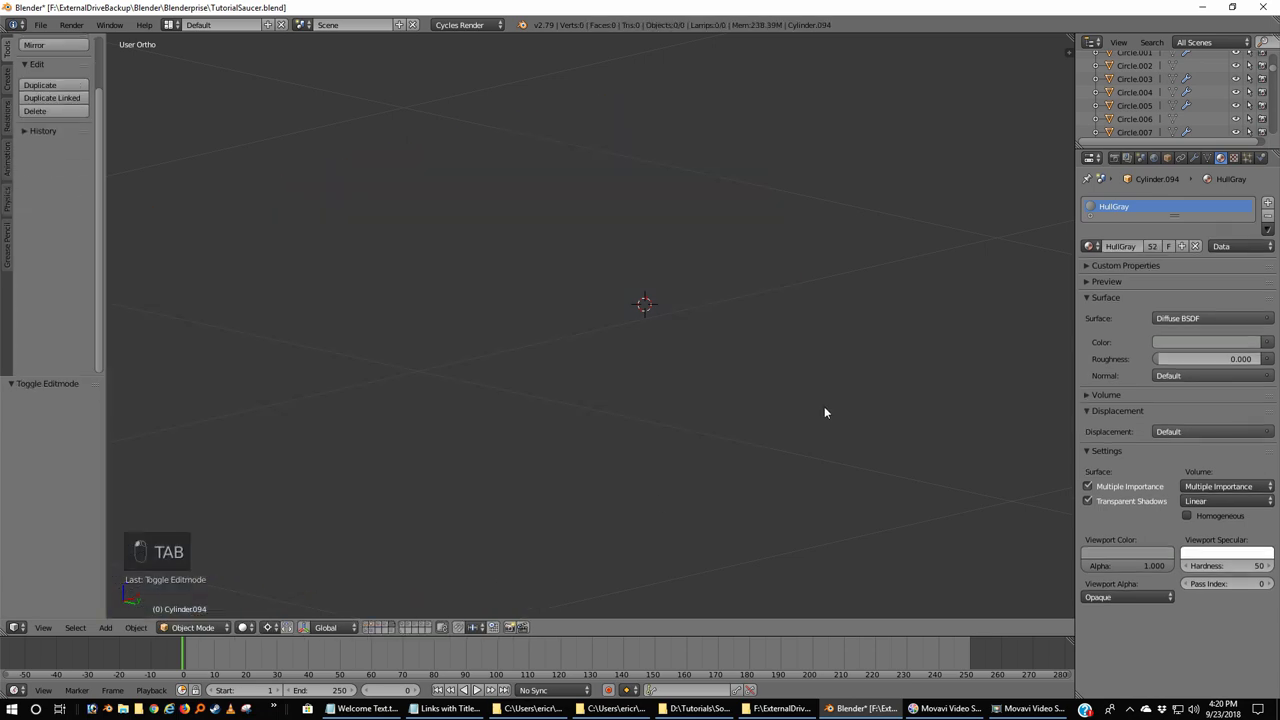
key(KP_1)
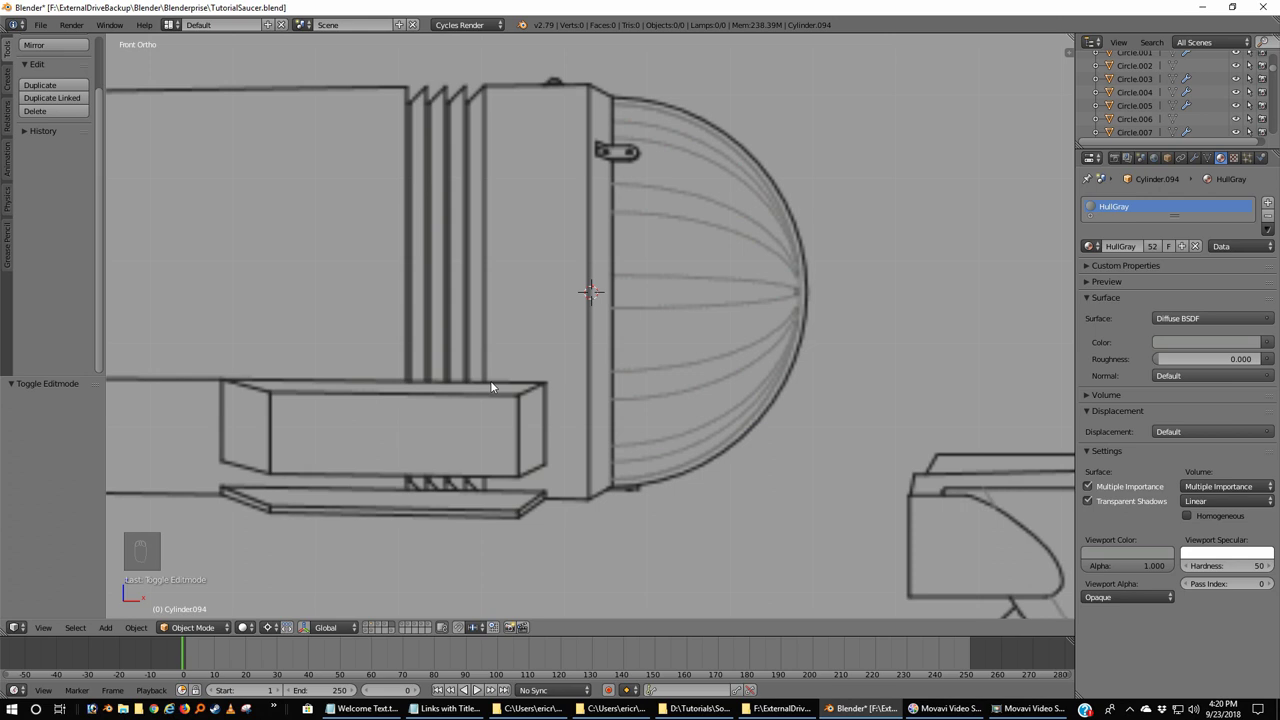
- Add a square plane at the end cap and rotate it upright by 90 degrees
key(shift+a)
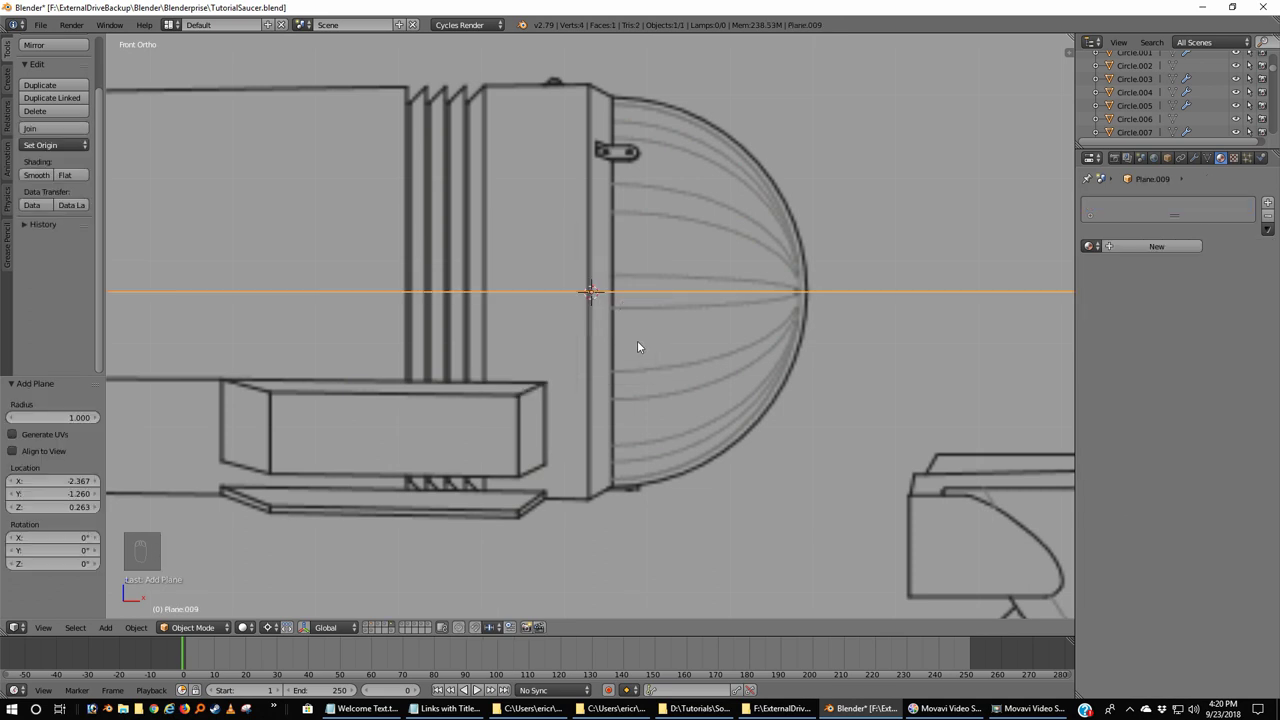
key(KP_3)
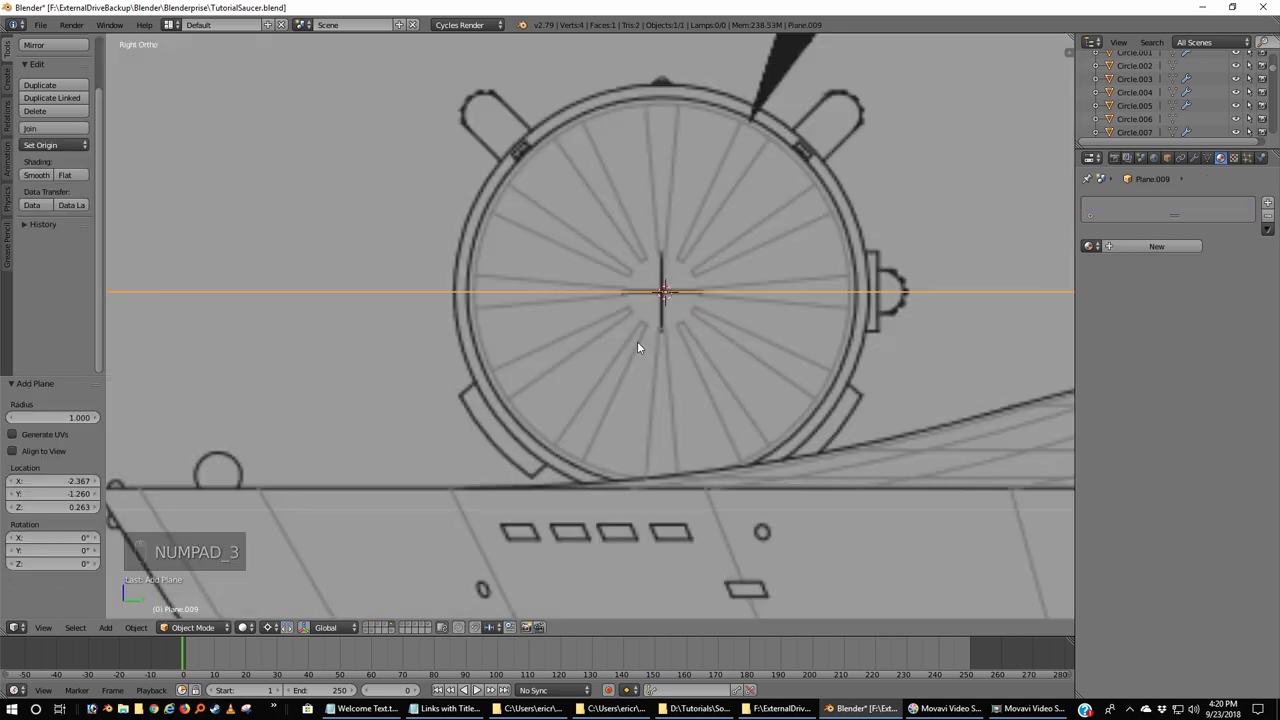
key(r)
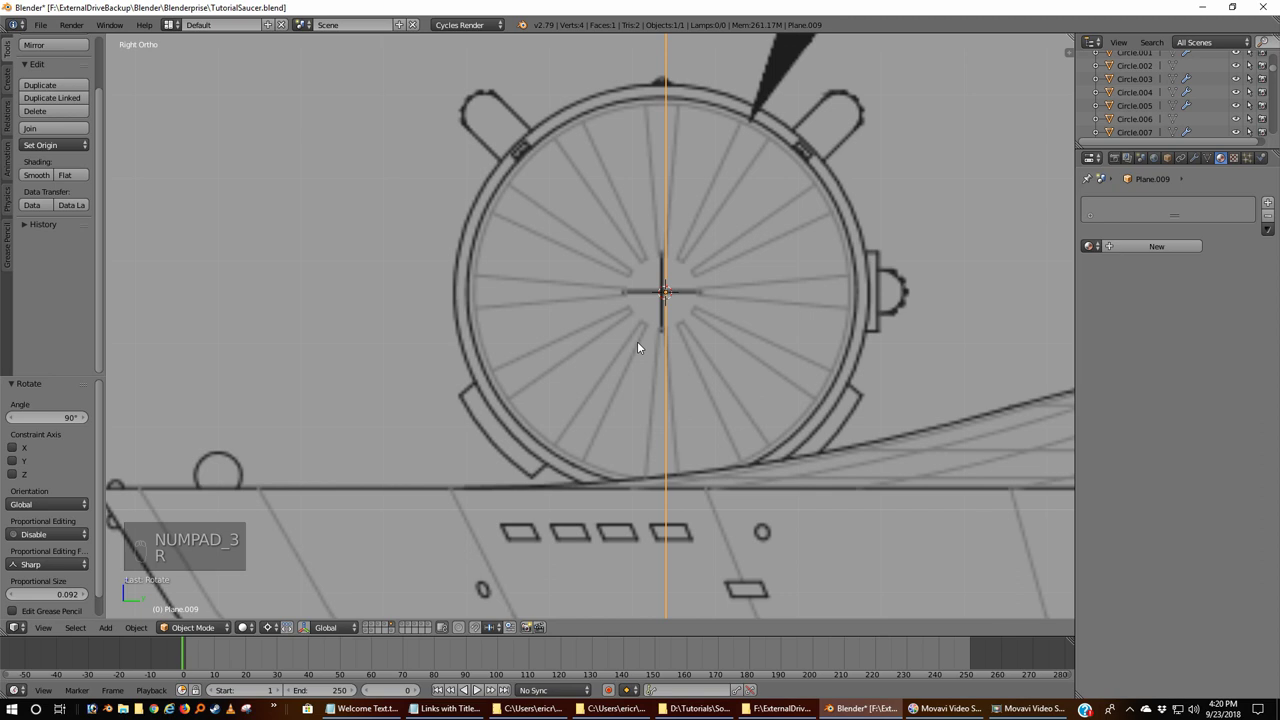
key(KP_1)
- Scale the plane to 0.125 and move it just below the nacelle's front end
key(z)
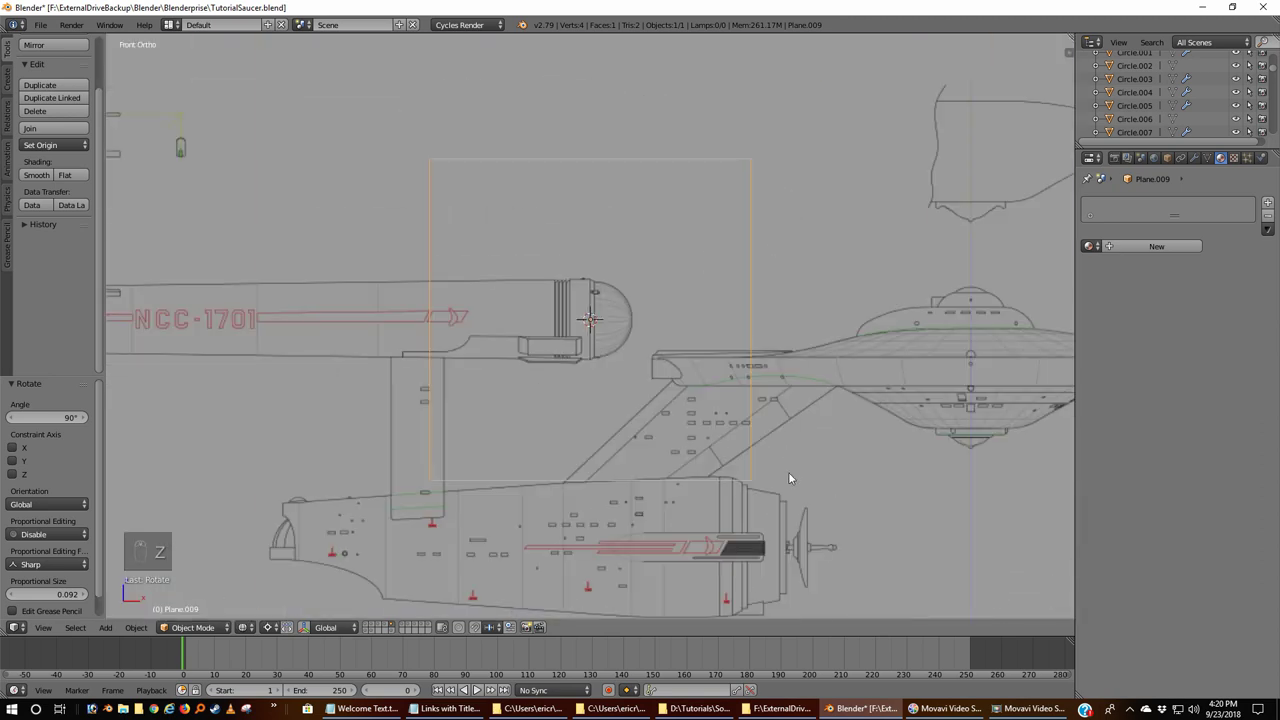
key(s)
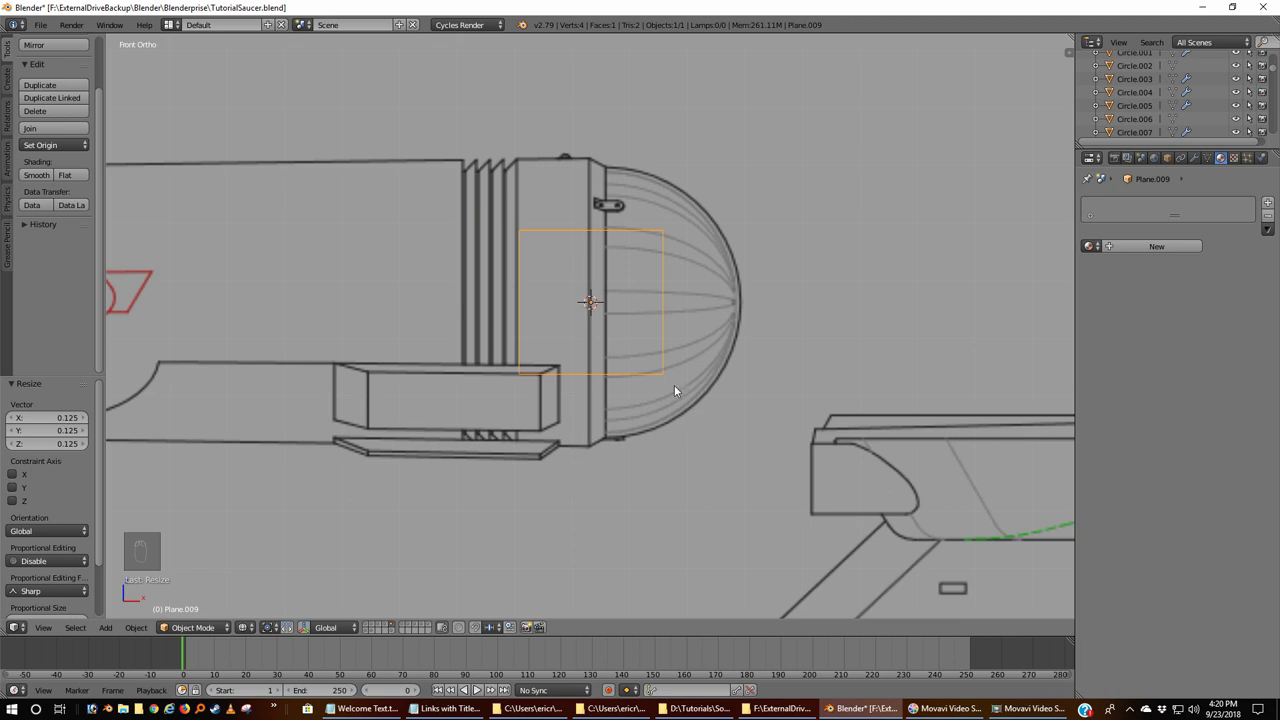
key(g)
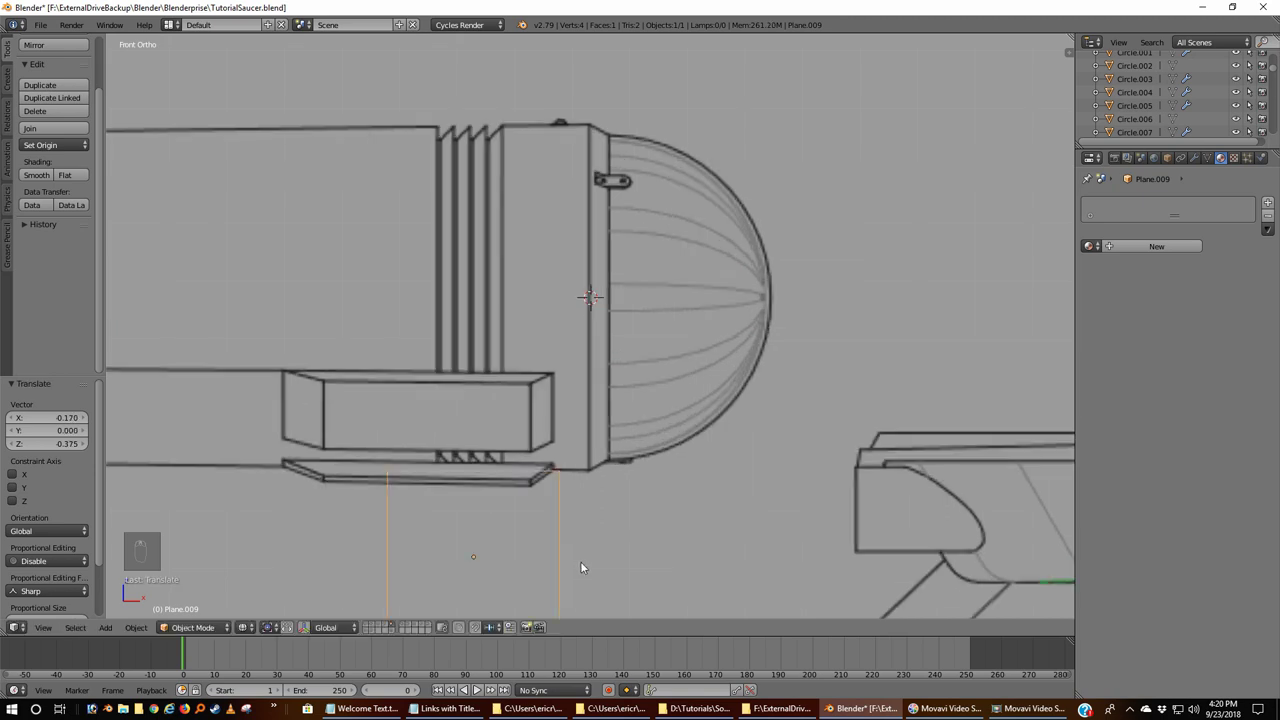
click(584, 566)
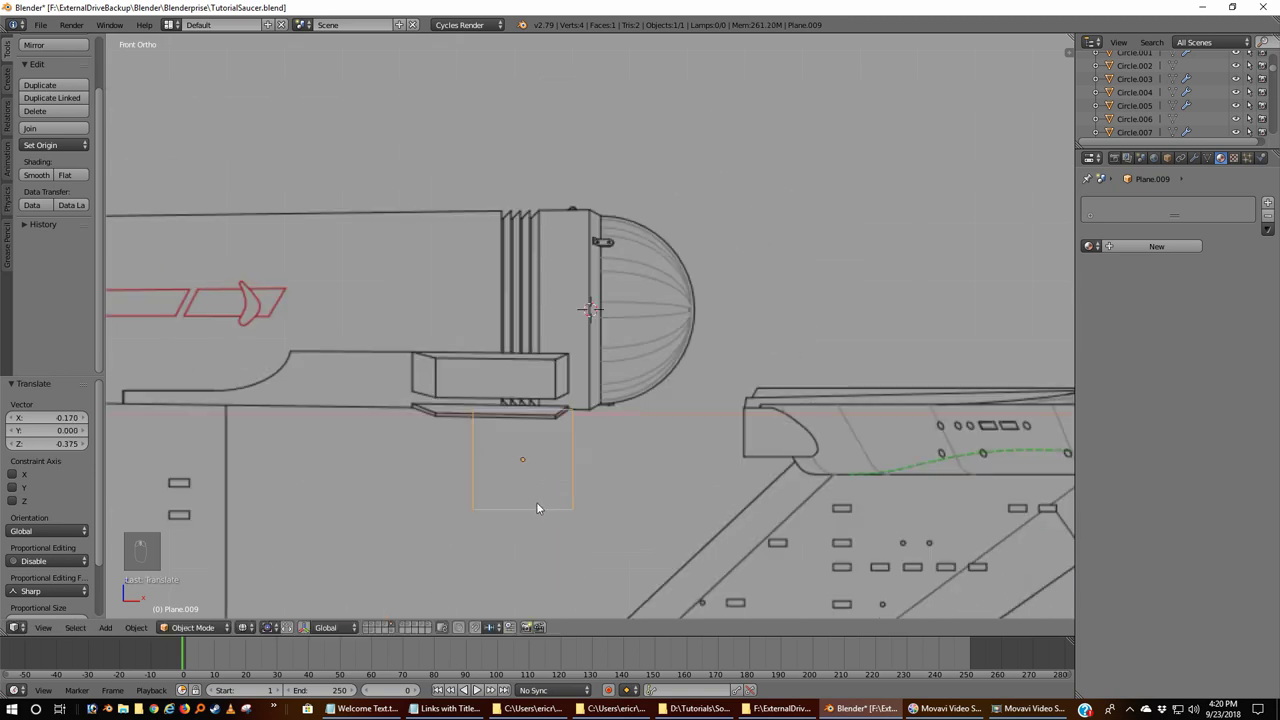
- Raise the plane's bottom vertices along Z into a thin strip on the pylon tab, then nudge it along X
key(Tab)
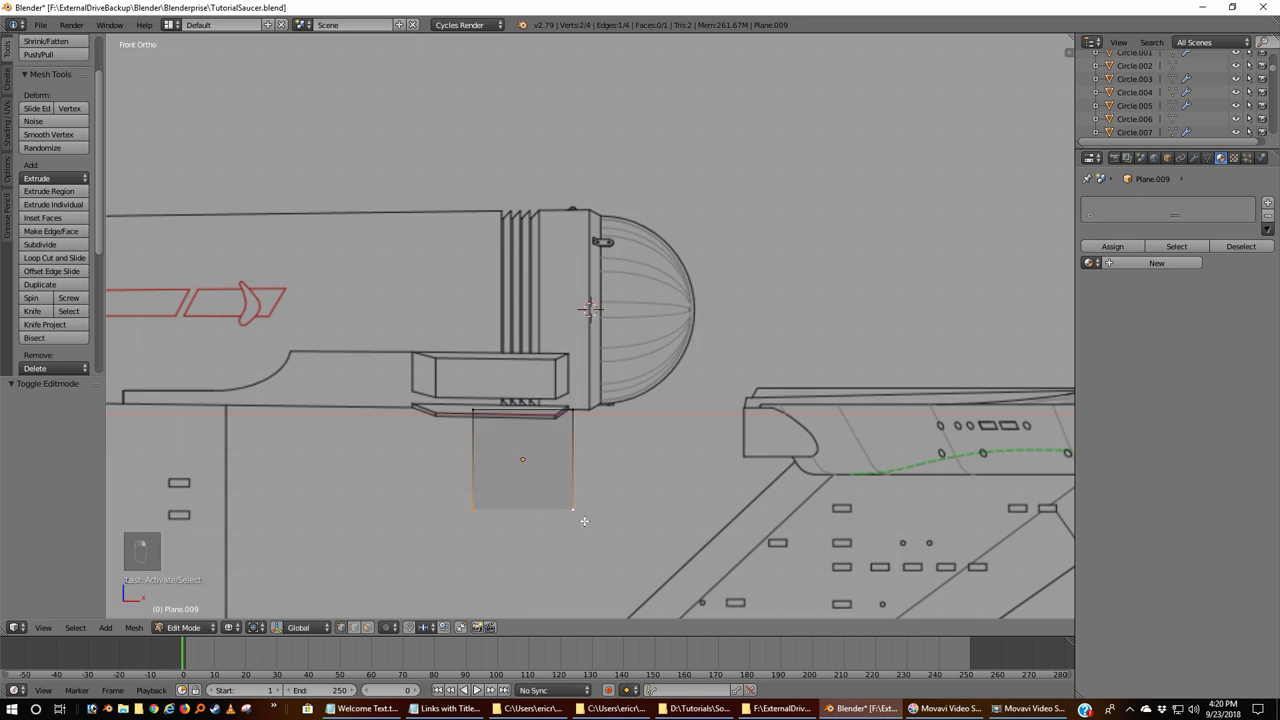
key(g)
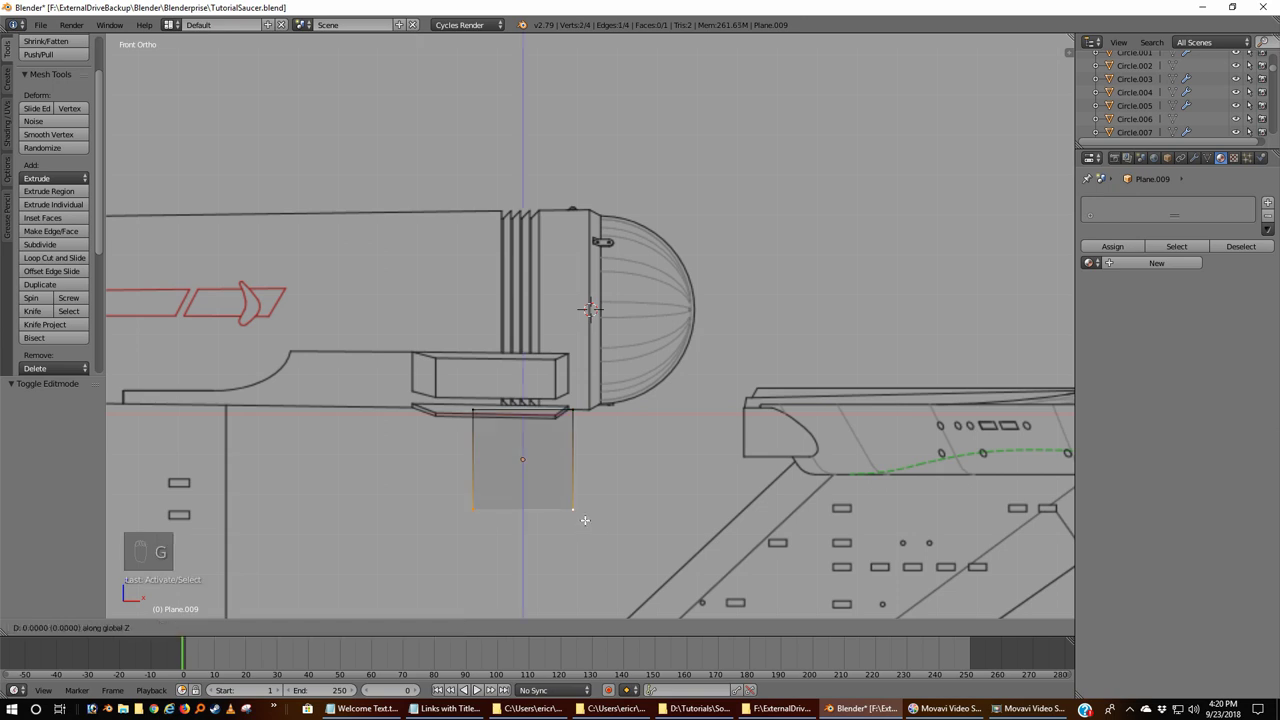
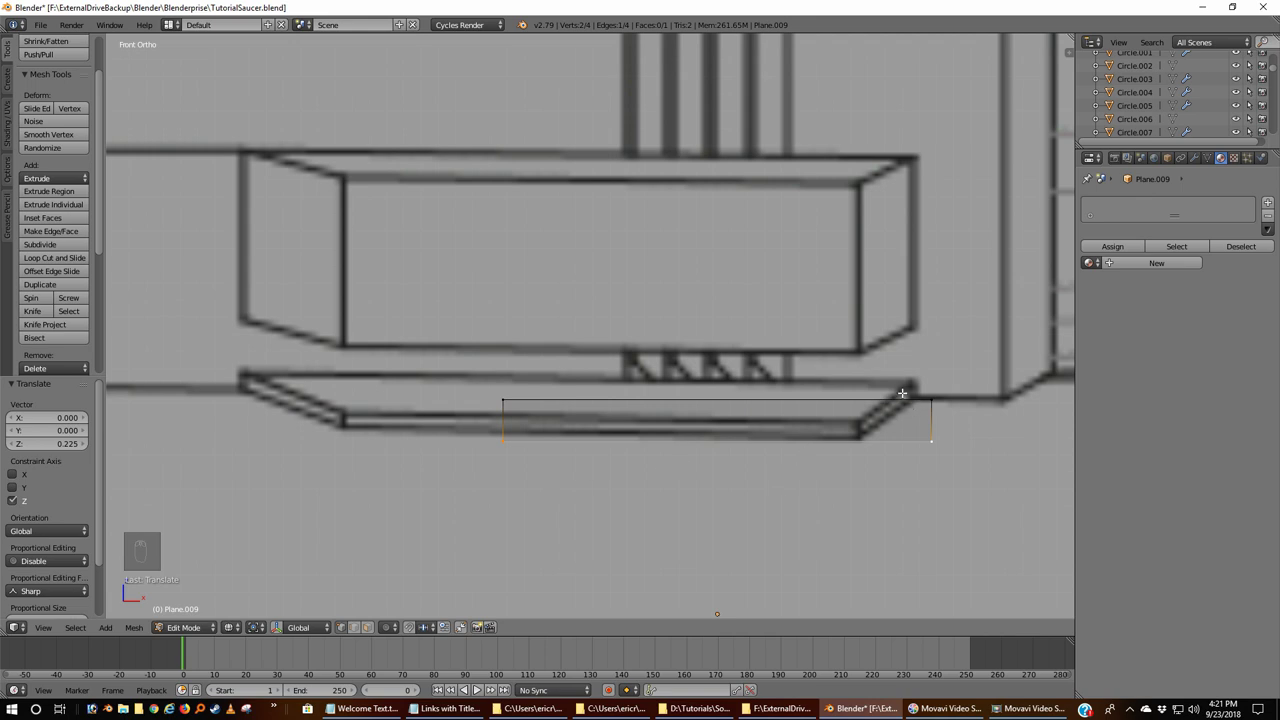
key(KP_3)
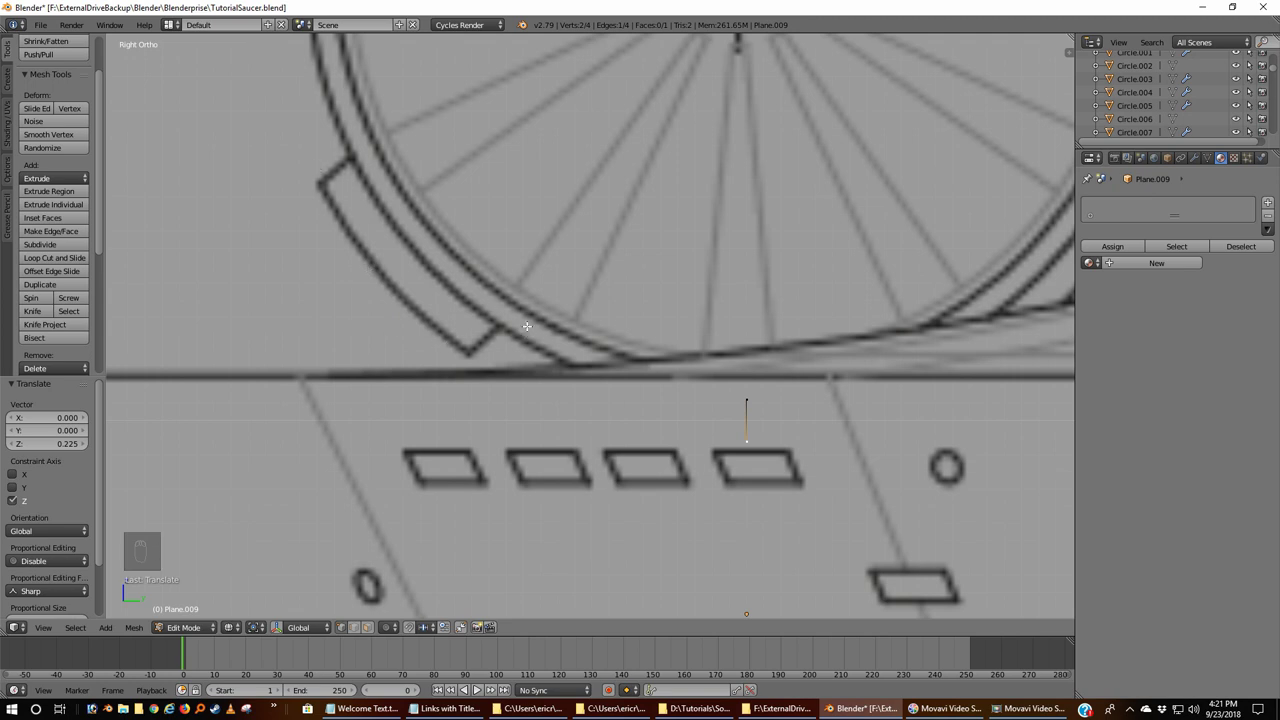
key(KP_1)
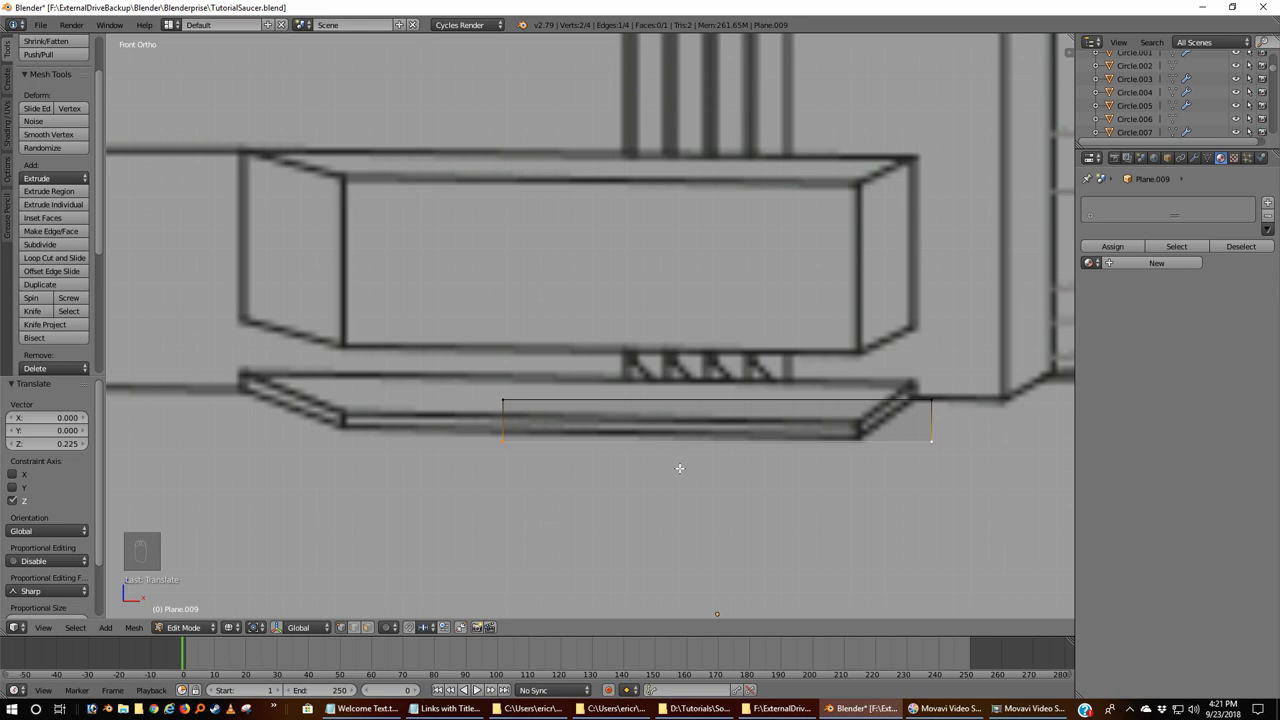
key(Tab)
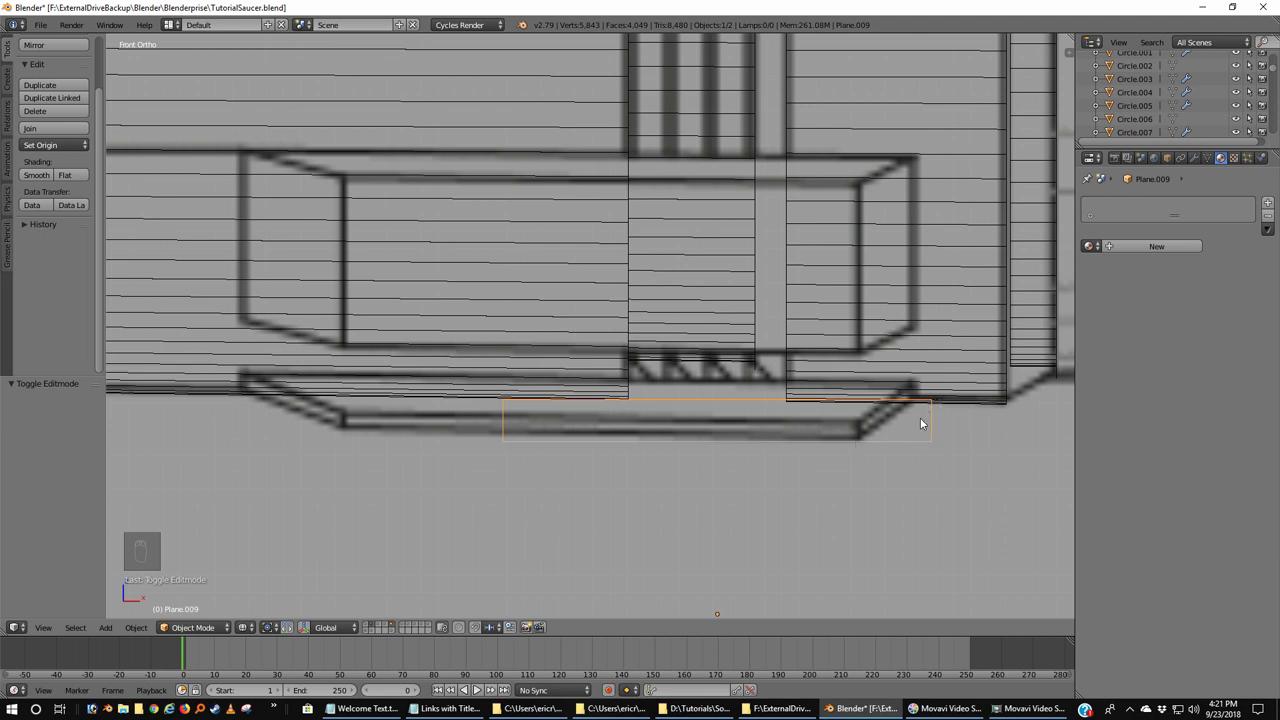
key(g)
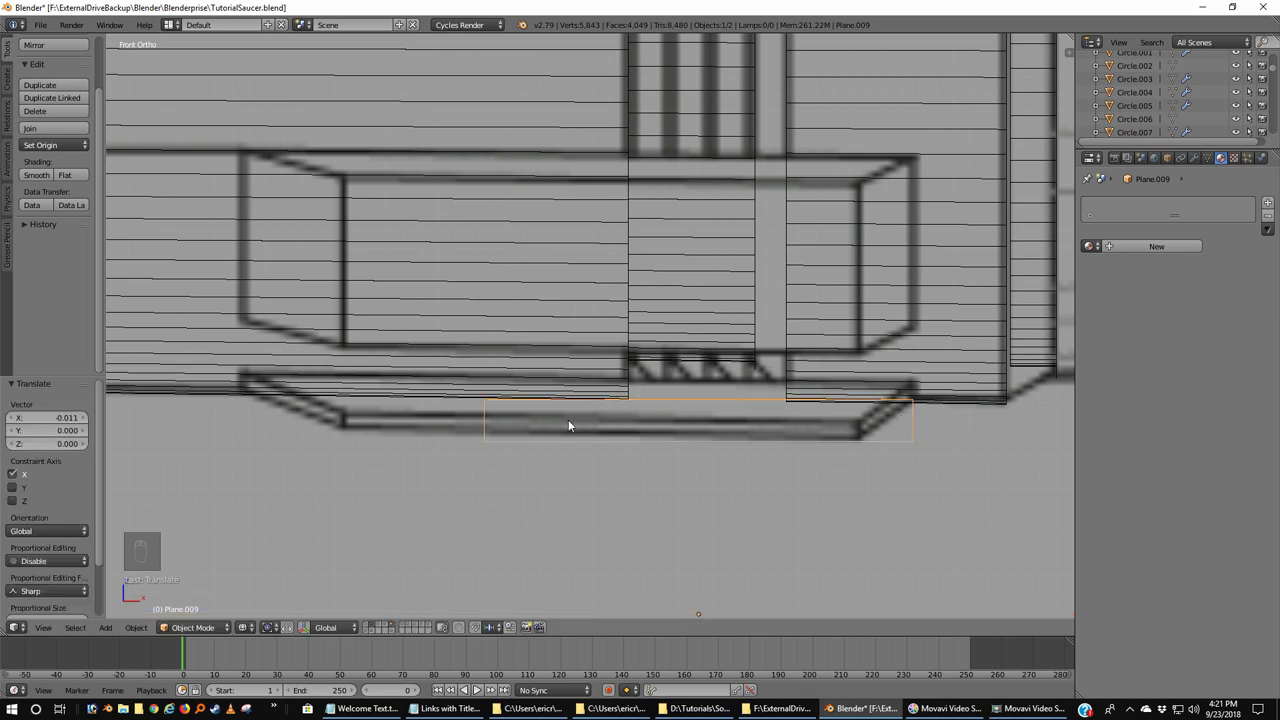
- Slide the strip's edge vertices along X to line up with the blueprint tab
key(Tab)
key(a)
key(b)
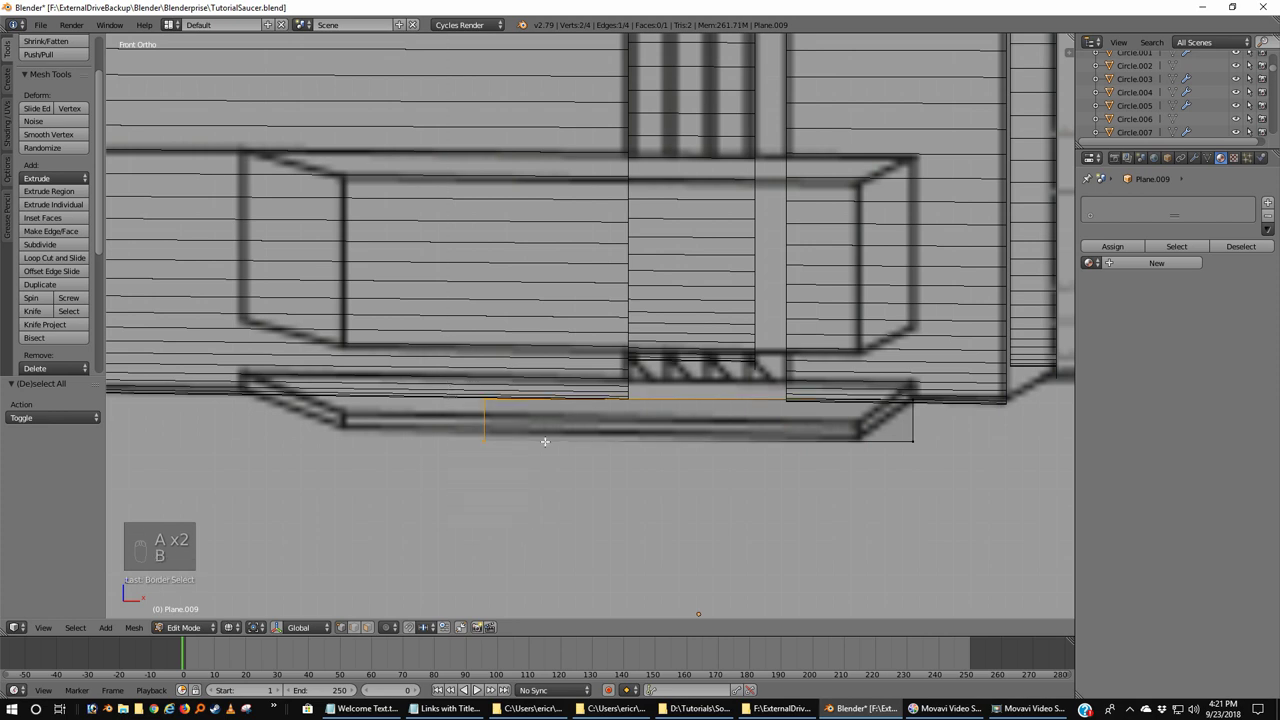
key(g)
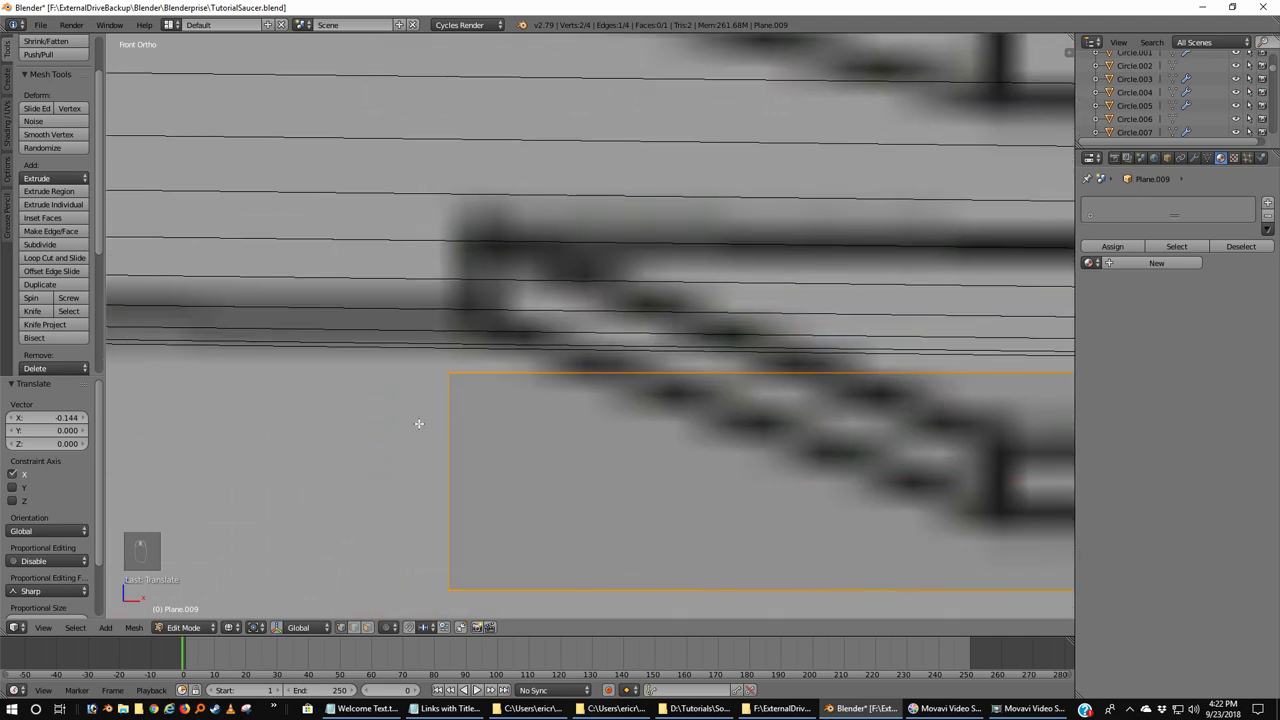
key(g)
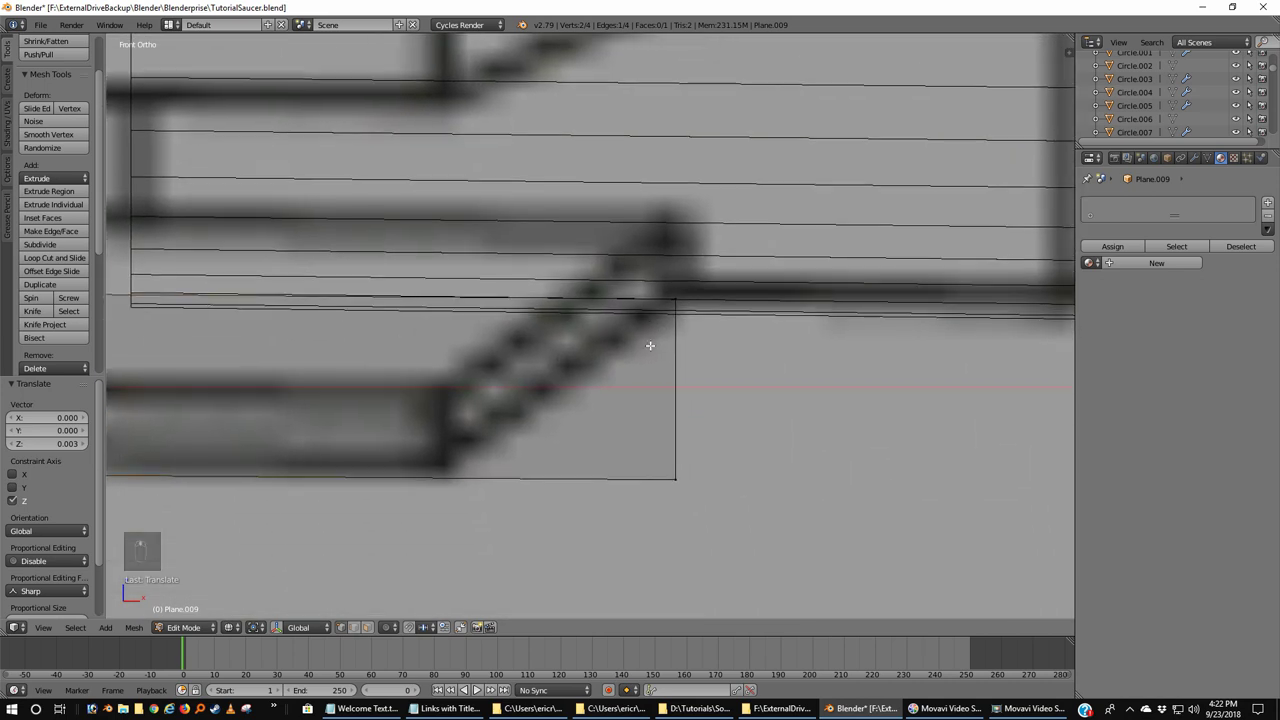
- Move the strip's right-hand edge to follow the tab outline, checking front and side views
key(a)
key(a)
key(a)
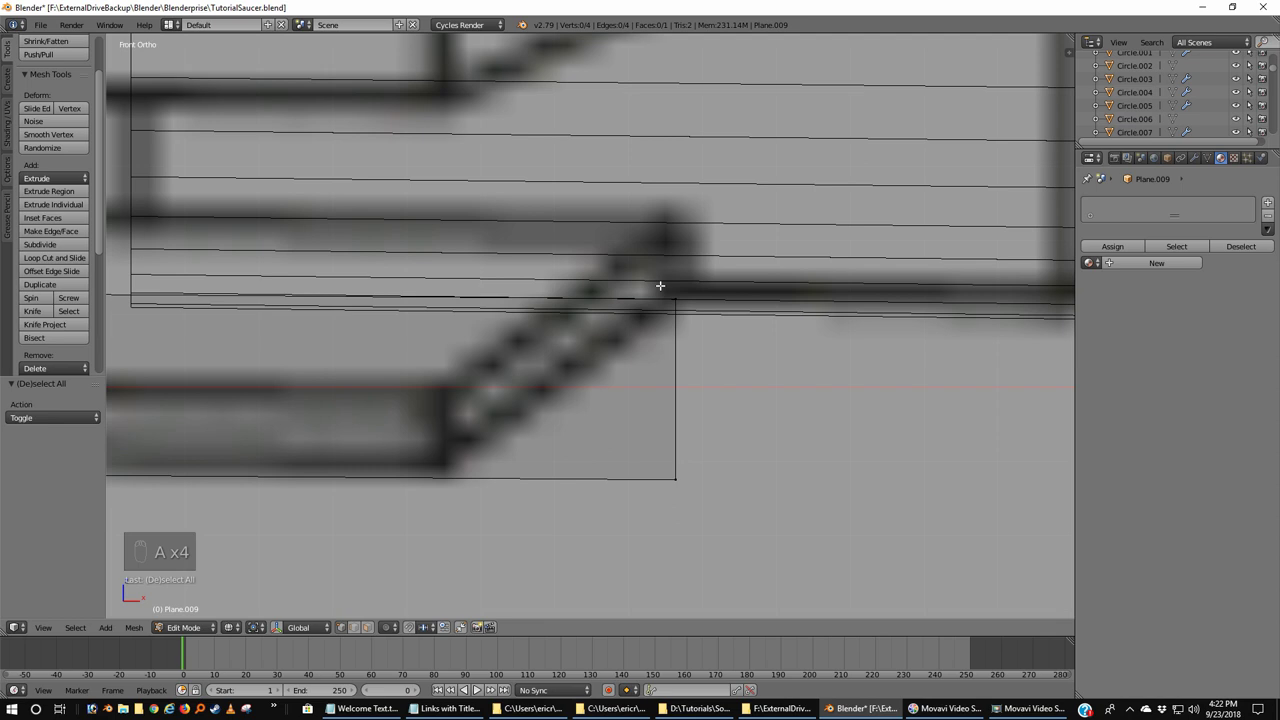
key(b)
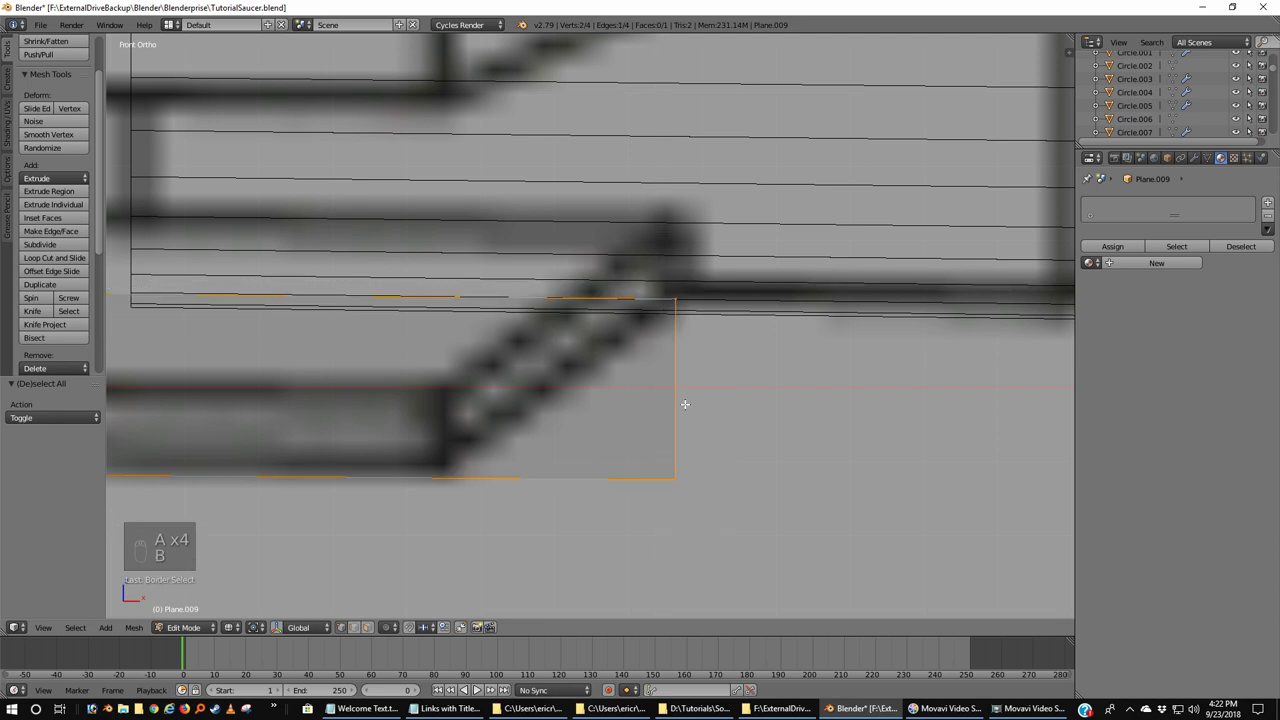
key(g)
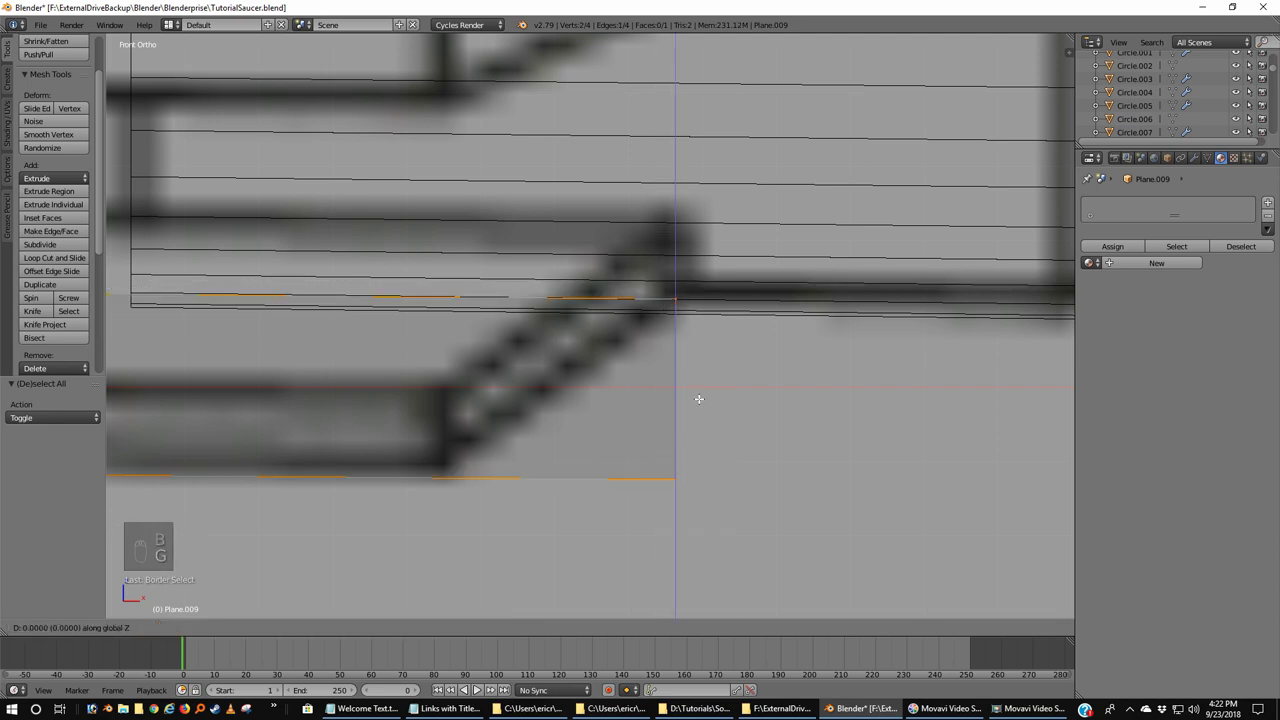
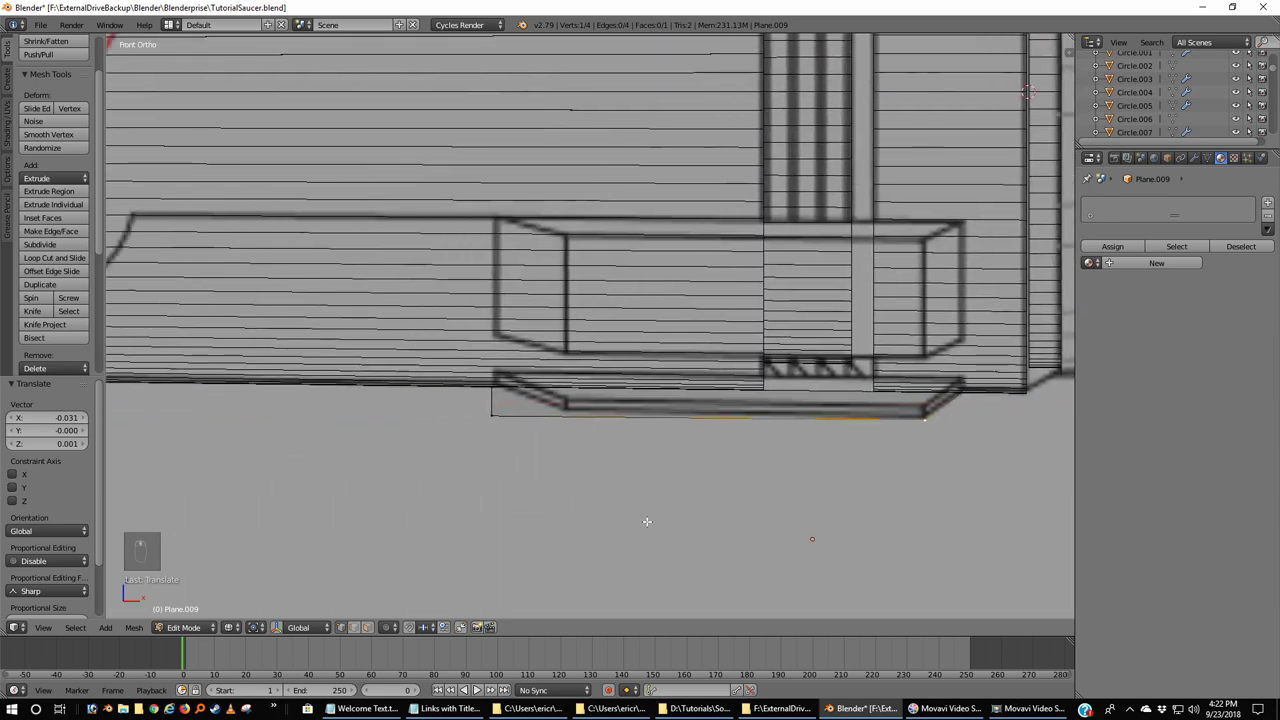
drag(397, 510, 398, 471)
key(g)
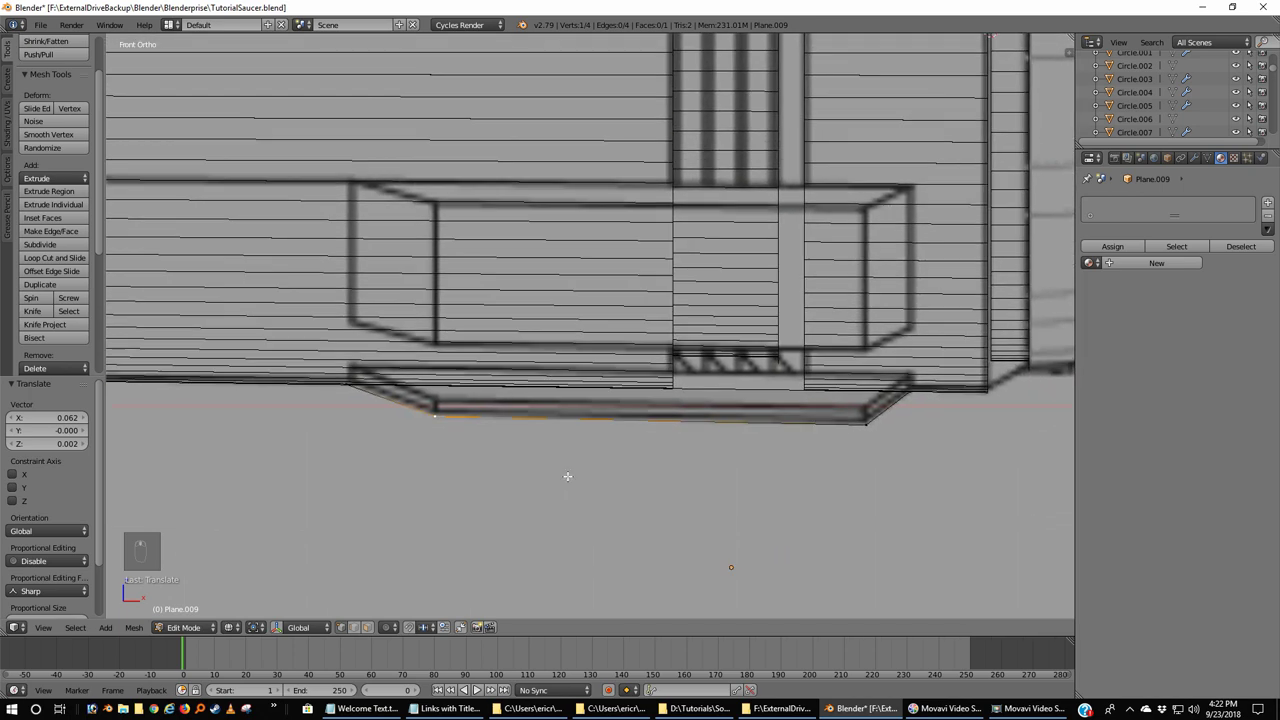
key(KP_3)
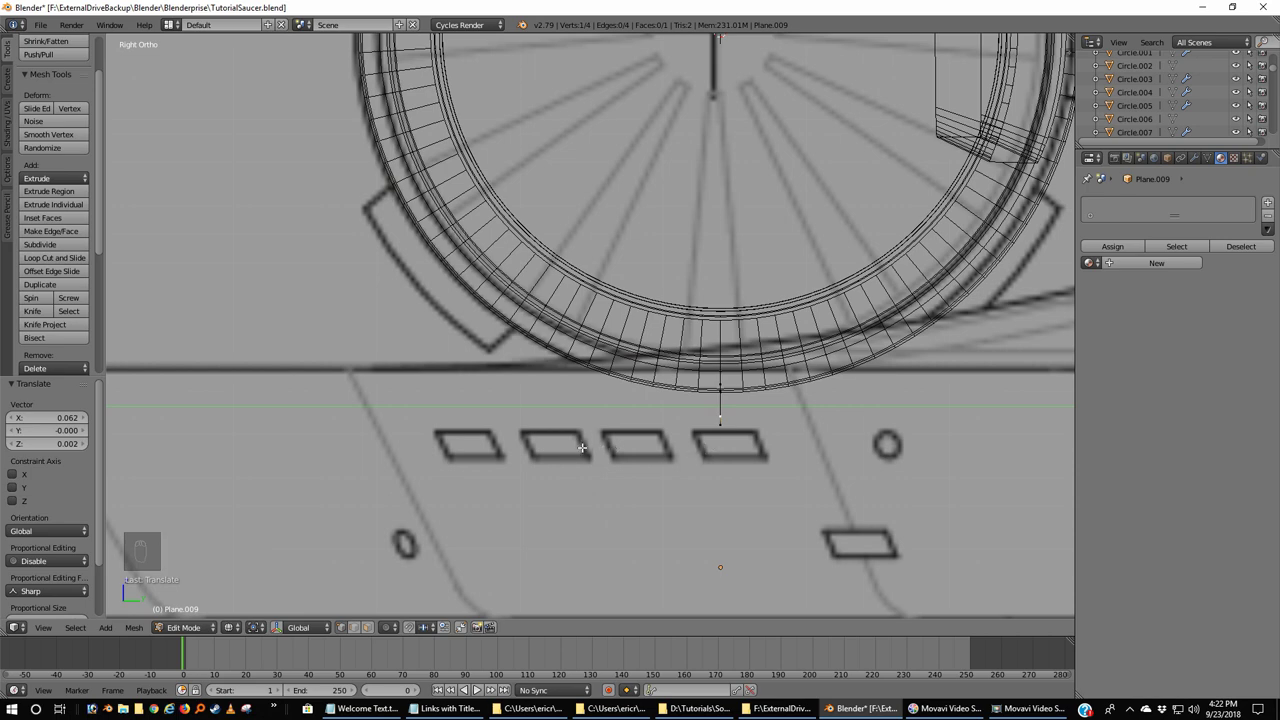
key(KP_1)
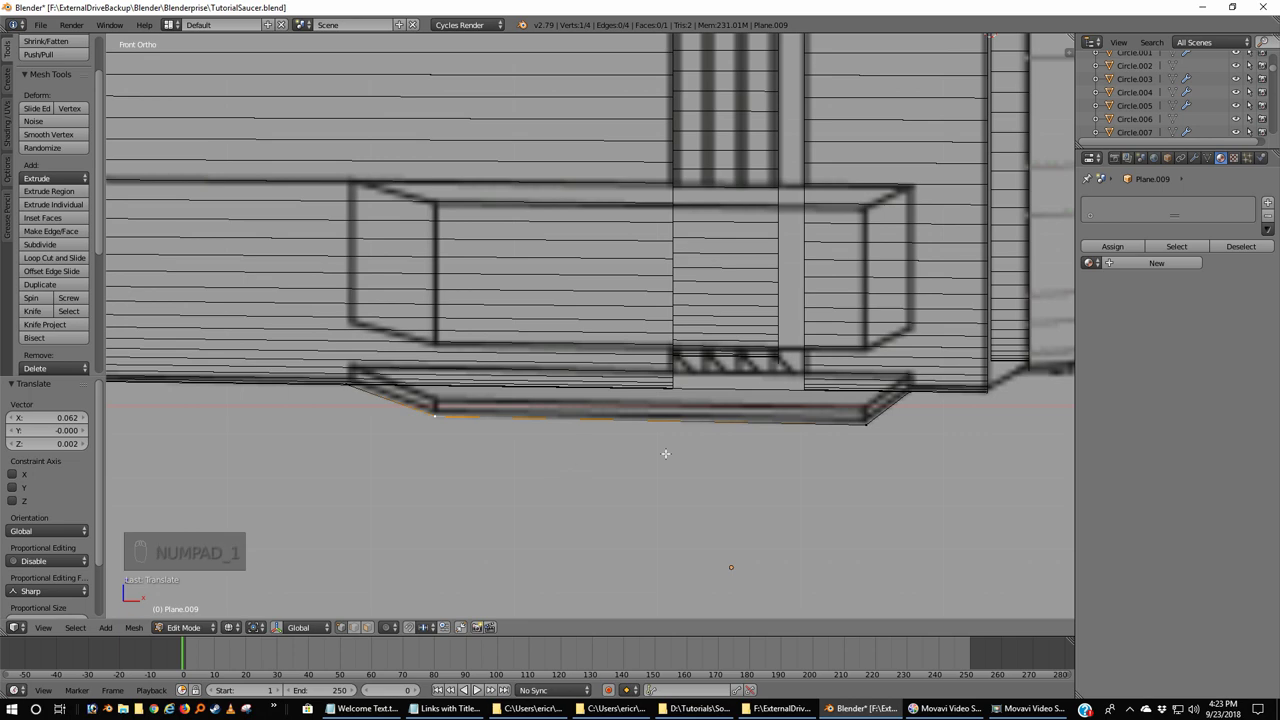
- Select the whole strip outline and rotate it about 35 degrees to the pylon tab's slant in side view
key(KP_3)
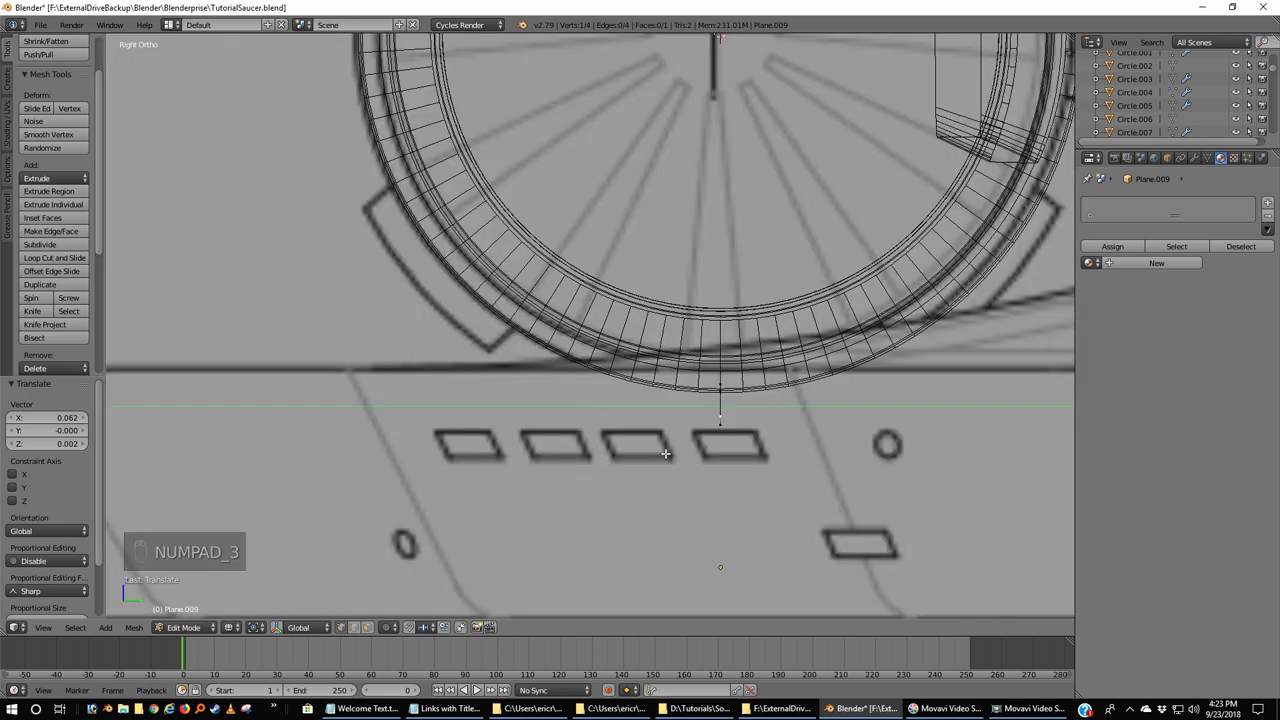
key(a)
key(a)
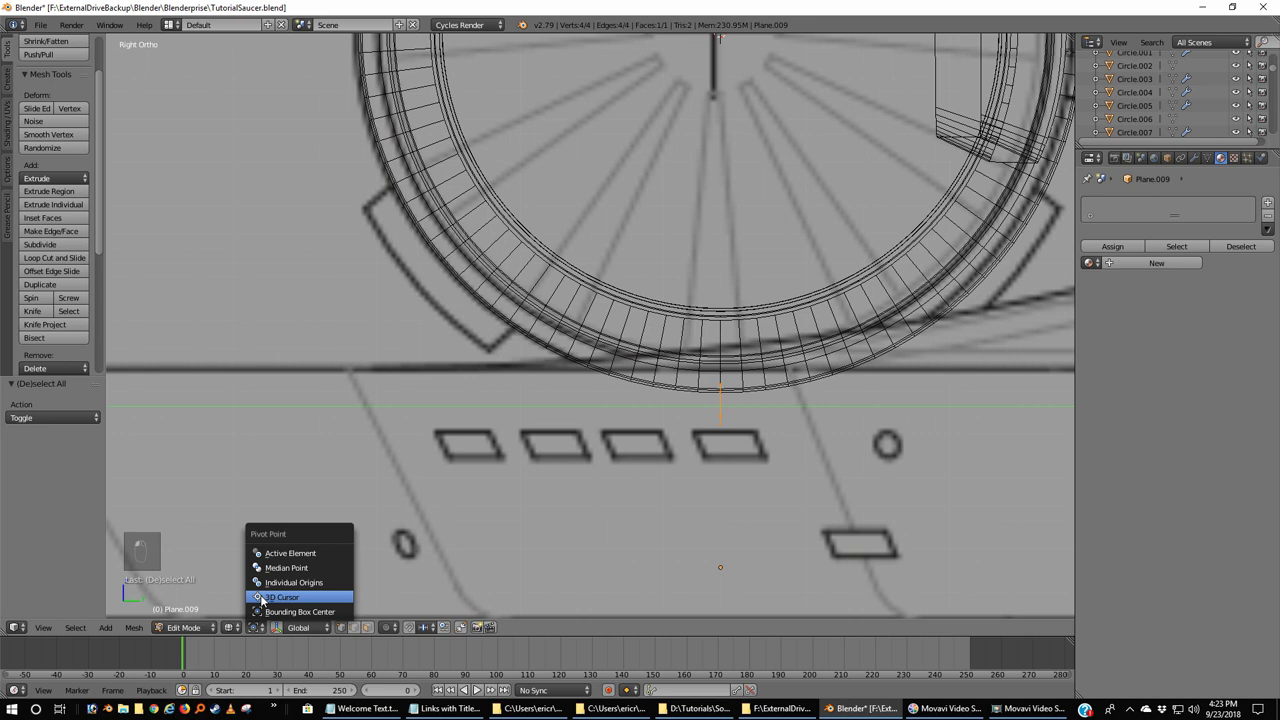
click(264, 599)
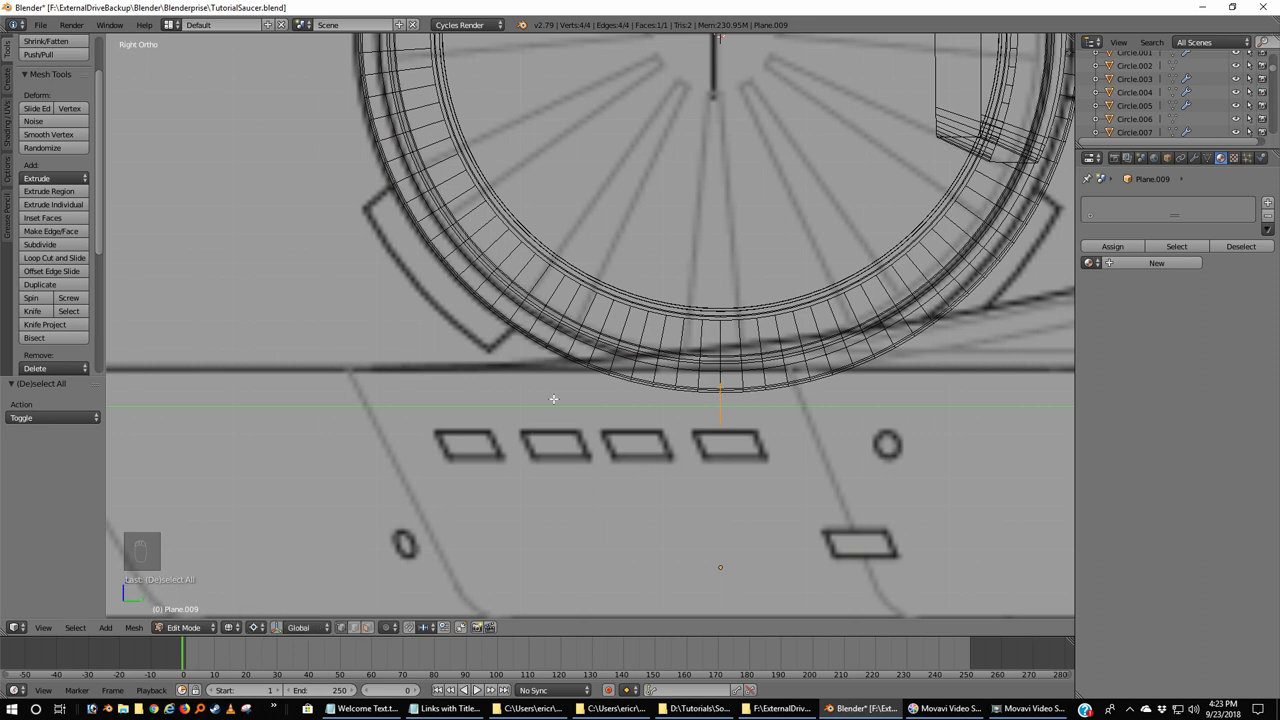
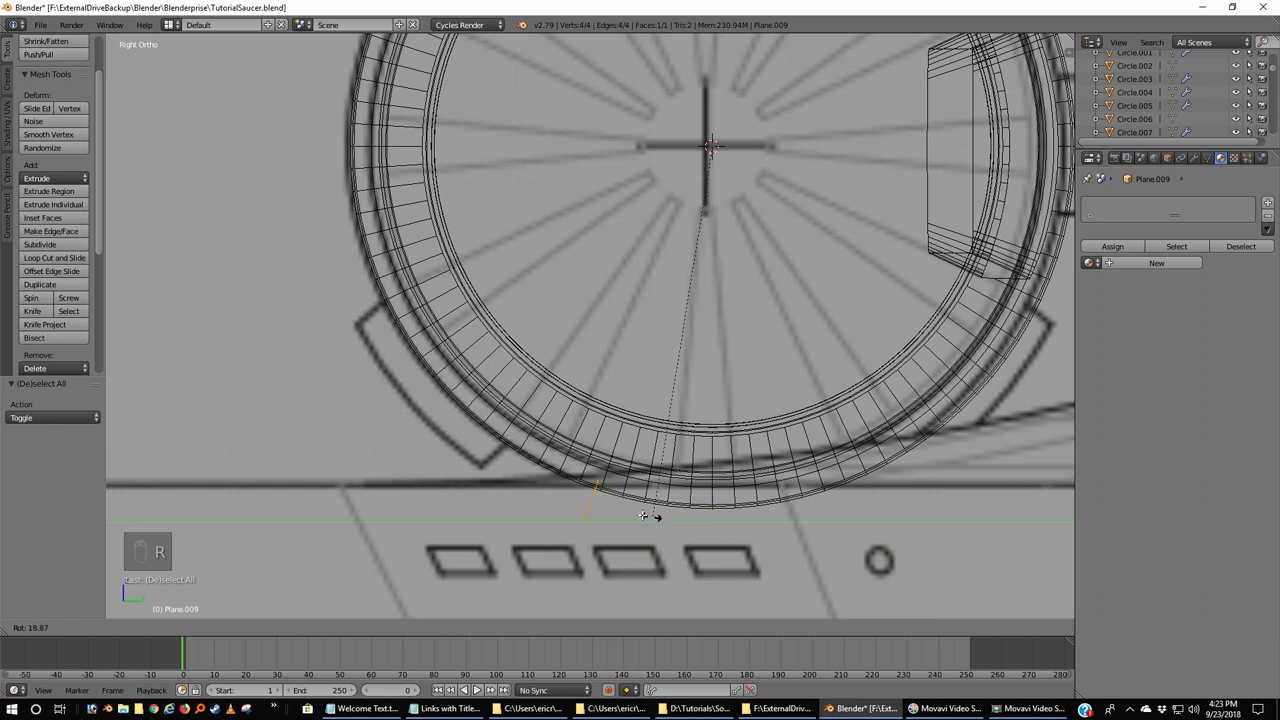
key(r)
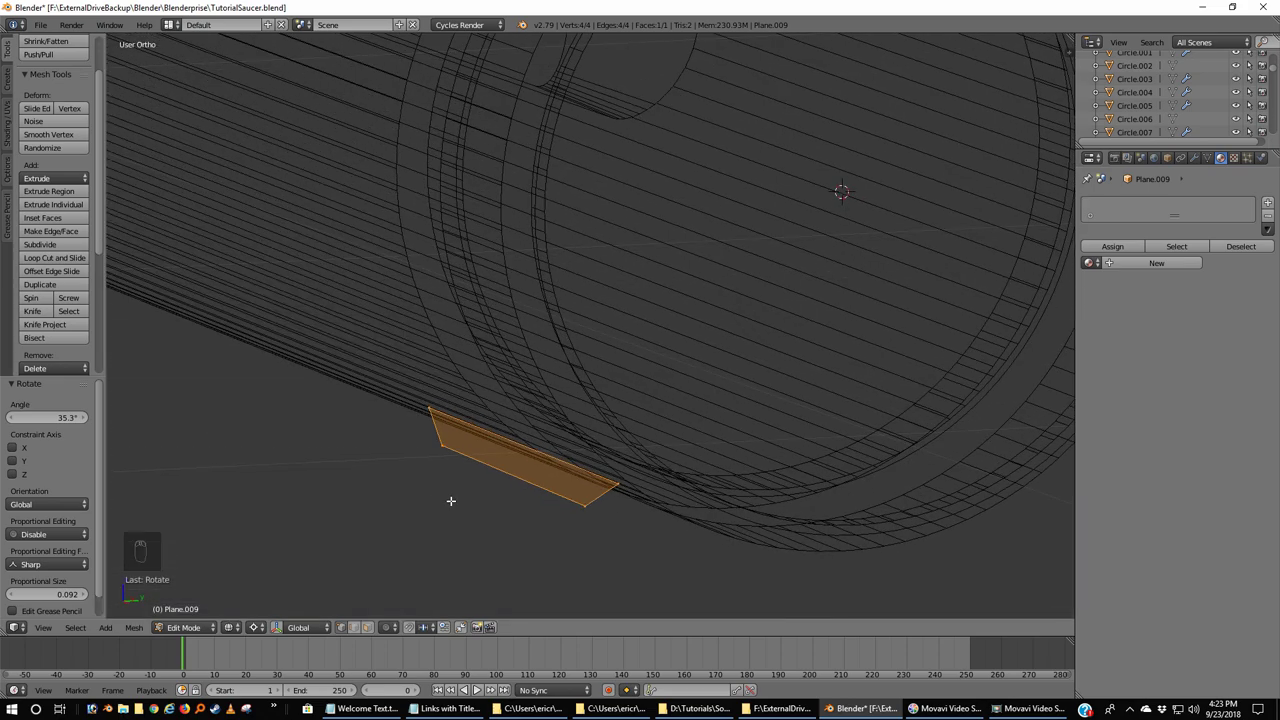
- Rotate the curved fin's upper end edge to match the blueprint's panel end
key(KP_3)
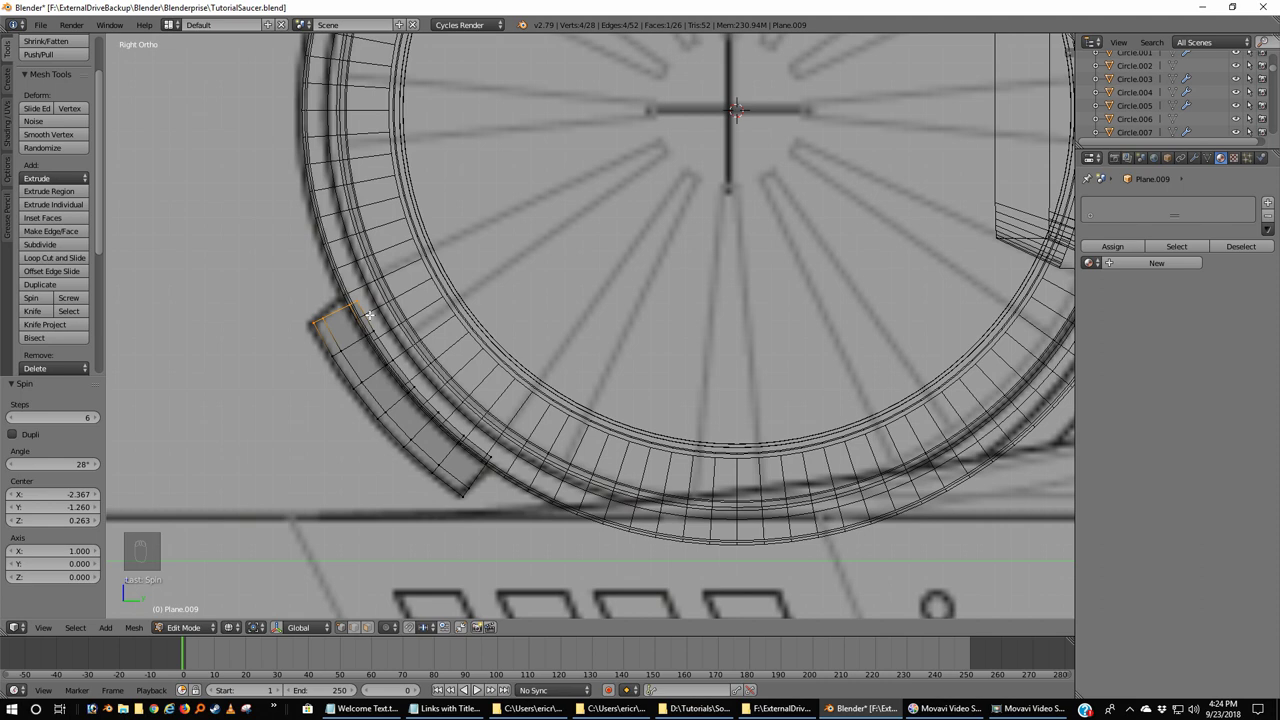
key(r)
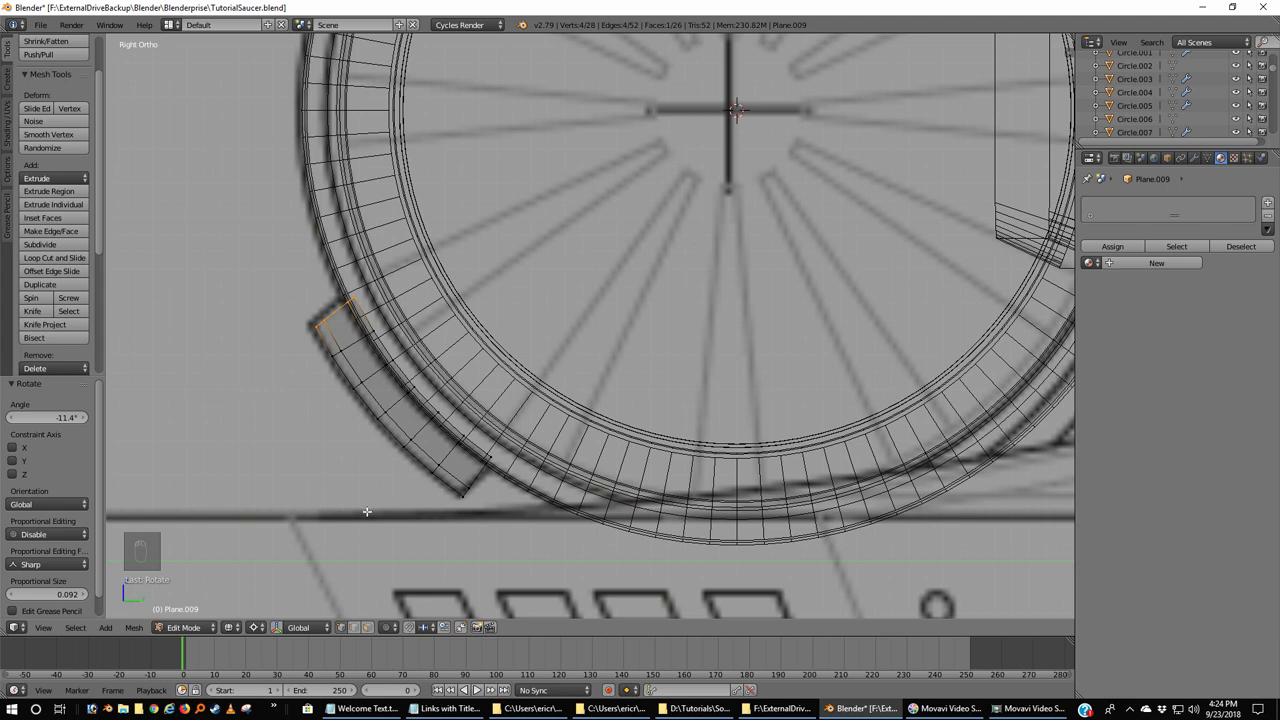
key(r)
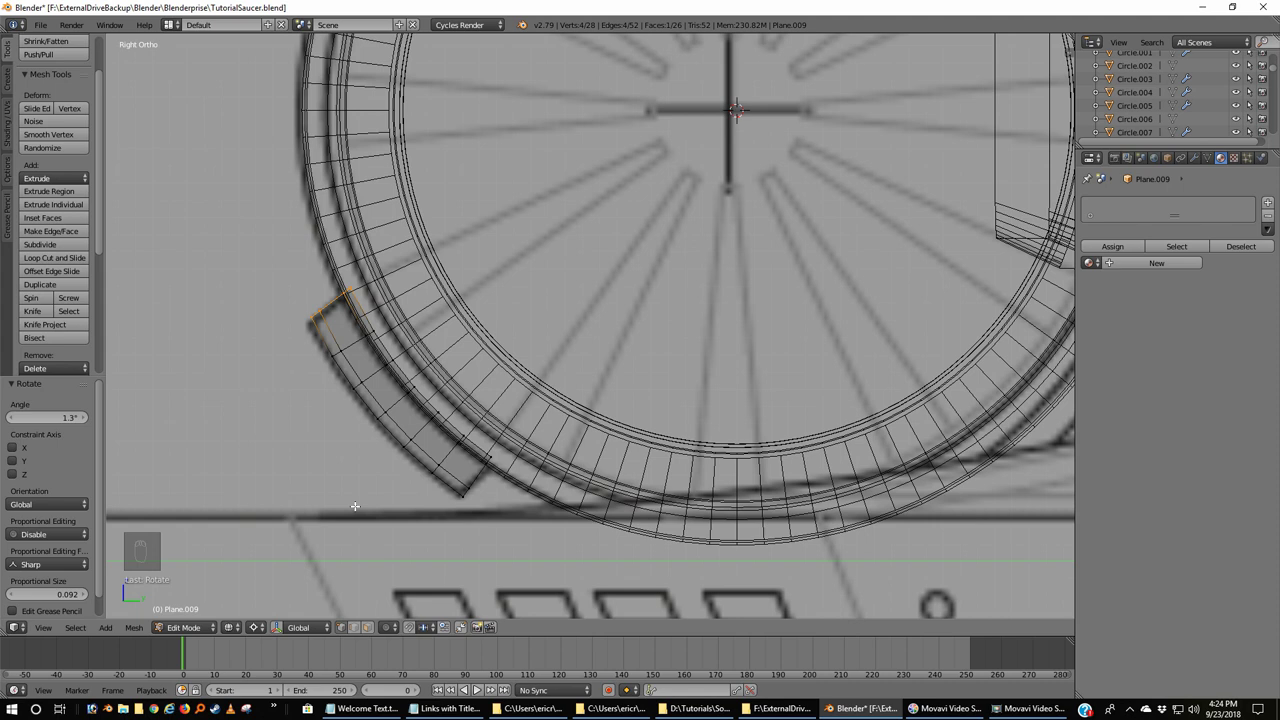
- Select and rotate the fin's lower end edge to match the blueprint's panel end
key(a)
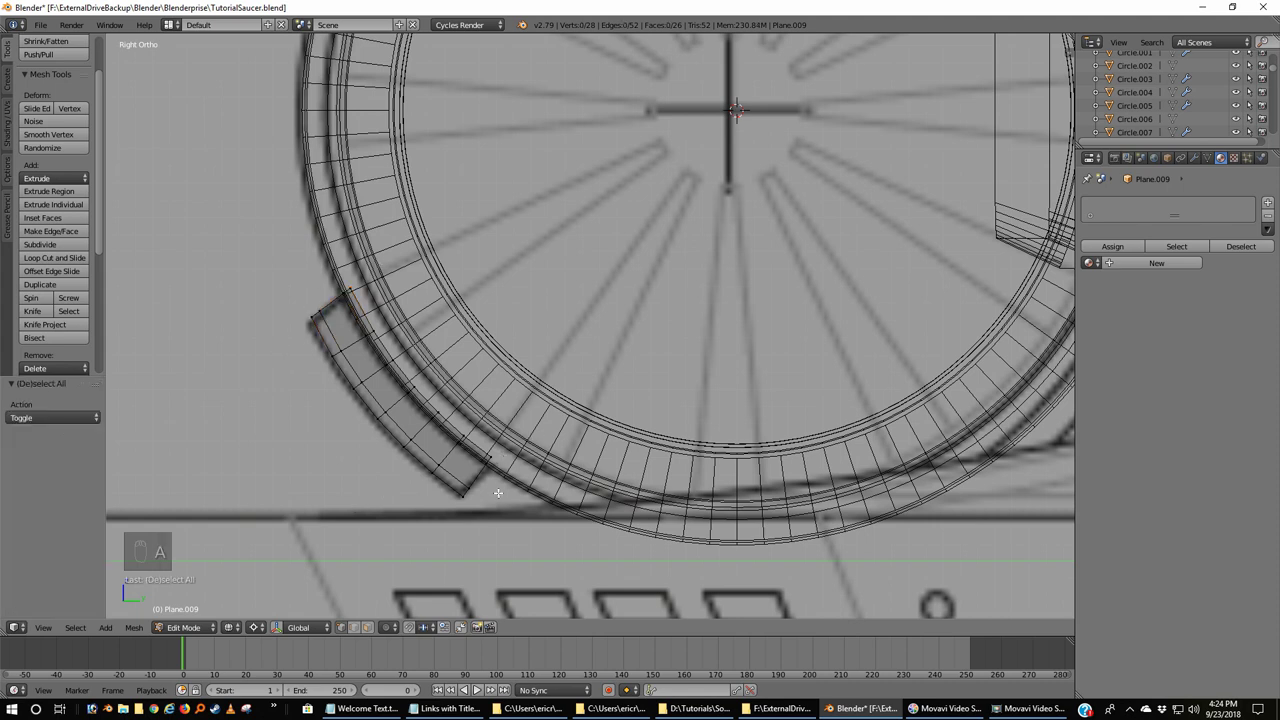
key(c)
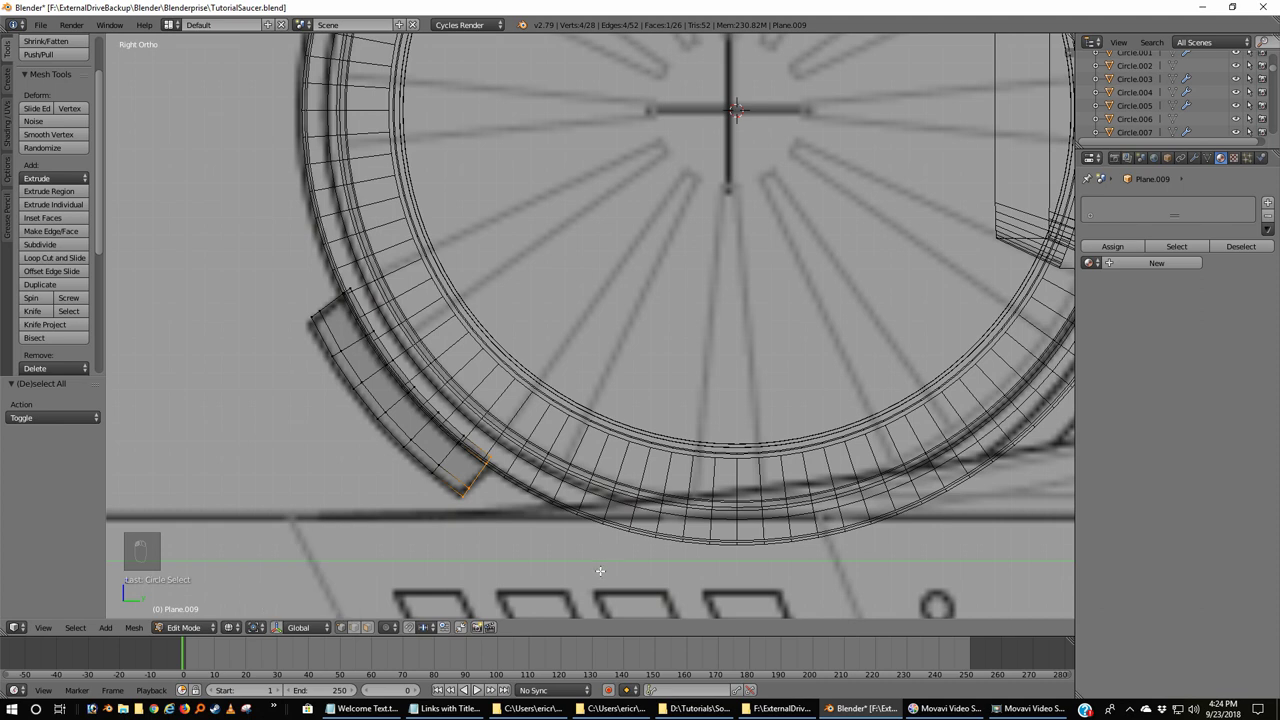
key(r)
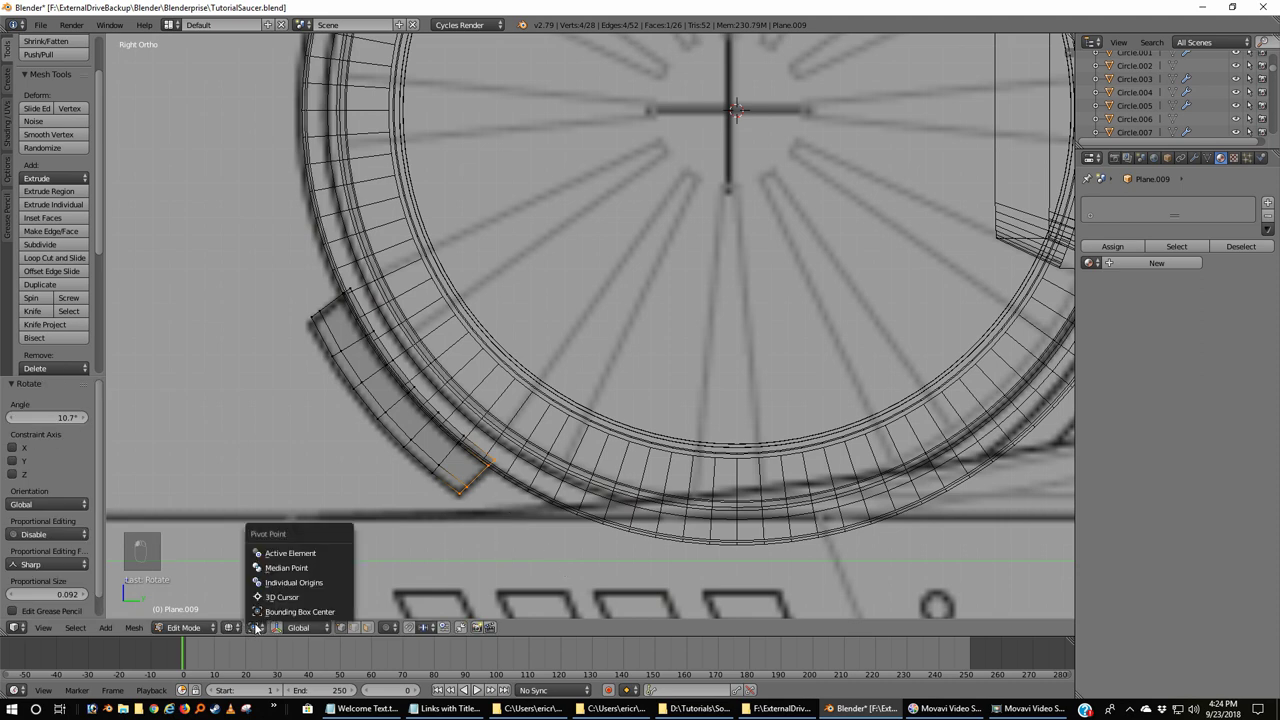
key(r)
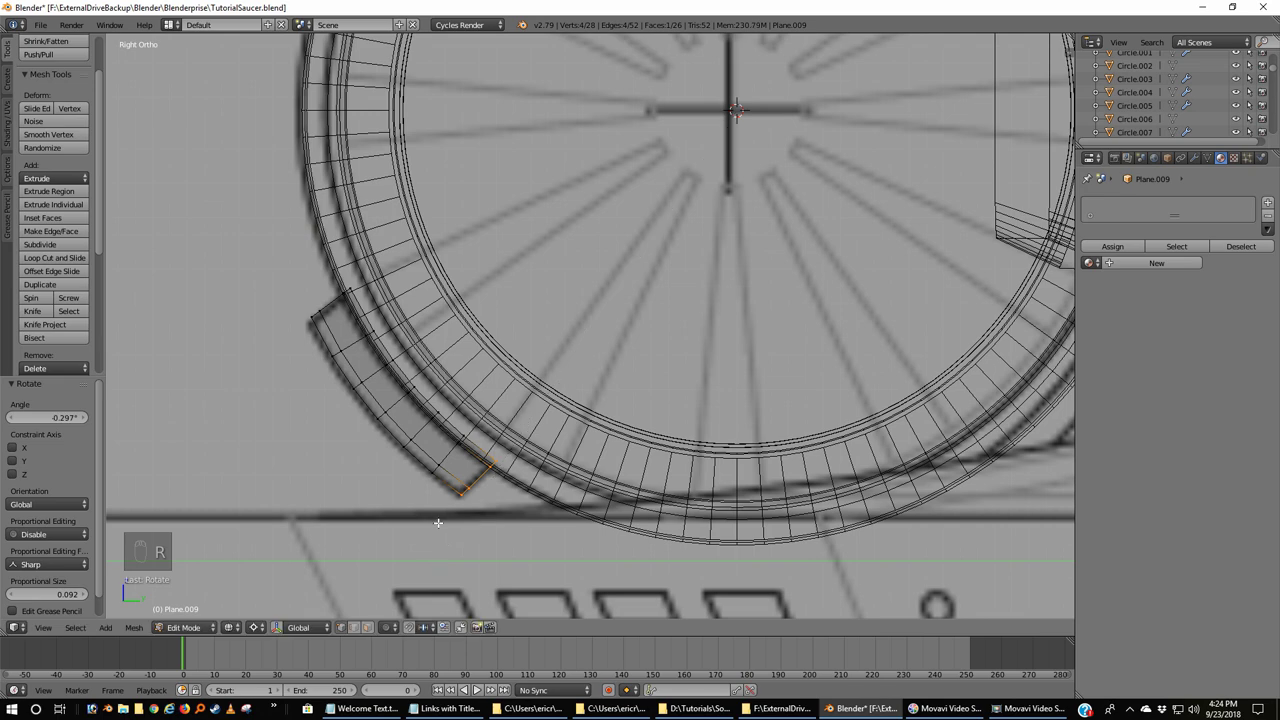
- Switch to solid shading and try a level-2 subdivision surface on the whole fin mesh
key(z)
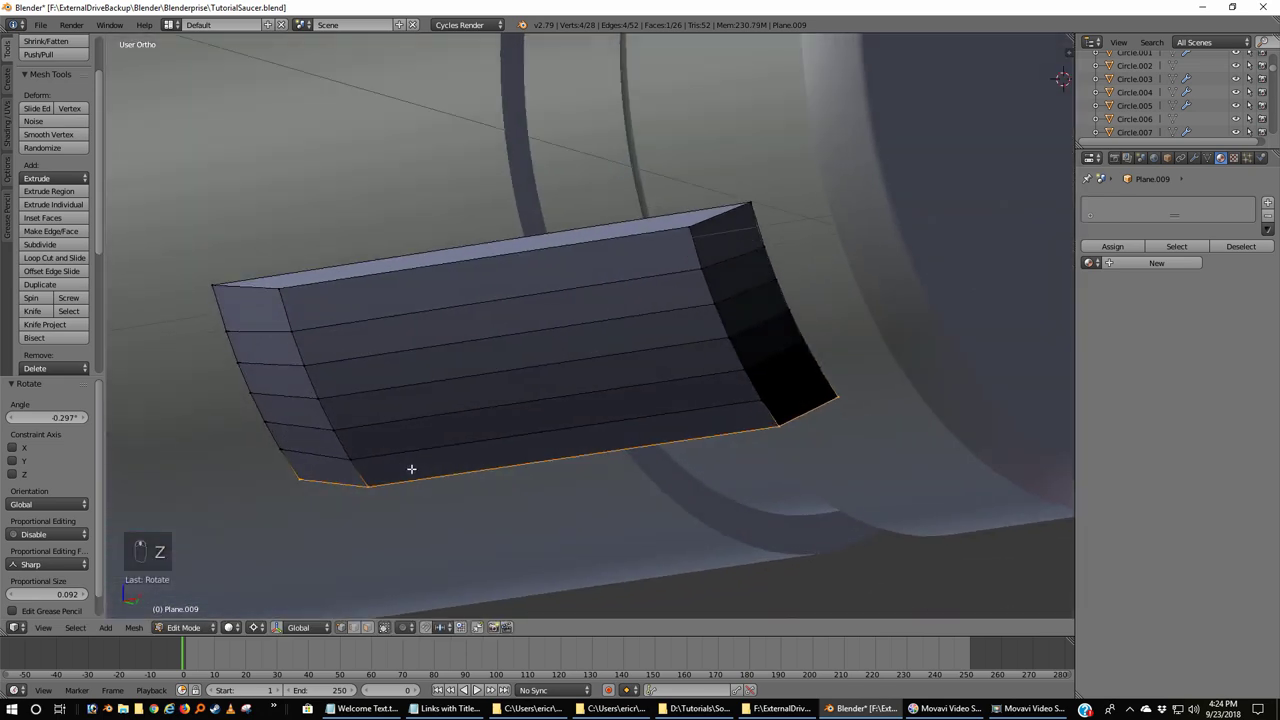
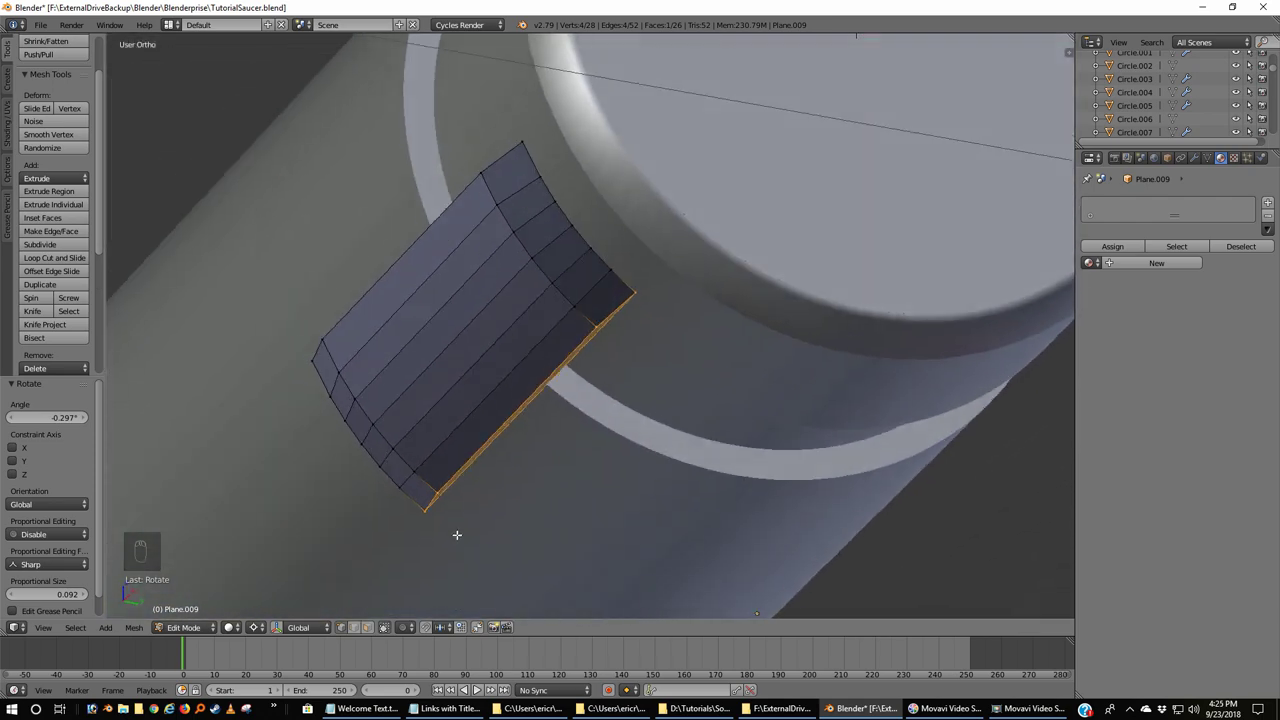
key(Tab)
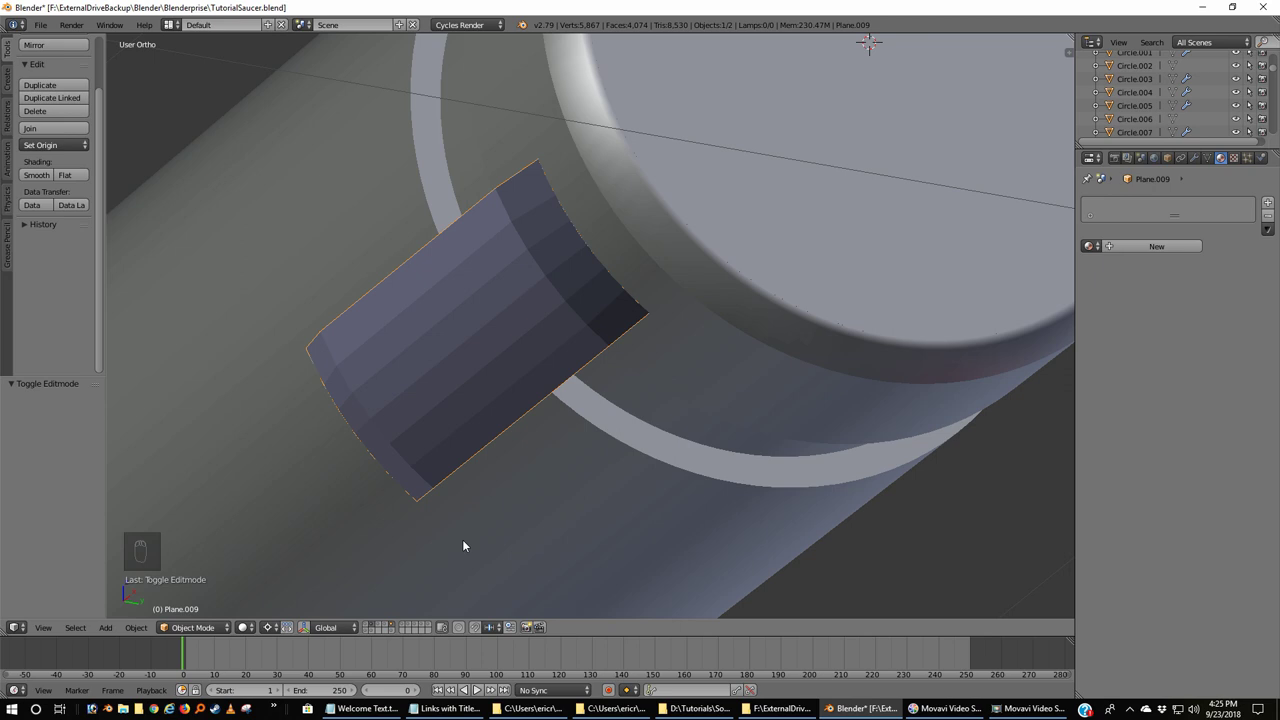
key(Tab)
key(a)
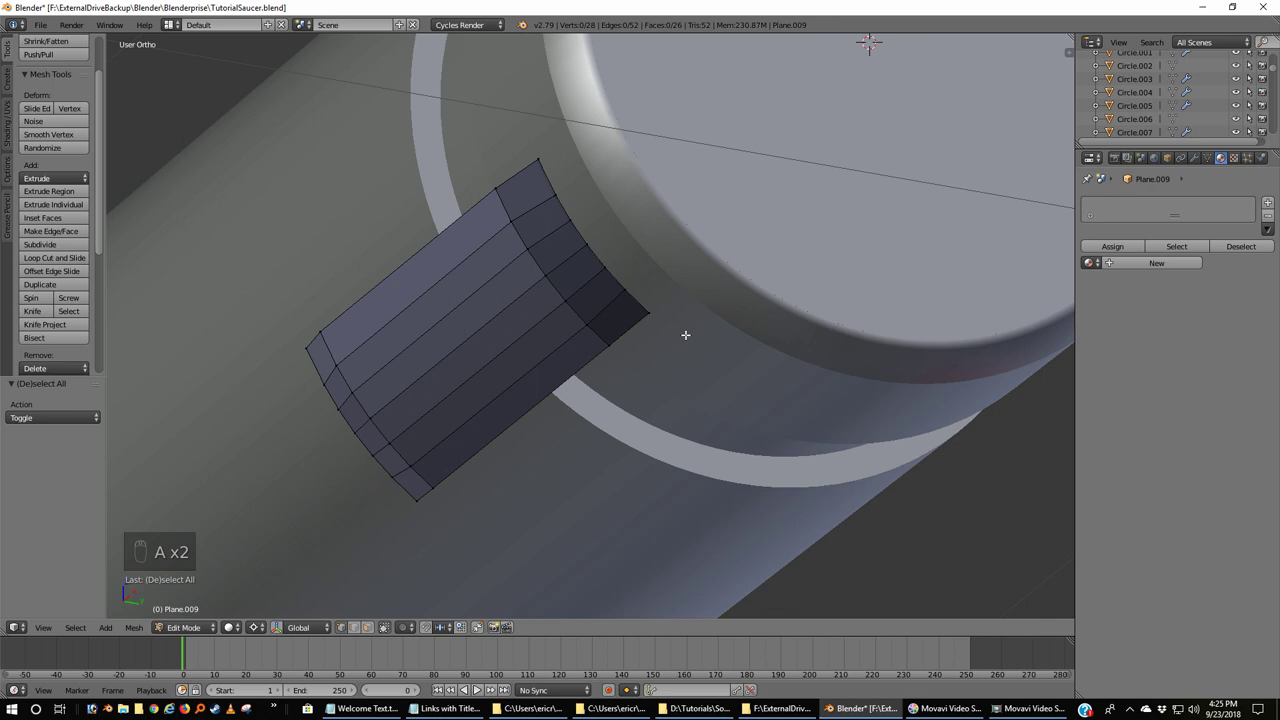
key(a)
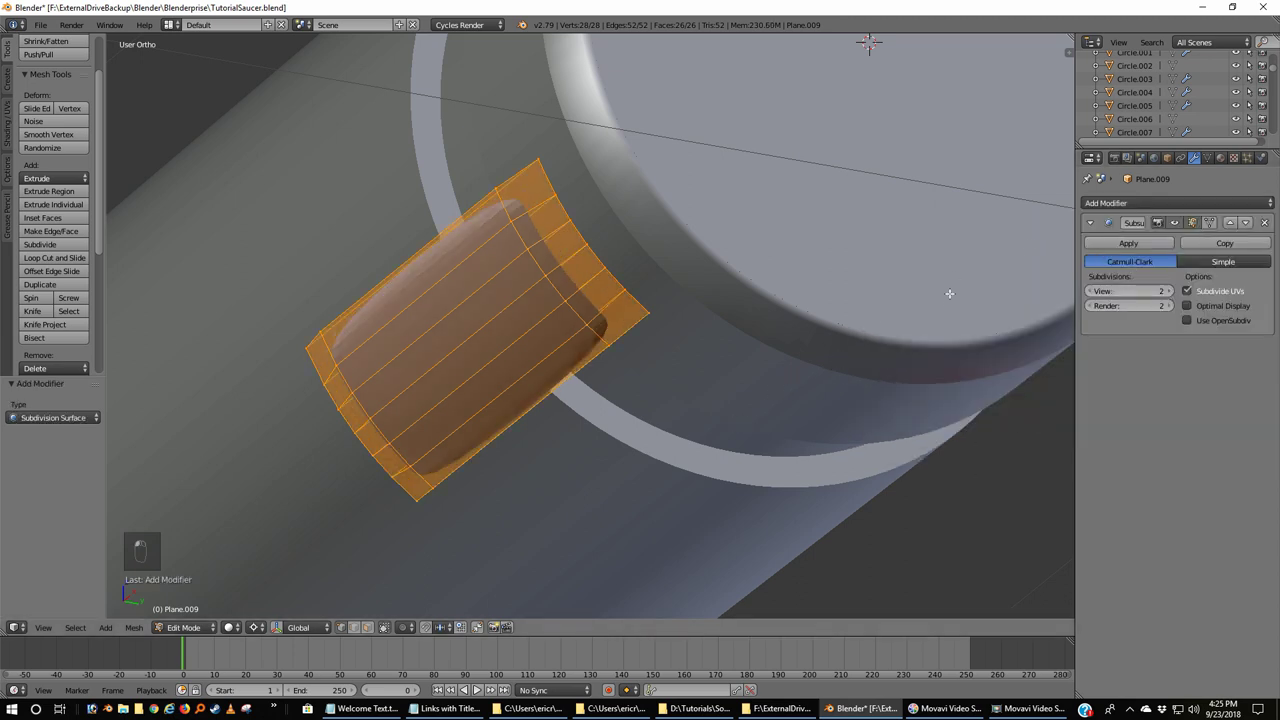
key(Tab)
- Remove the subdivision modifier and loop-cut edge loops near the fin's end and left edge
drag(600, 421, 660, 501)
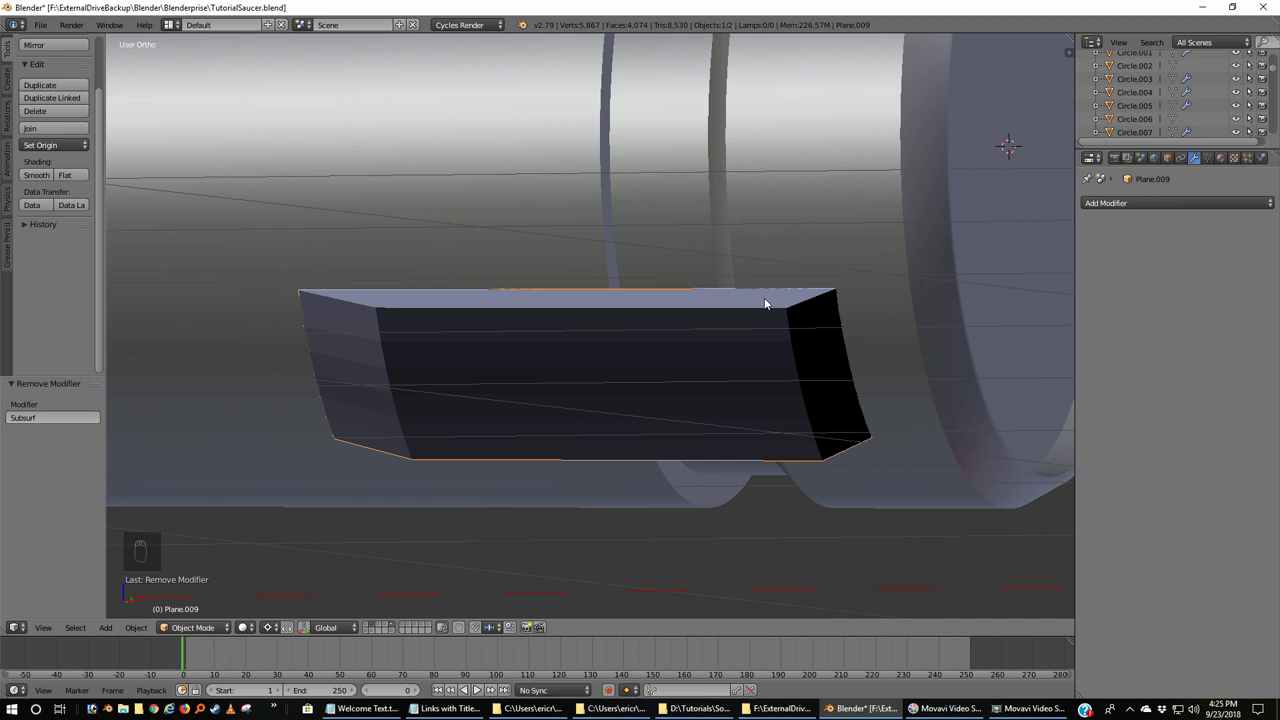
key(Tab)
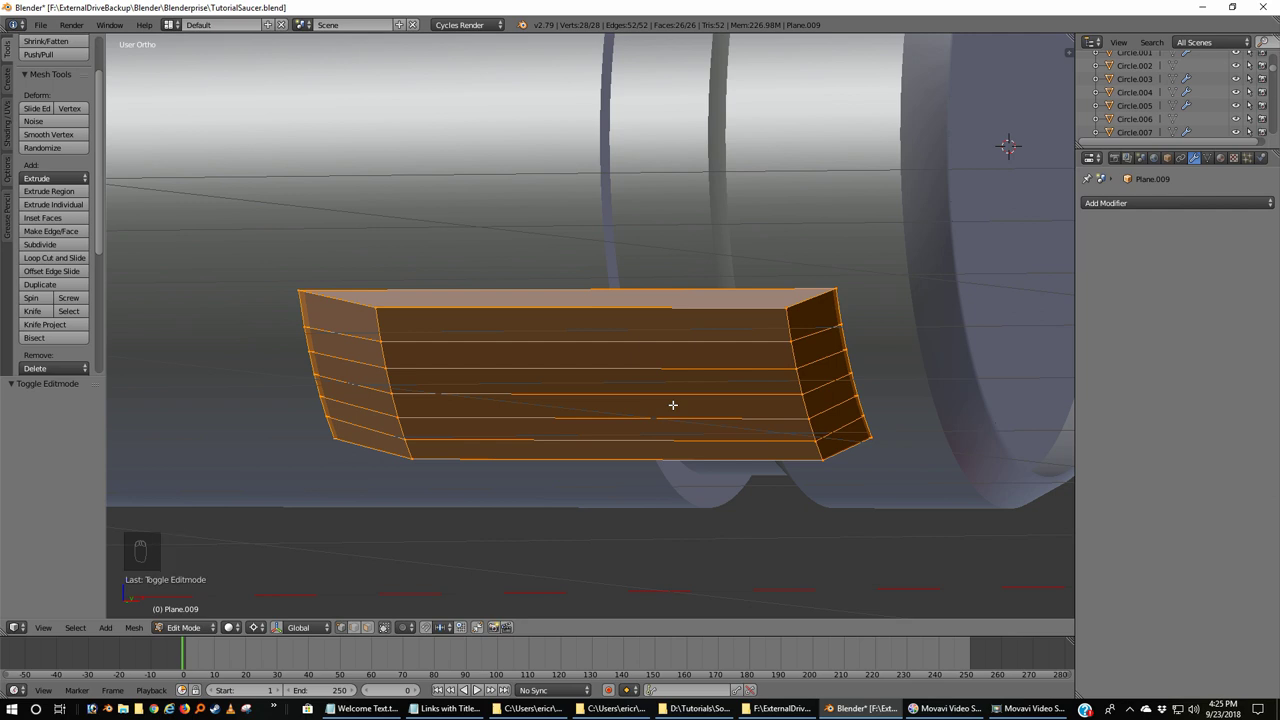
key(a)
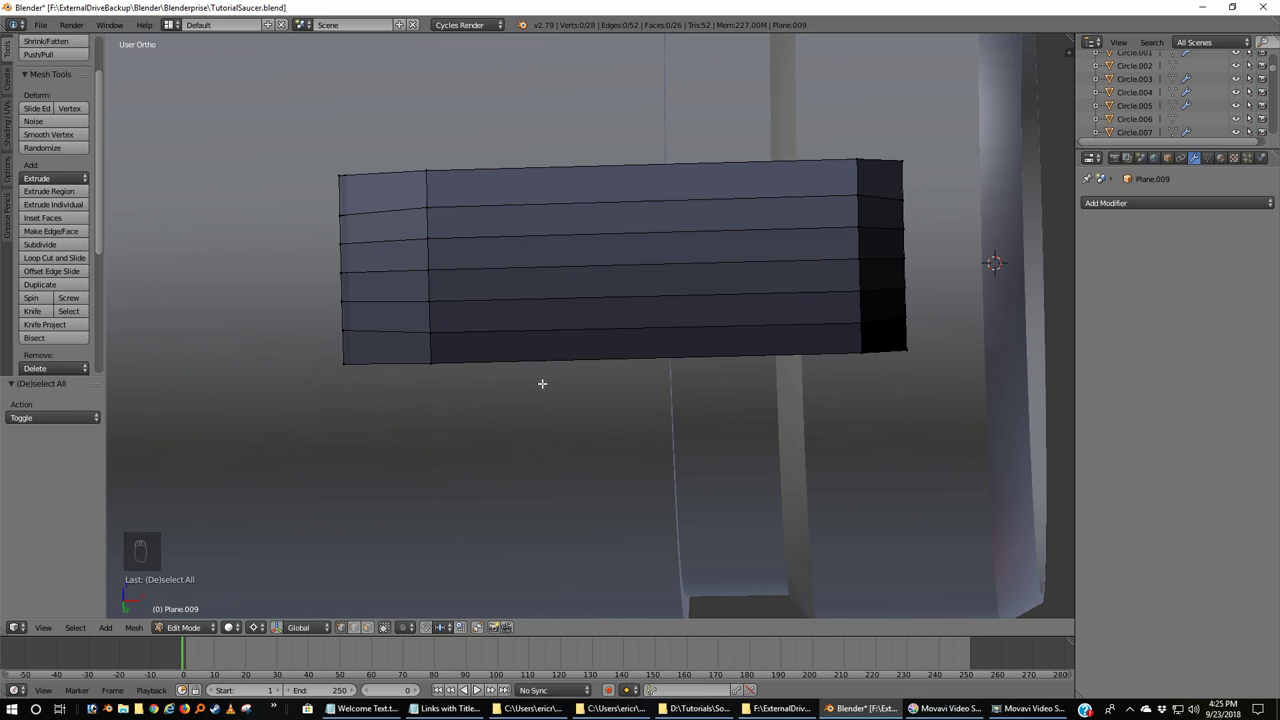
key(ctrl+r)
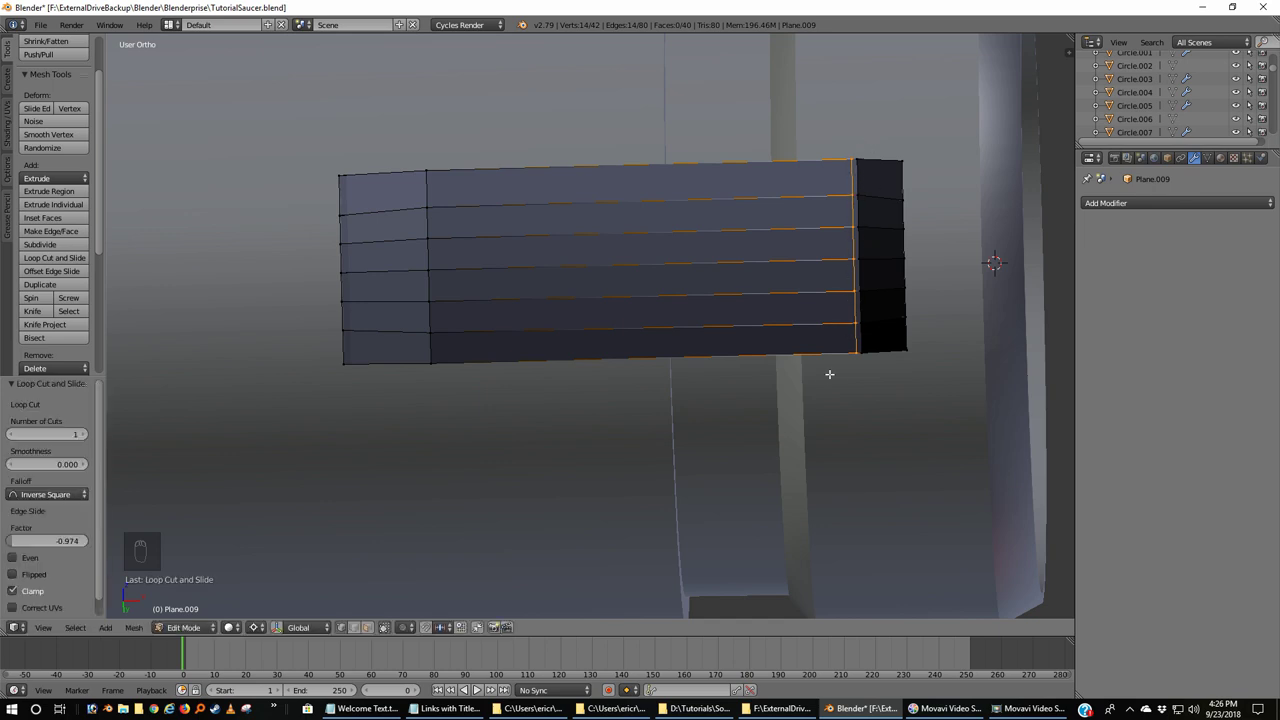
key(a)
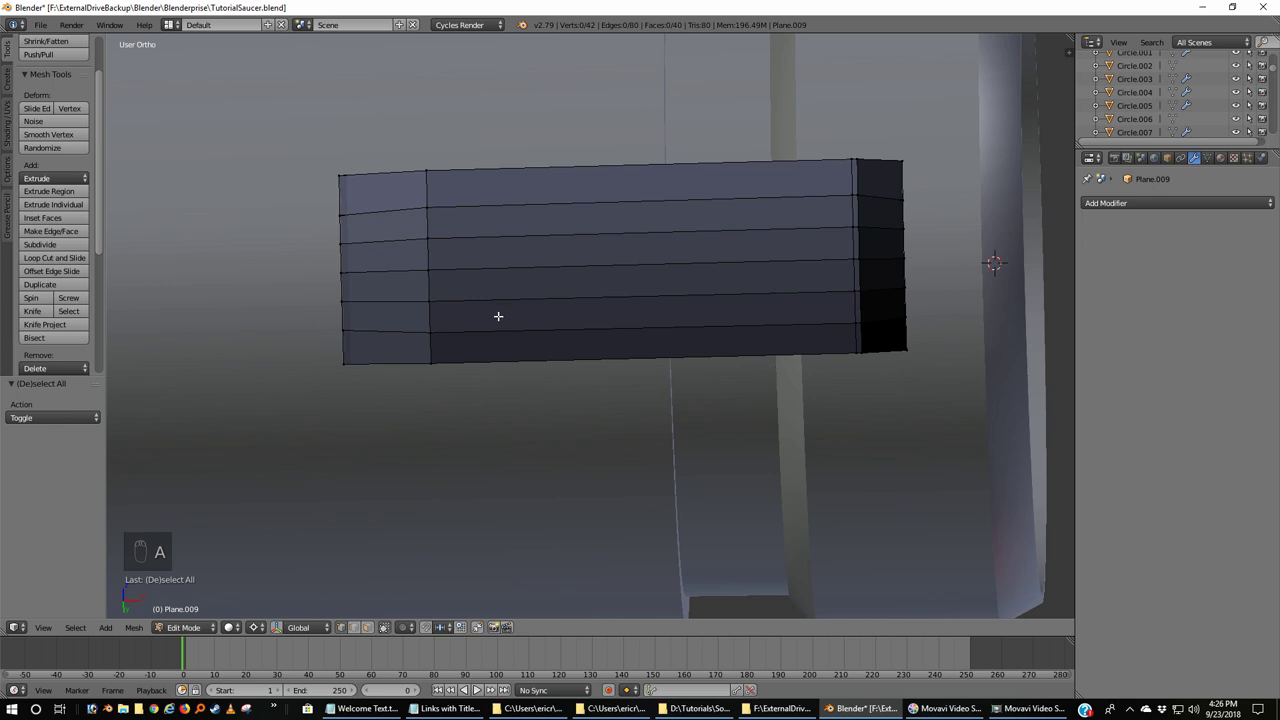
key(ctrl+r)
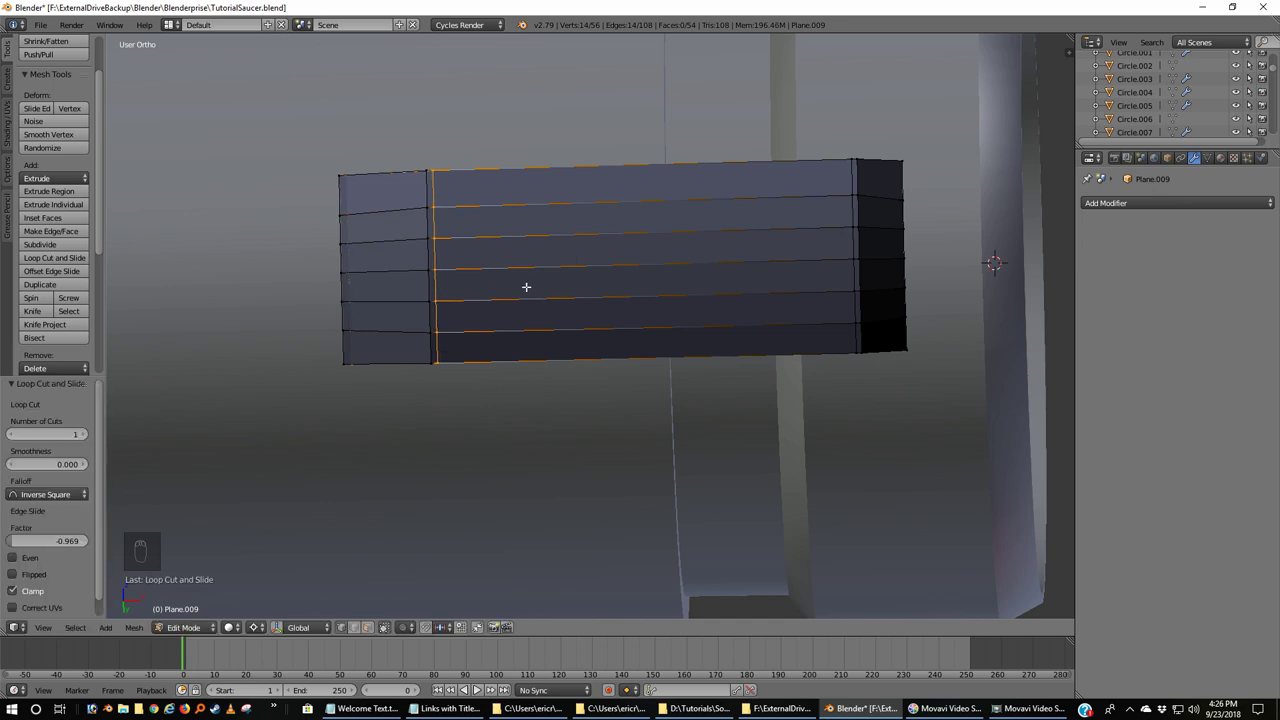
- Loop-cut edge loops tight against the fin's bottom and top edges
key(a)
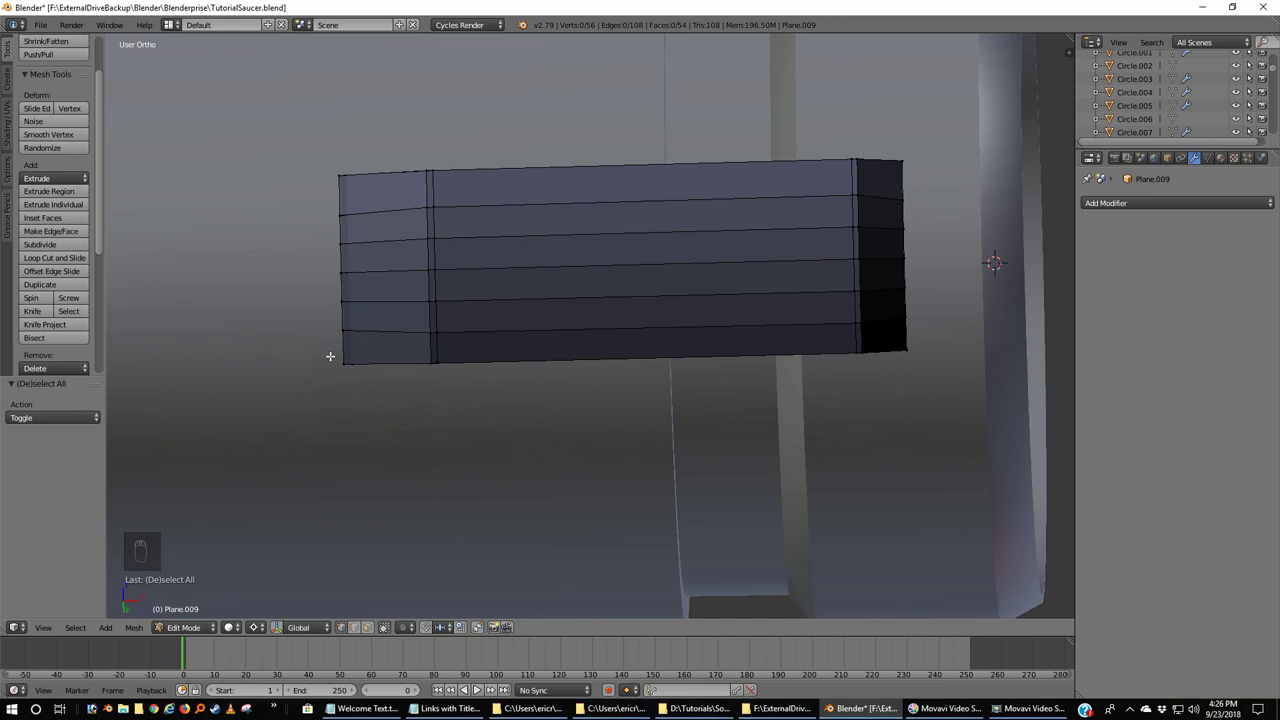
key(ctrl+r)
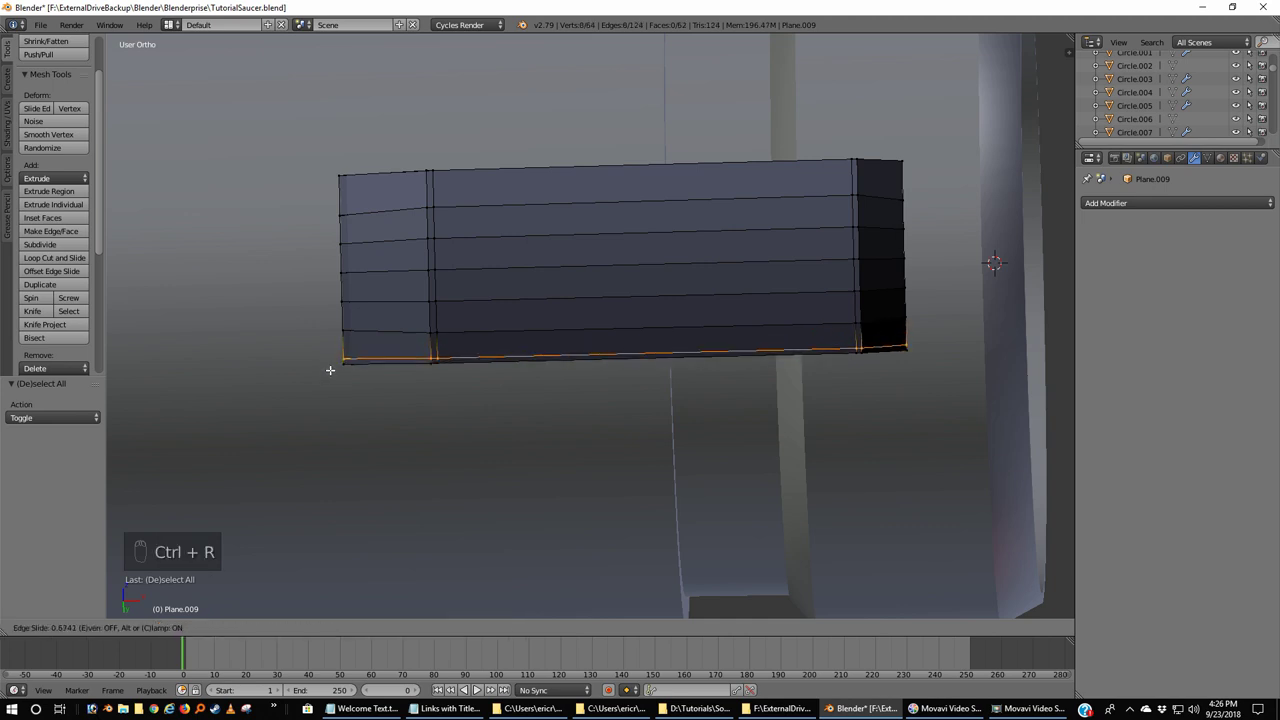
key(a)
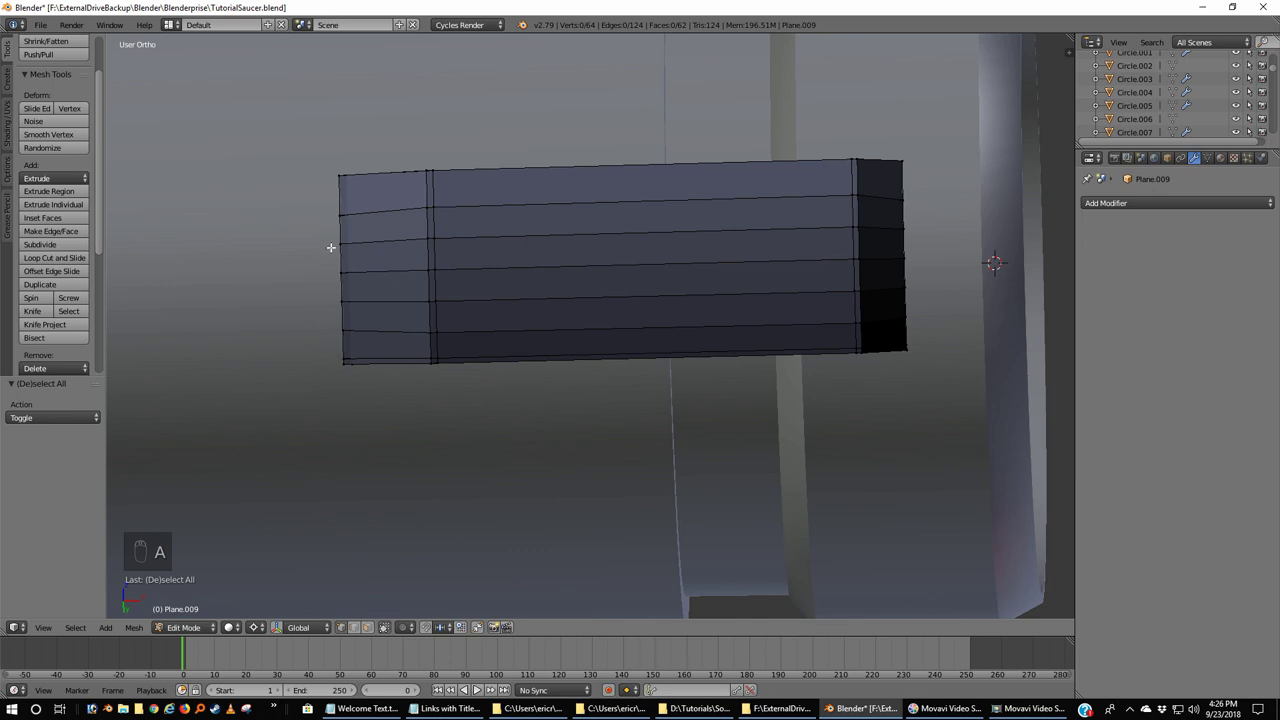
key(ctrl+r)
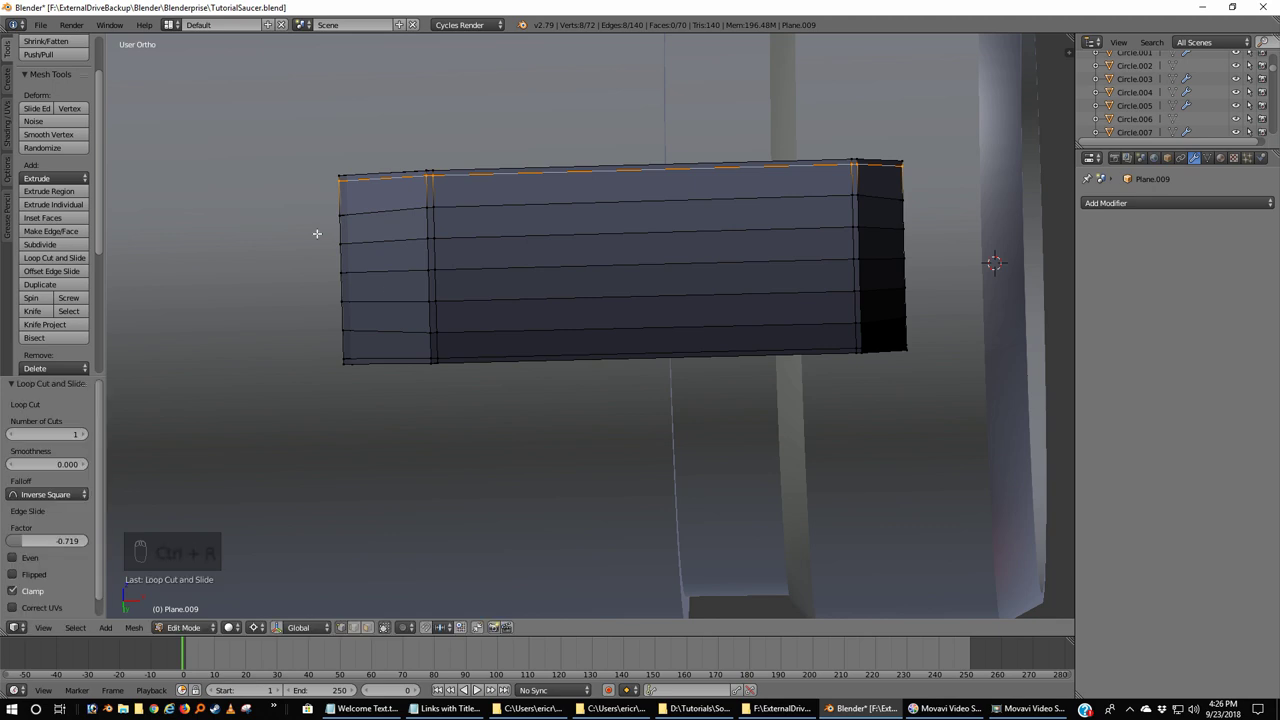
key(a)
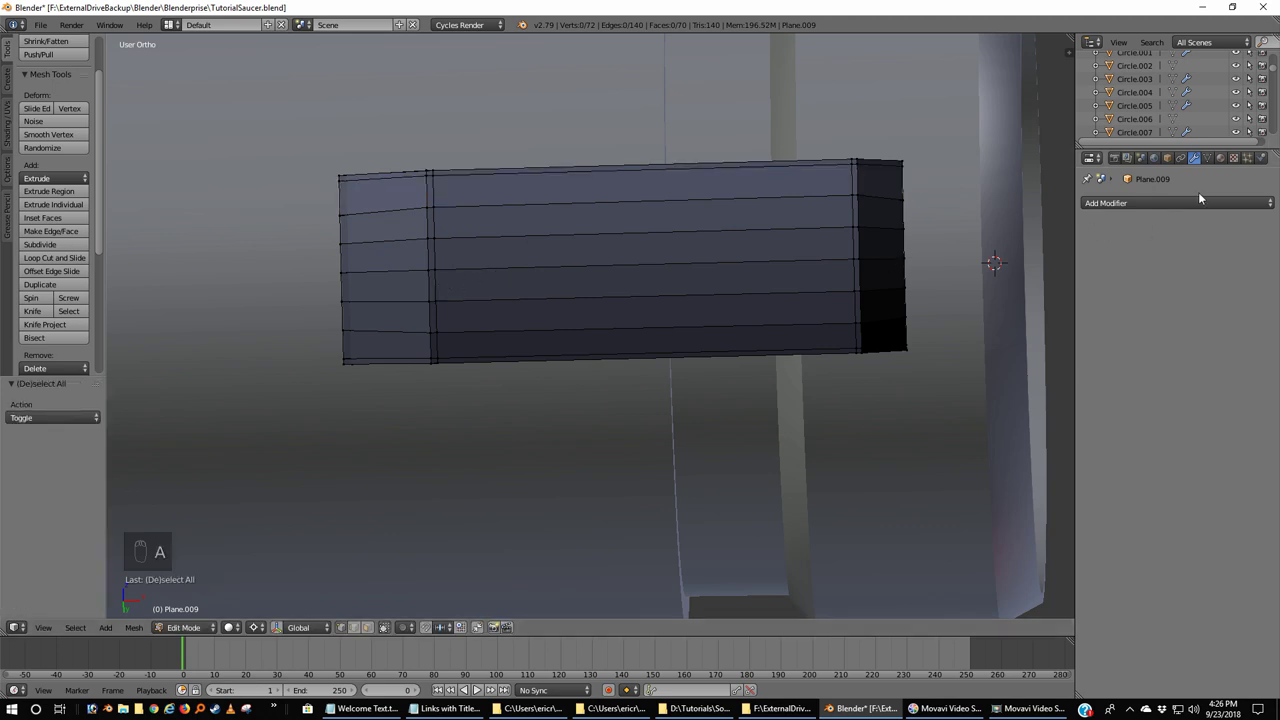
- Add a View-2 subdivision surface with smooth shading and apply it permanently to the fin
drag(1196, 204, 1057, 422)
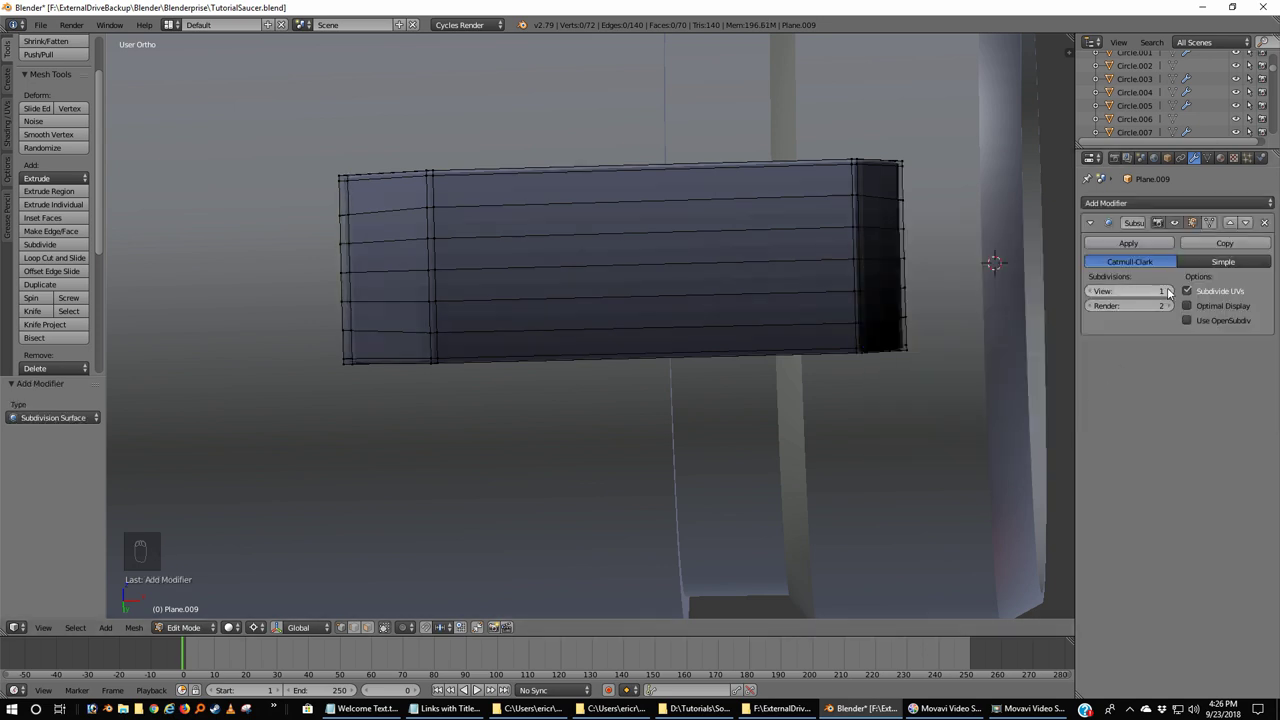
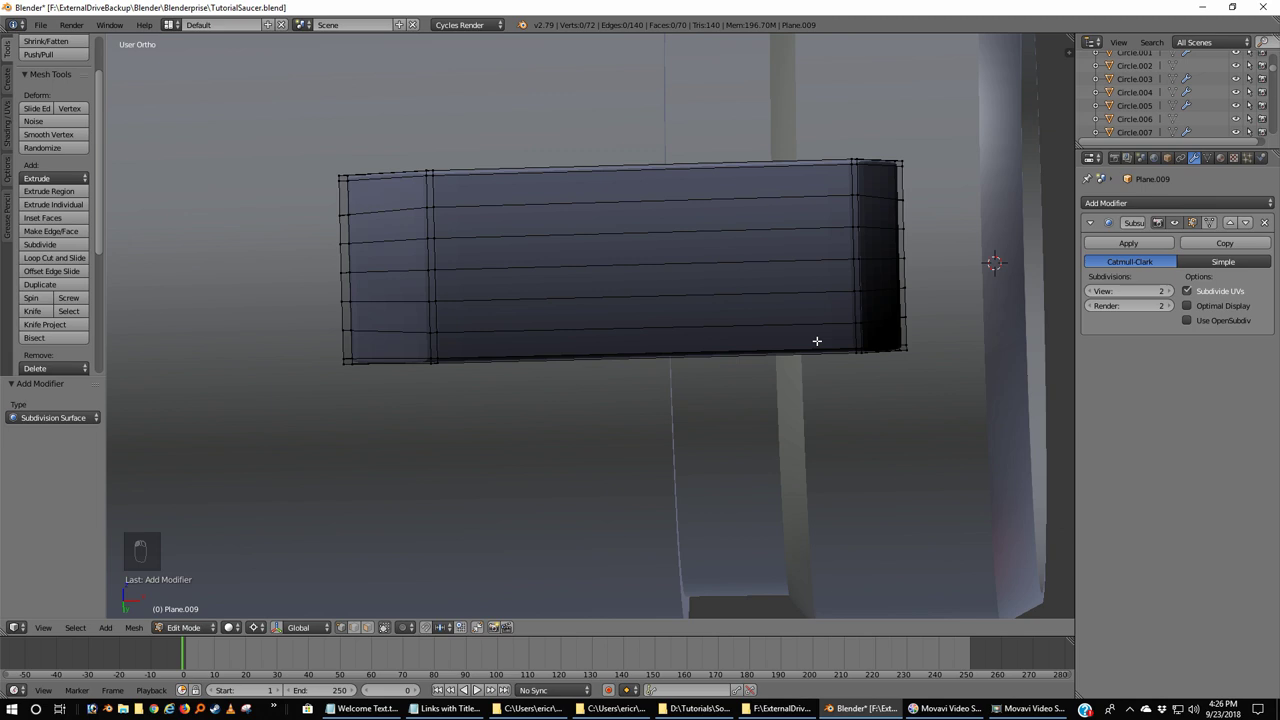
key(Tab)
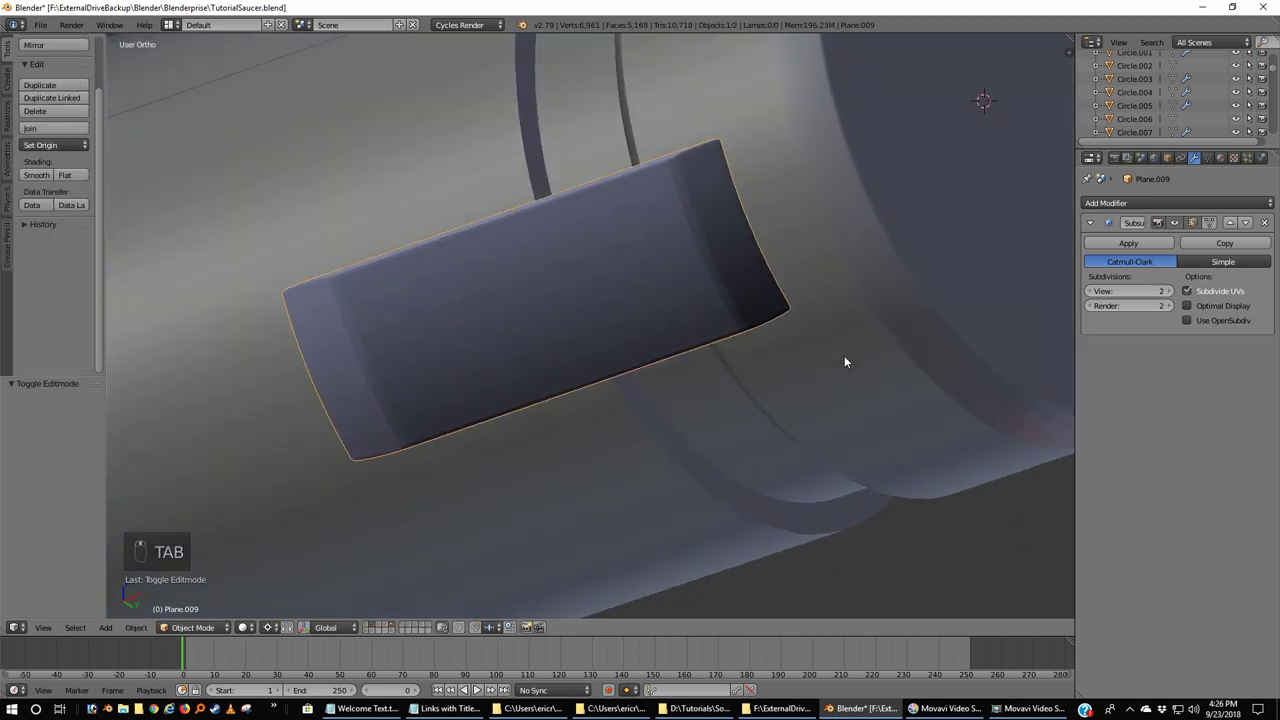
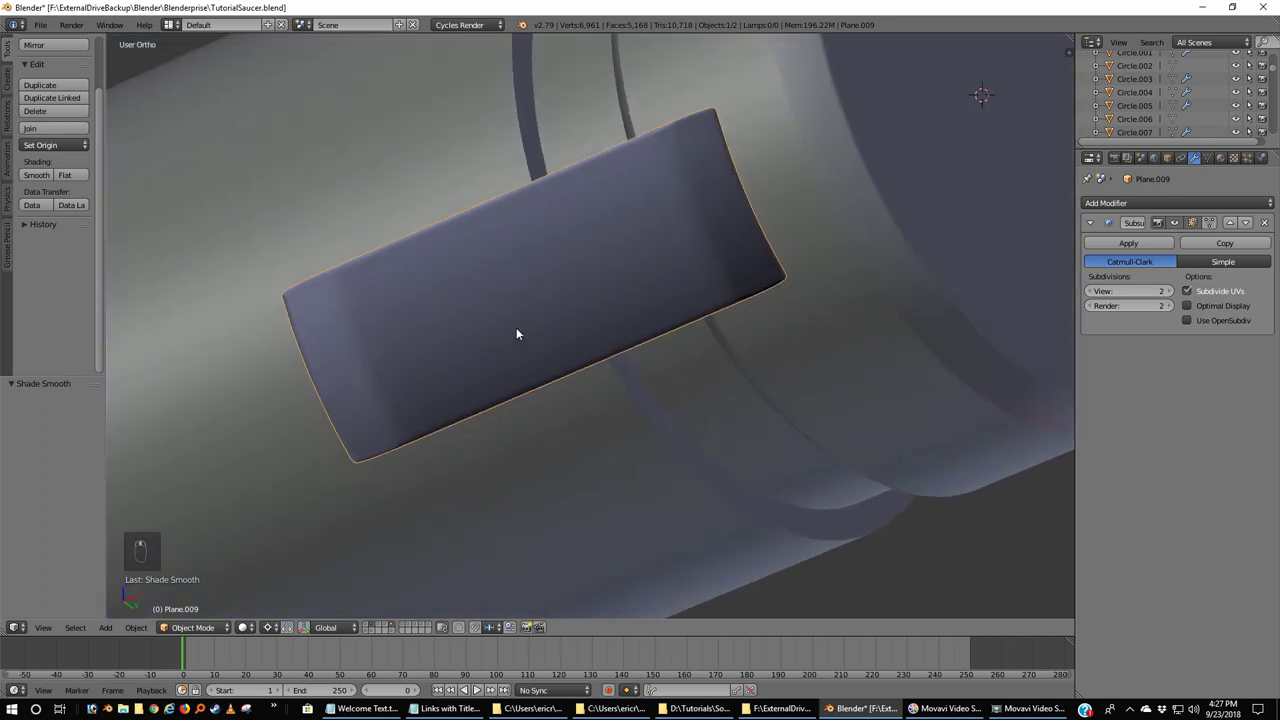
key(Tab)
key(Tab)
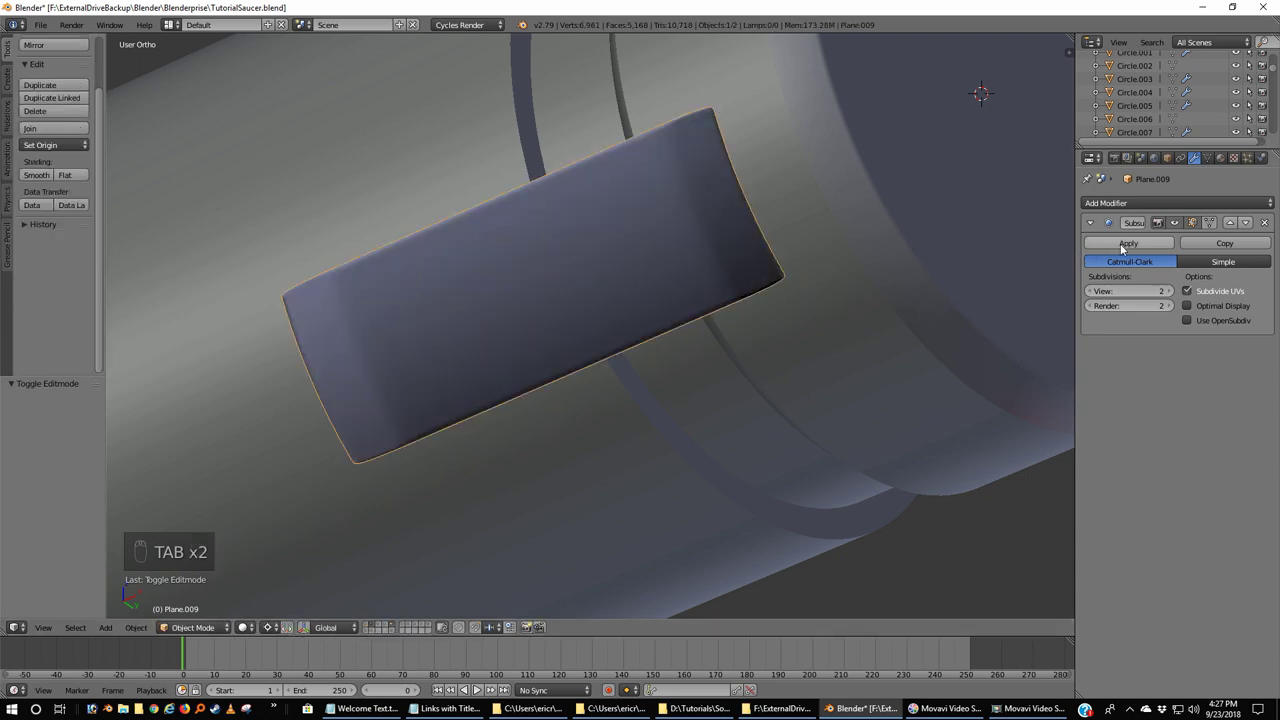
drag(1121, 247, 480, 319)
- Recalculate the subdivided fin's normals outward with Ctrl+N
key(Tab)
key(a)
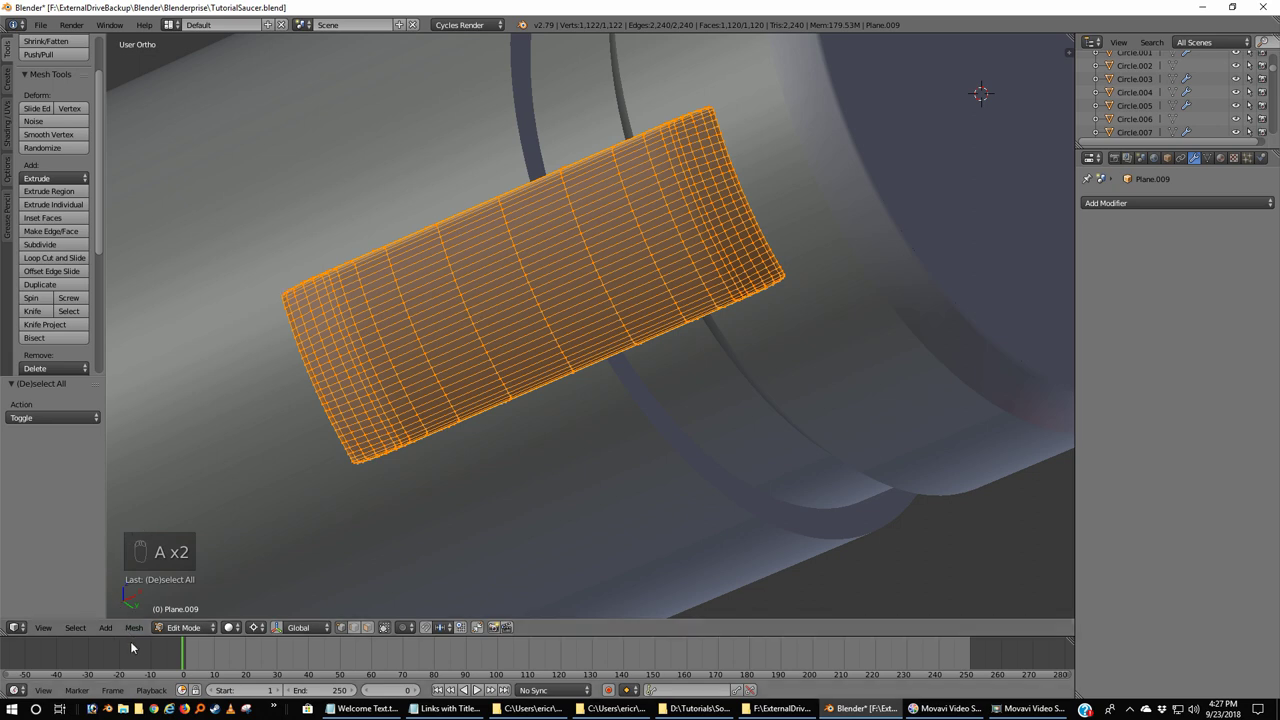
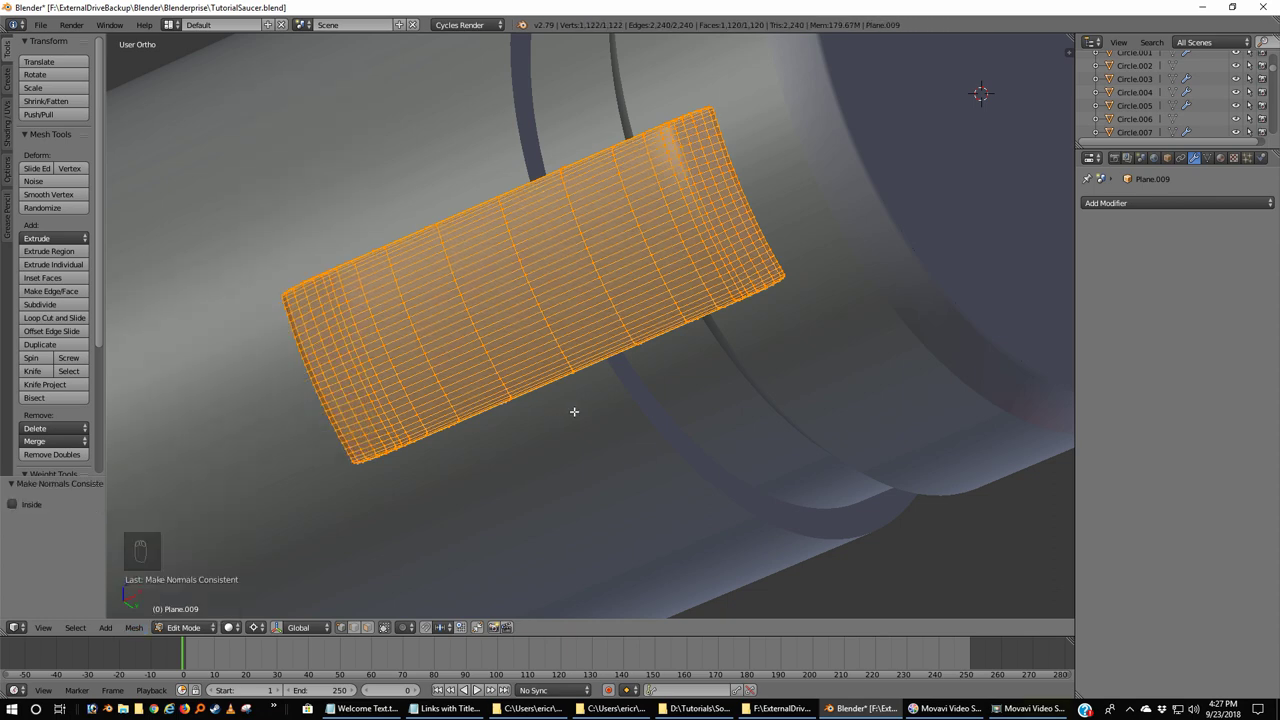
key(Tab)
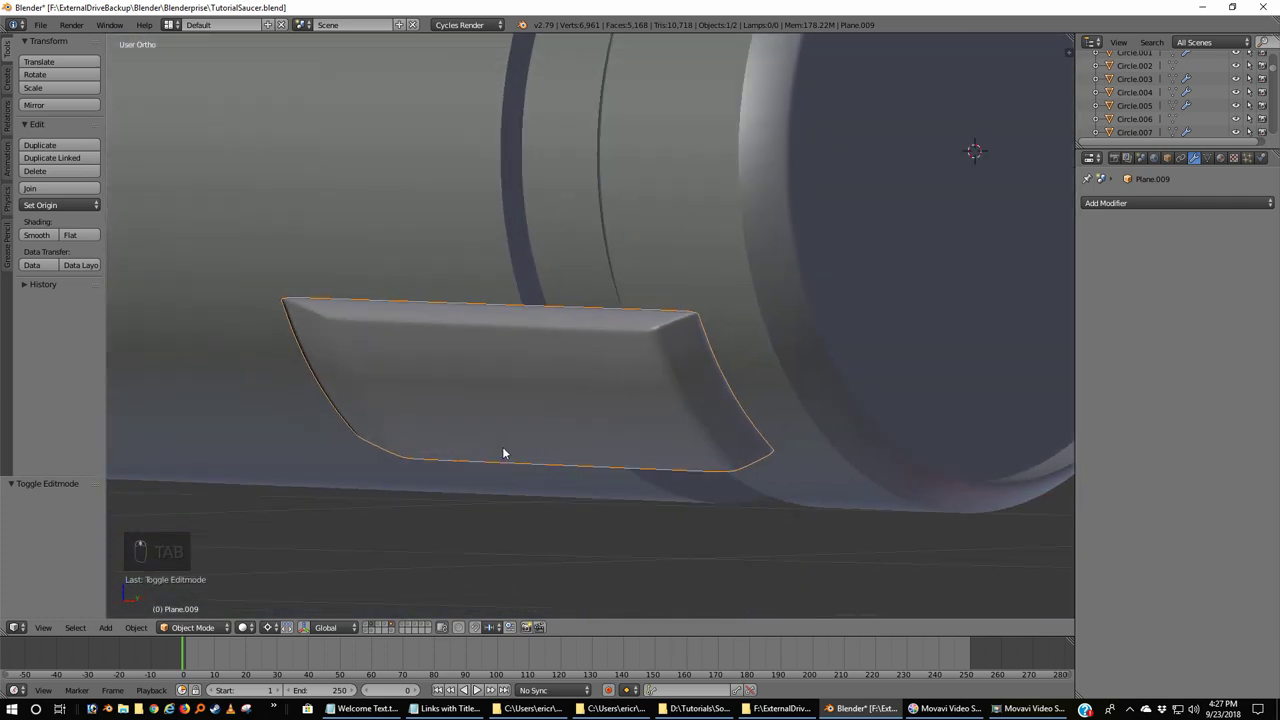
- Duplicate the fin panel and rotate the copy -49 degrees around the nacelle in side view
drag(506, 396, 461, 345)
middle_click(459, 338)
drag(439, 312, 379, 300)
key(KP_3)
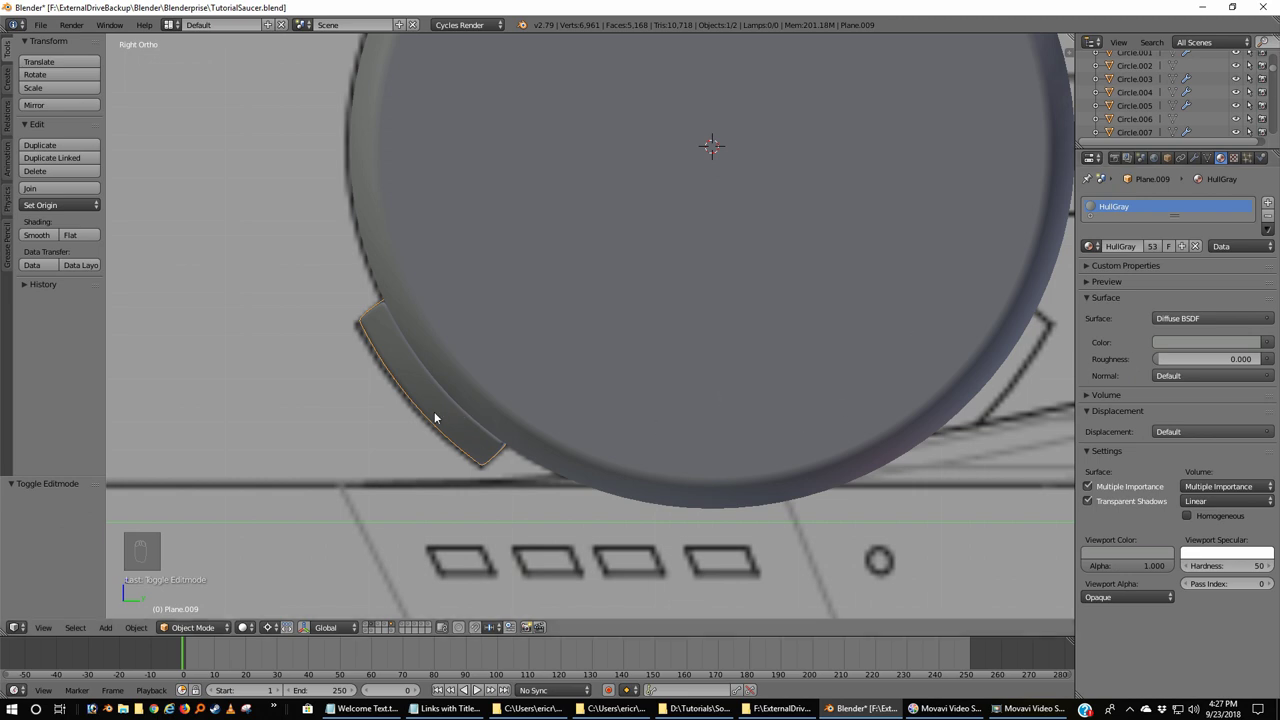
key(shift+d)
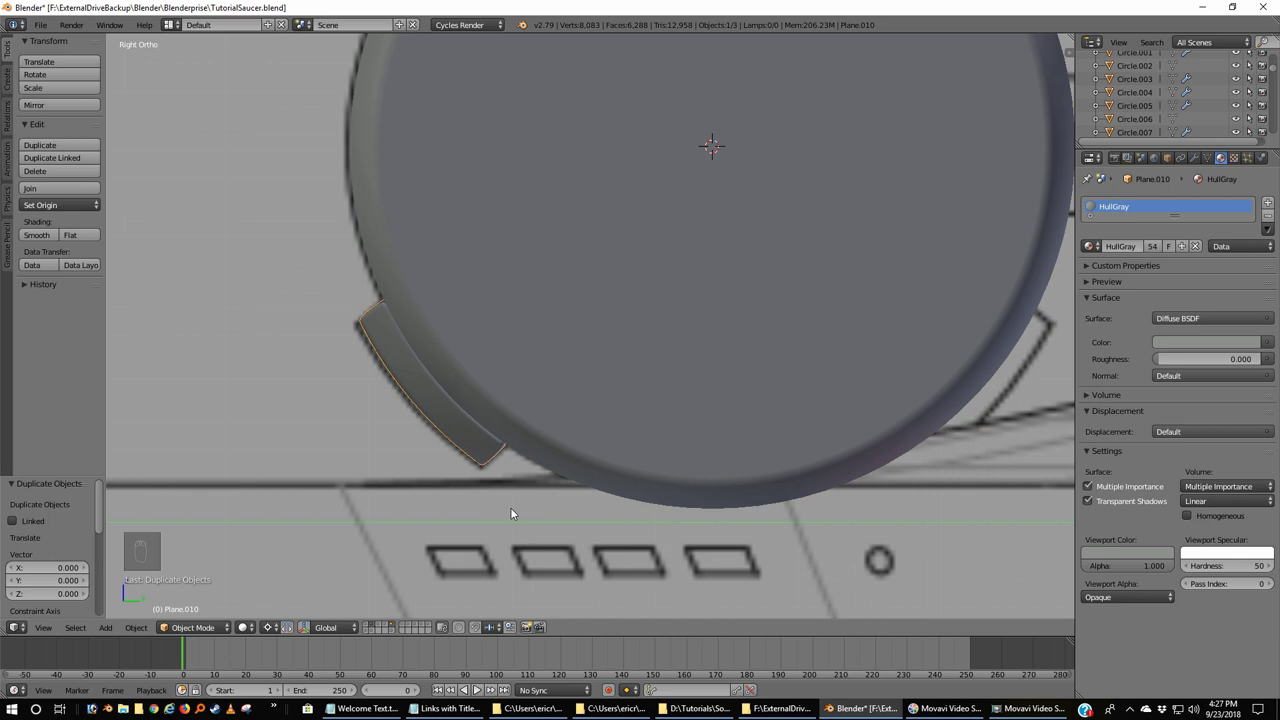
key(r)
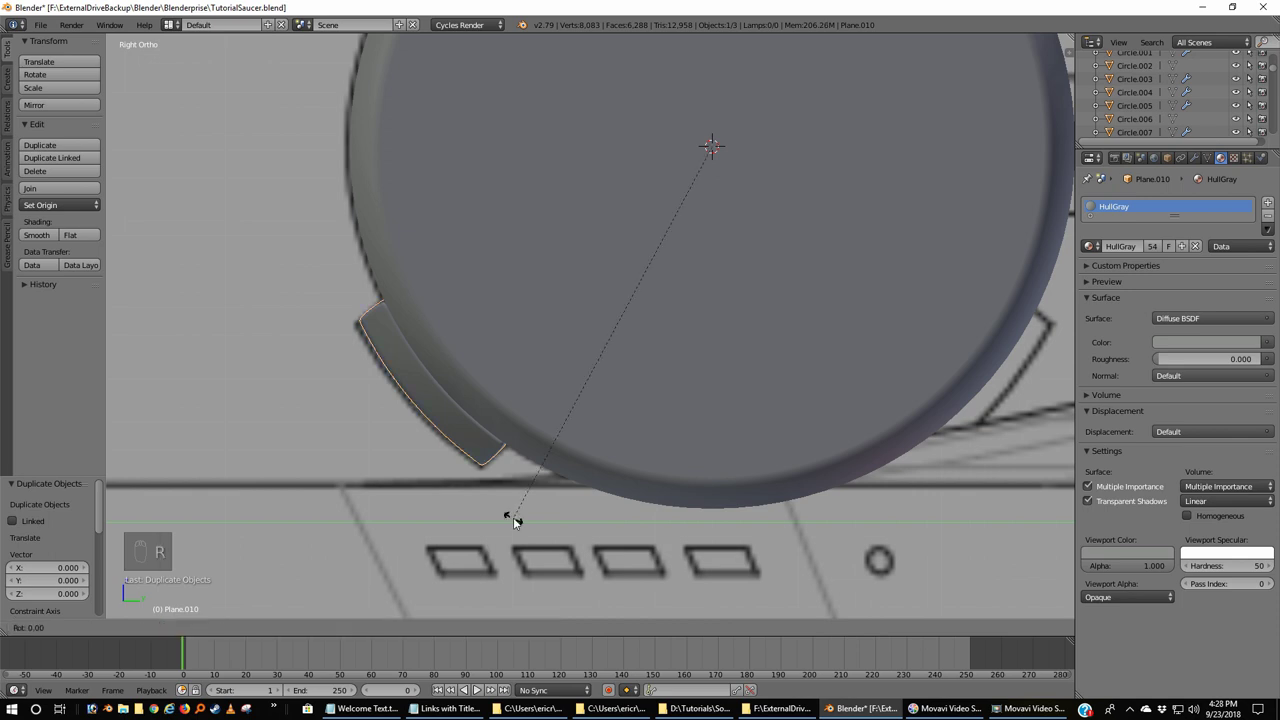
key(r)
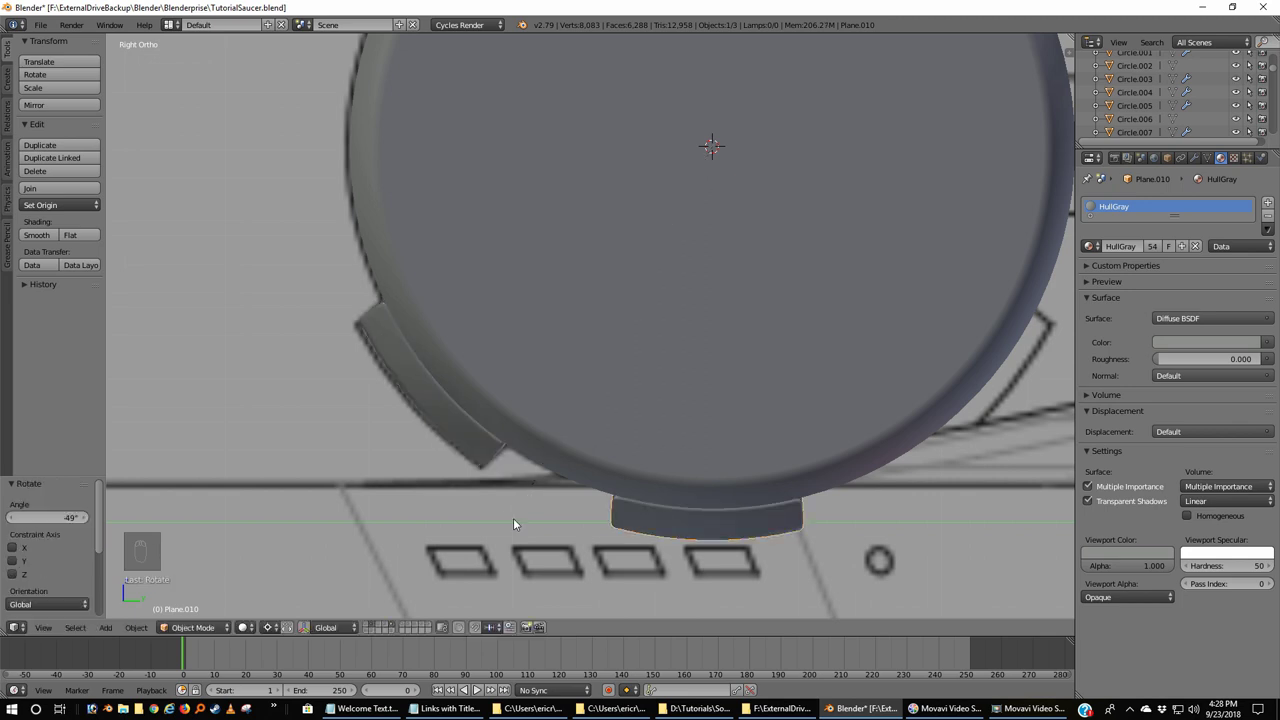
- Duplicate again and rotate the third panel -49 degrees, then check the nacelle from below
key(shift+d)
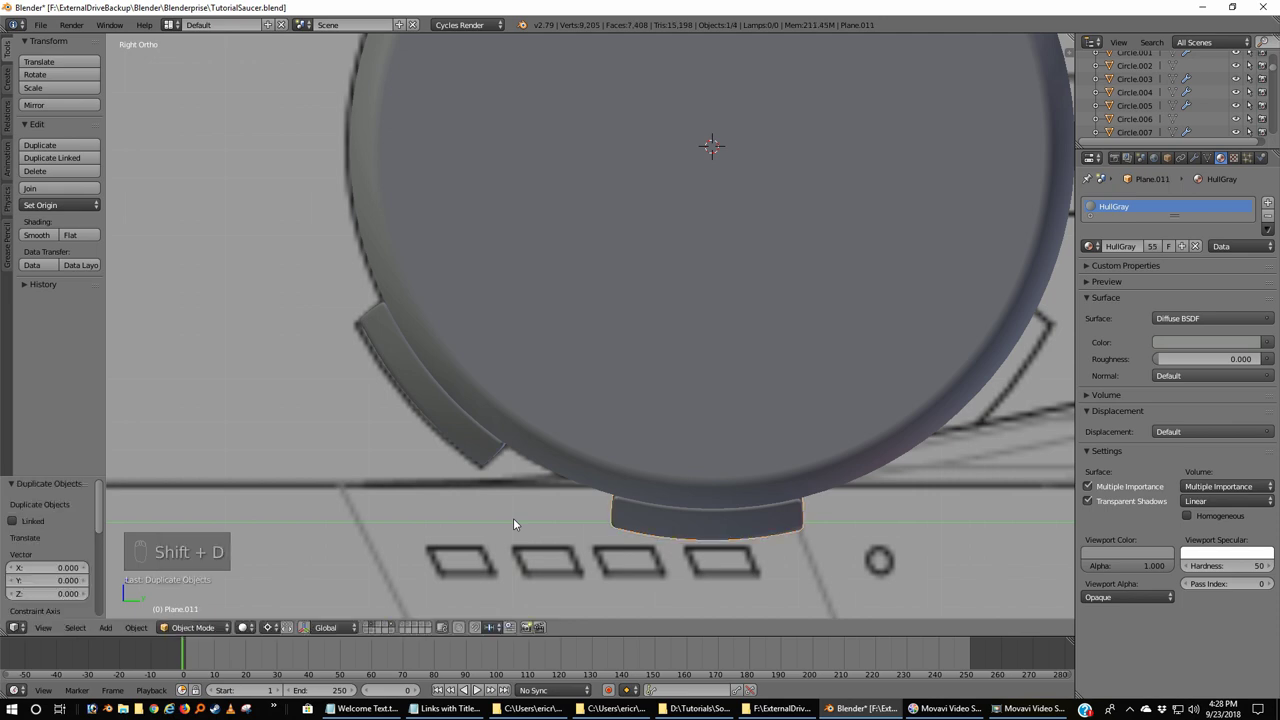
key(r)
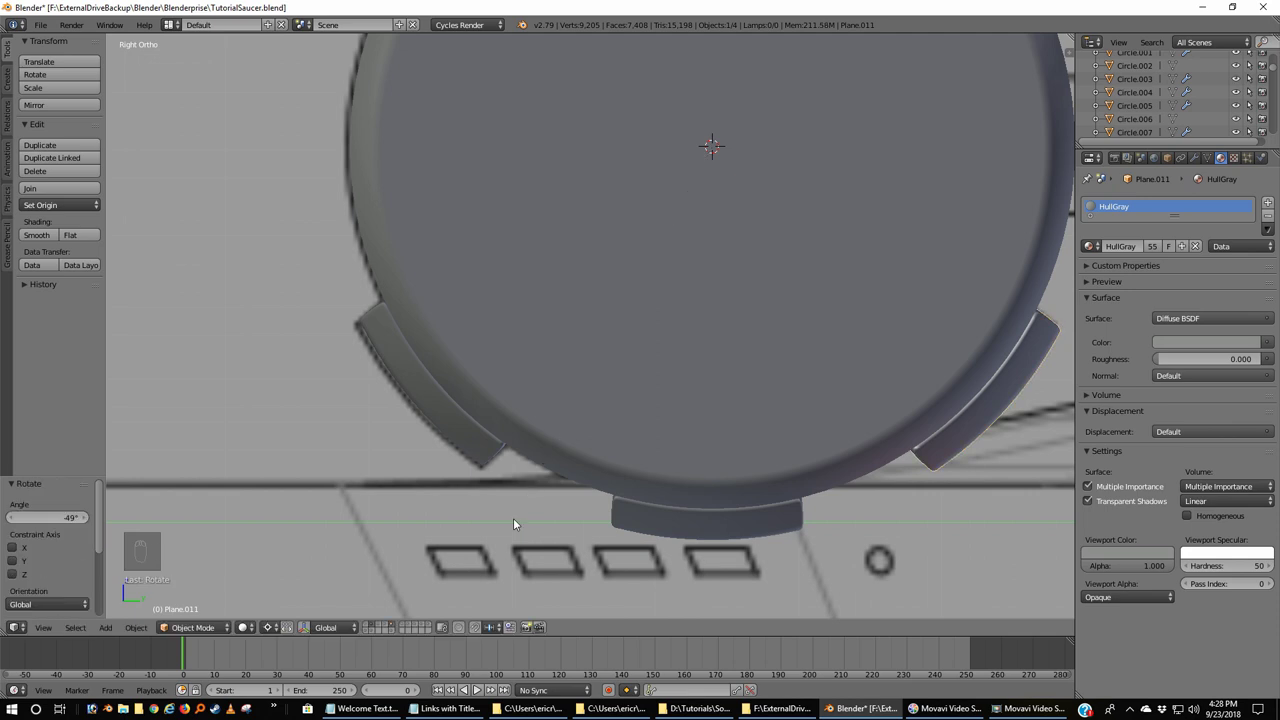
key(ctrl+KP_7)
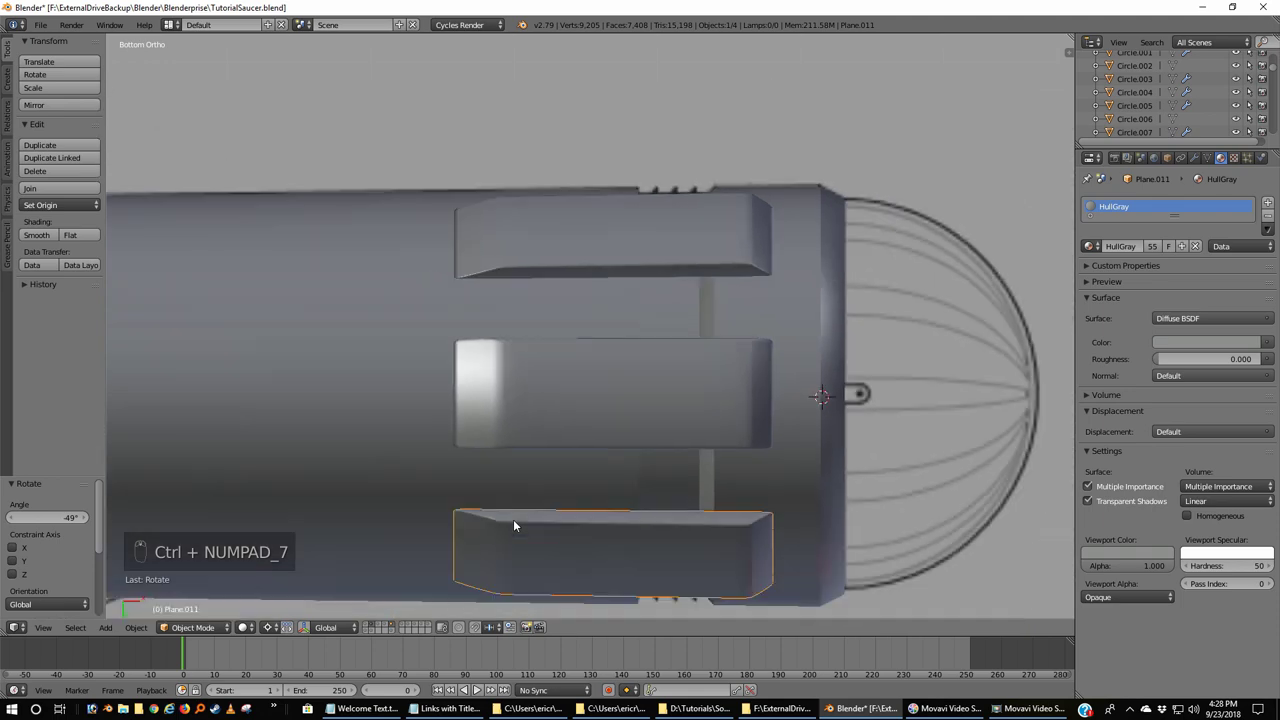
- Check the fin panels against the blueprints in wireframe, then inspect them from the side in solid shading
key(z)
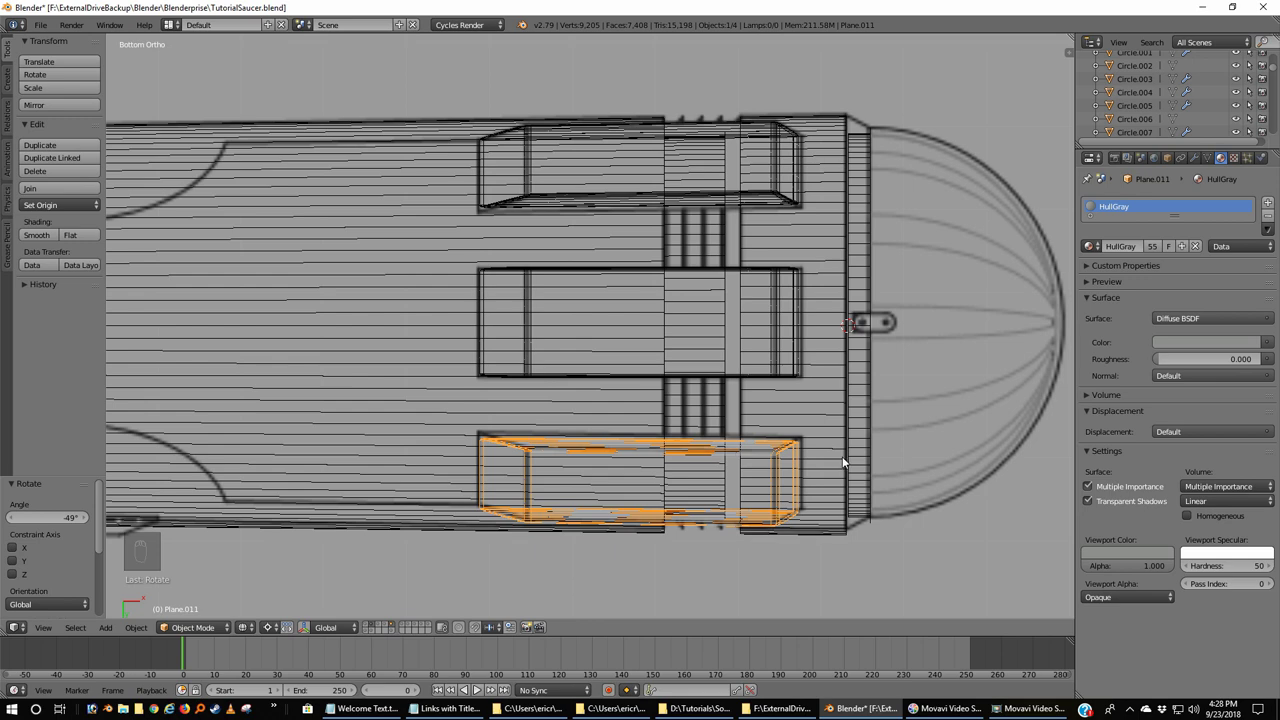
key(z)
drag(770, 471, 756, 507)
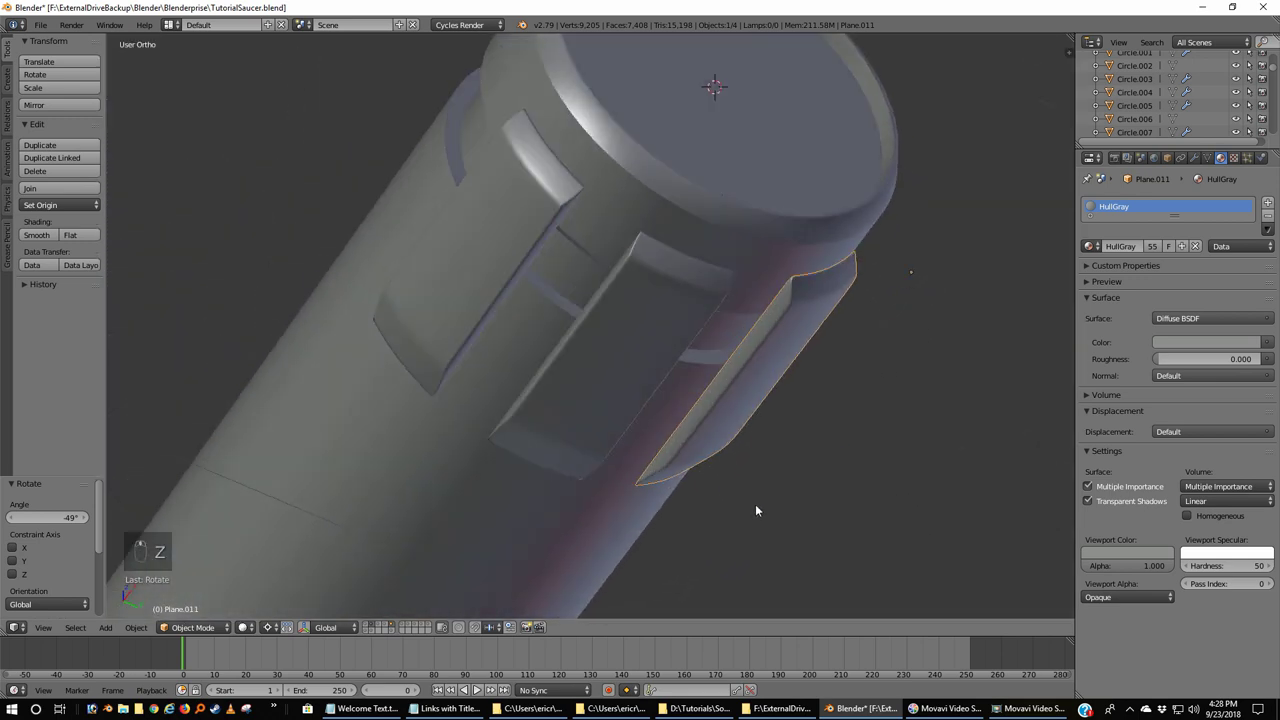
drag(699, 420, 554, 293)
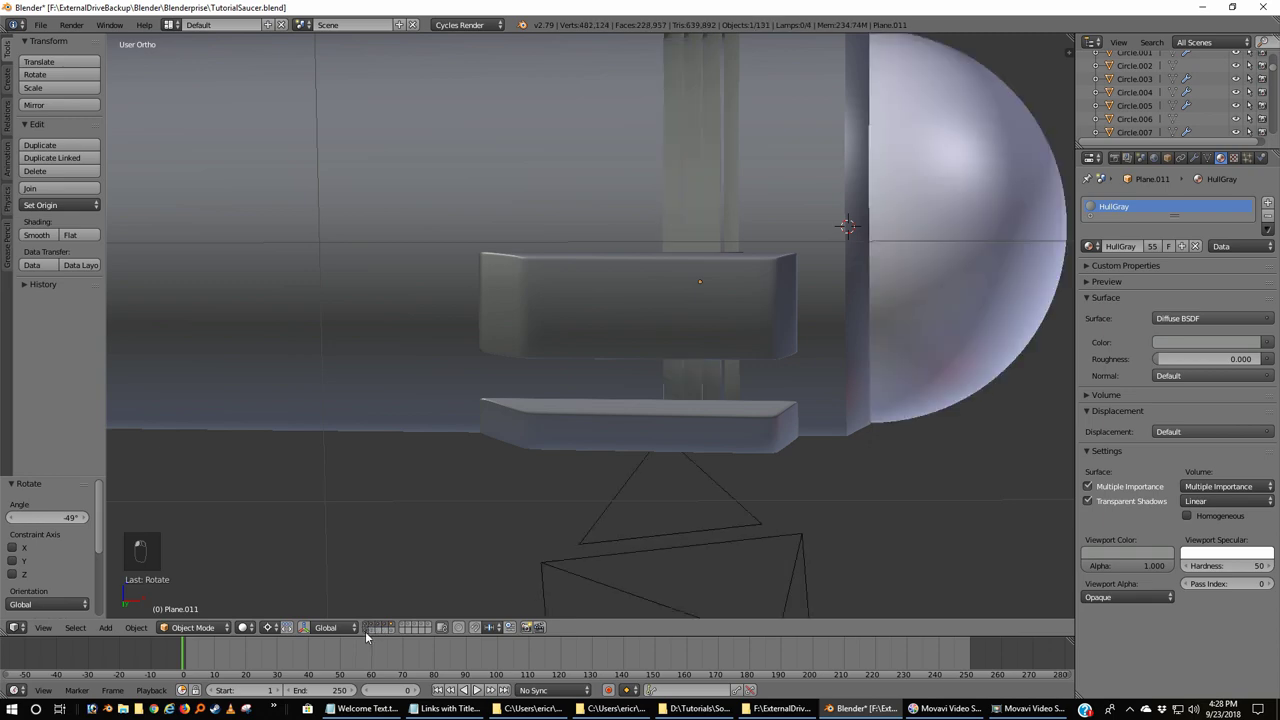
- Frame the whole ship and make Camera.013 the active view, looking through it at the nacelle
key(KP_1)
middle_click(490, 517)
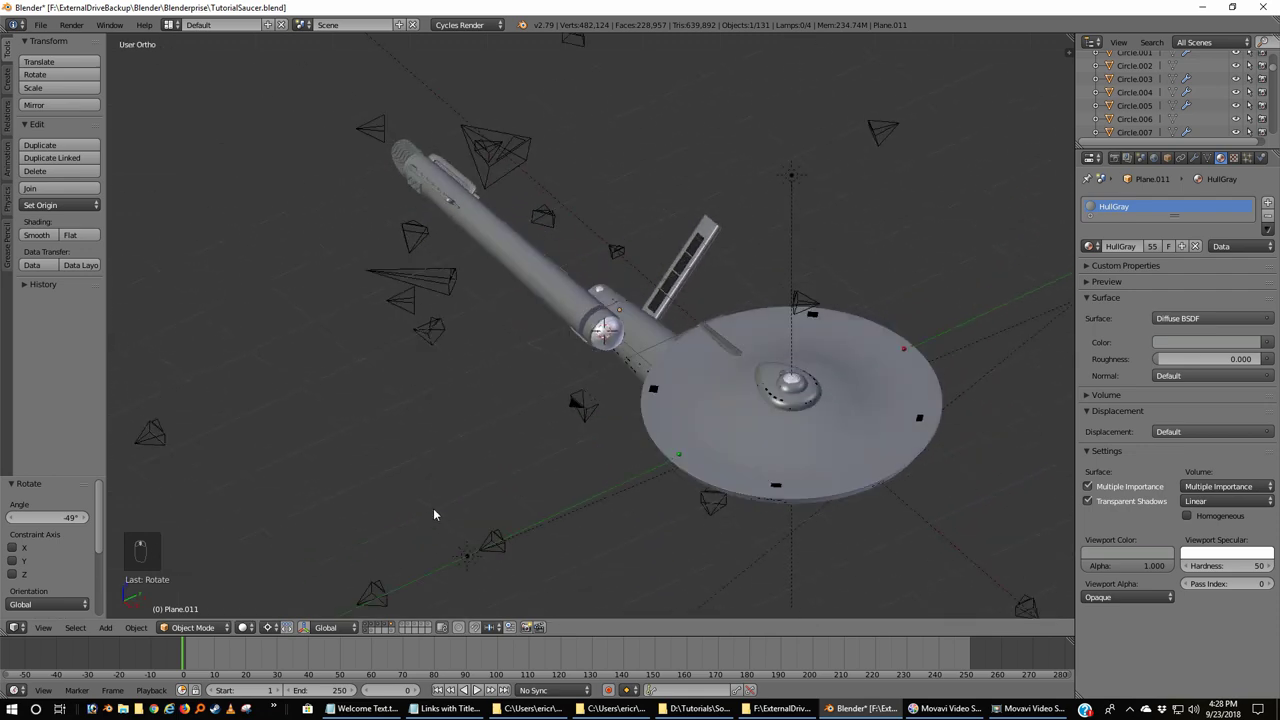
drag(559, 488, 602, 536)
right_click(602, 536)
key(ctrl+KP_0)
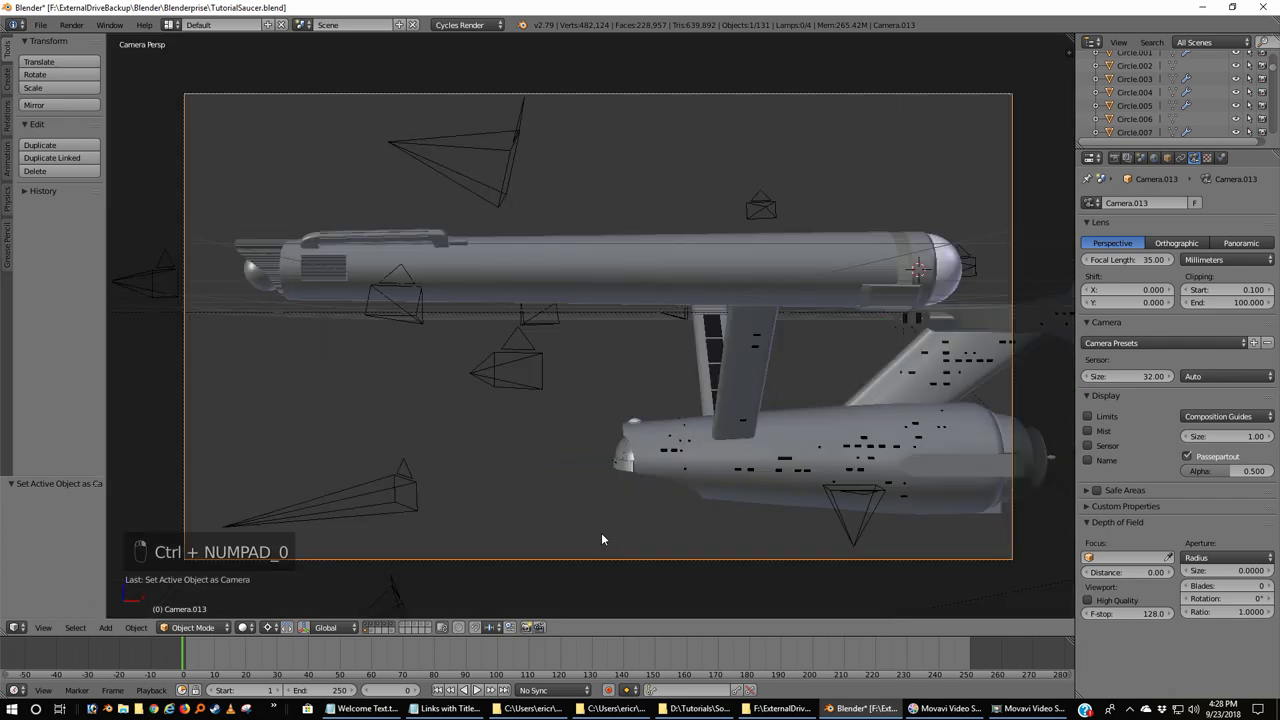